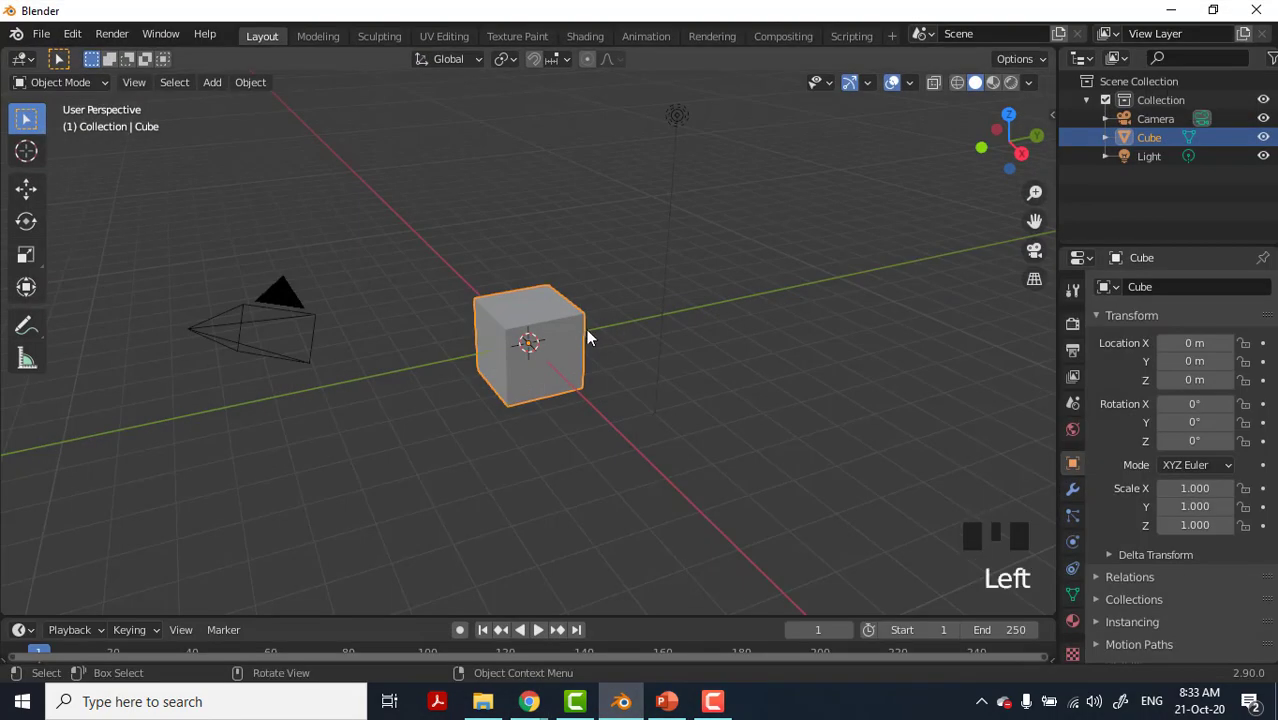
Replace the default cube with an enlarged image empty showing the unnamed.png eyeglasses blueprint.
key("Delete")
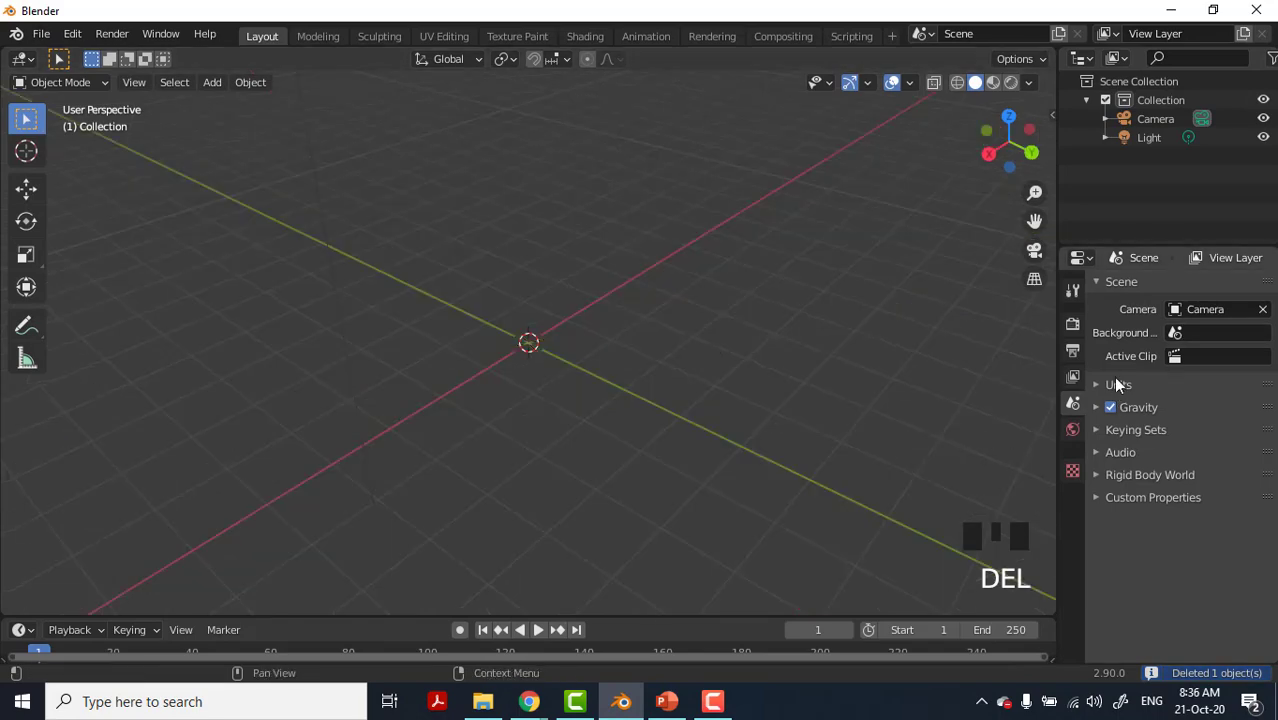
key("shift+a")
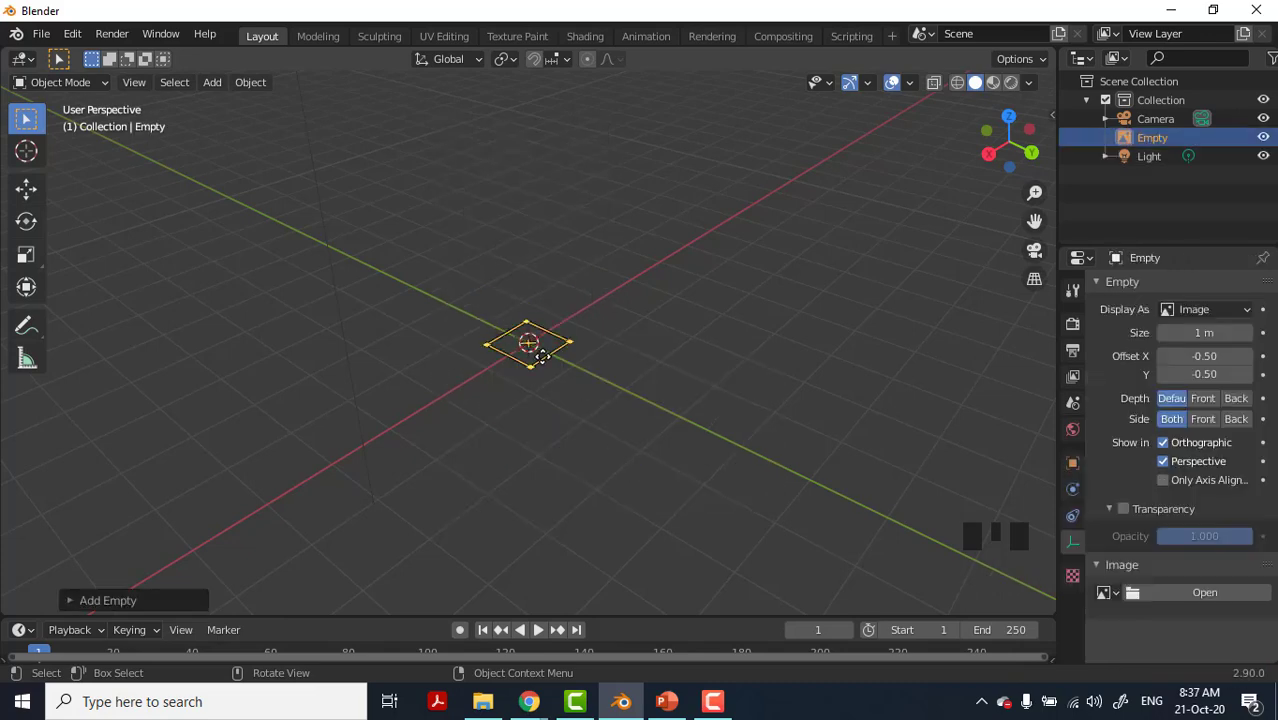
key("s")
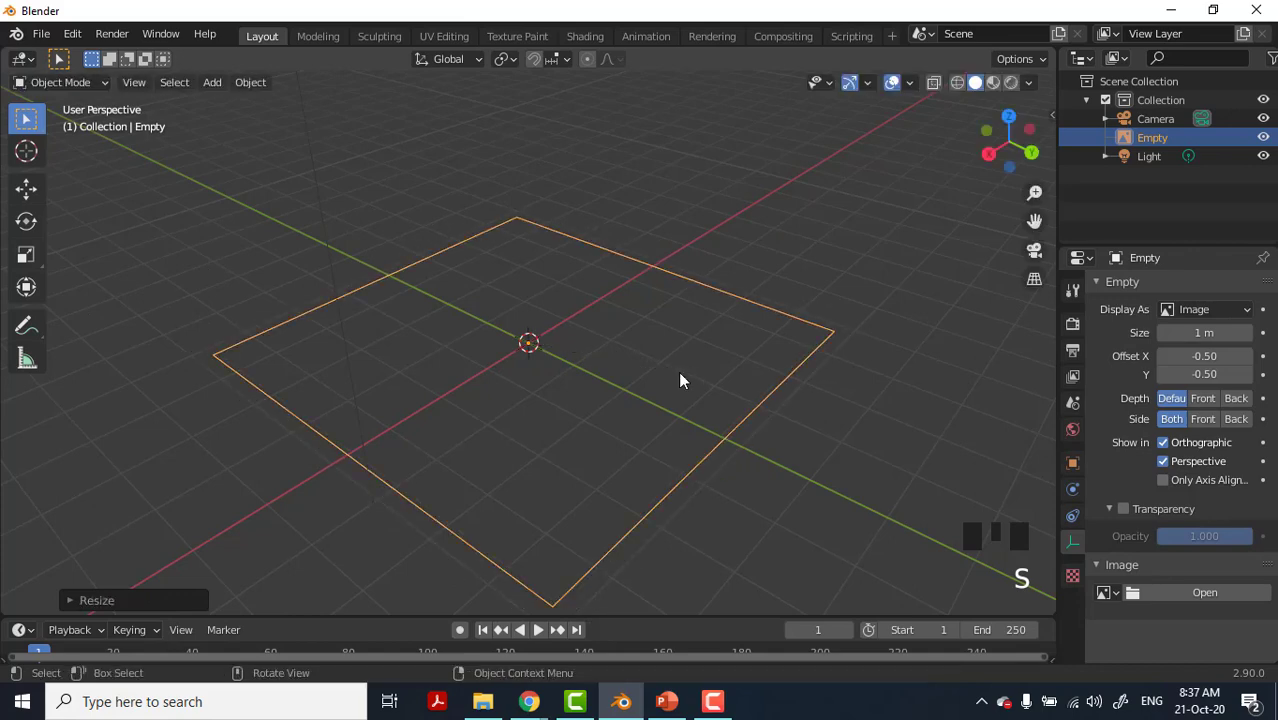
left_click(1068, 552)
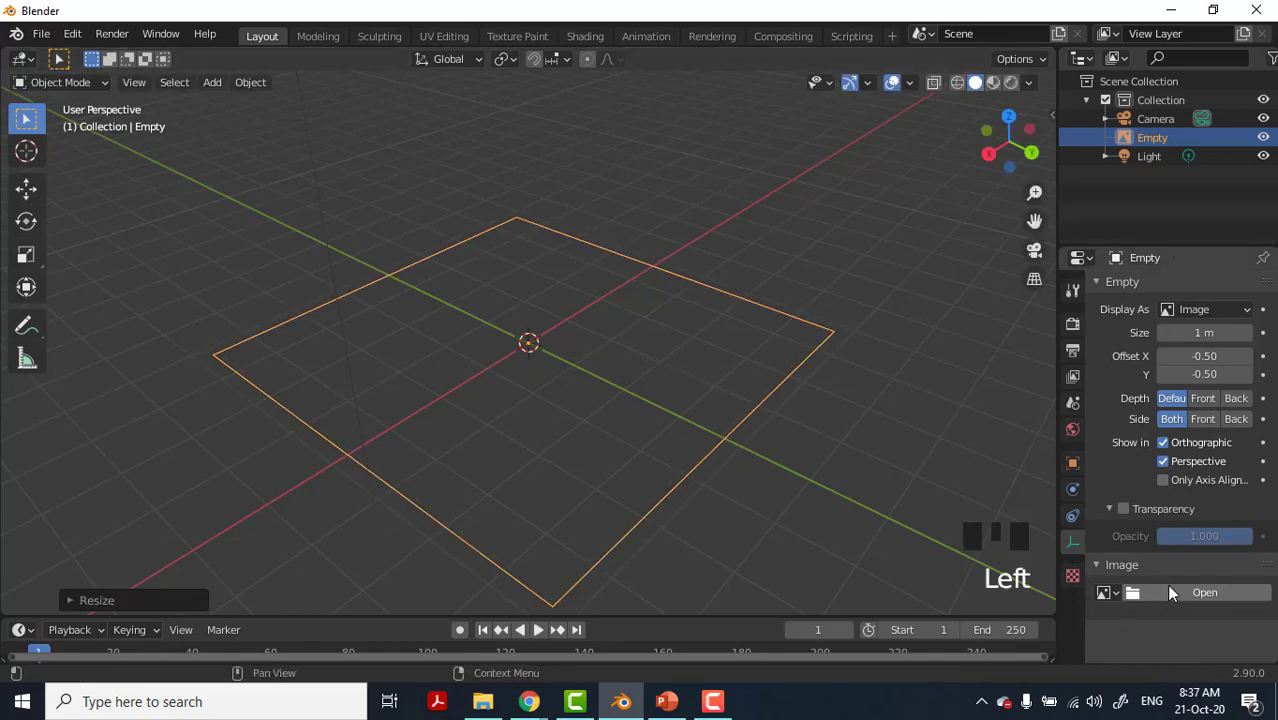
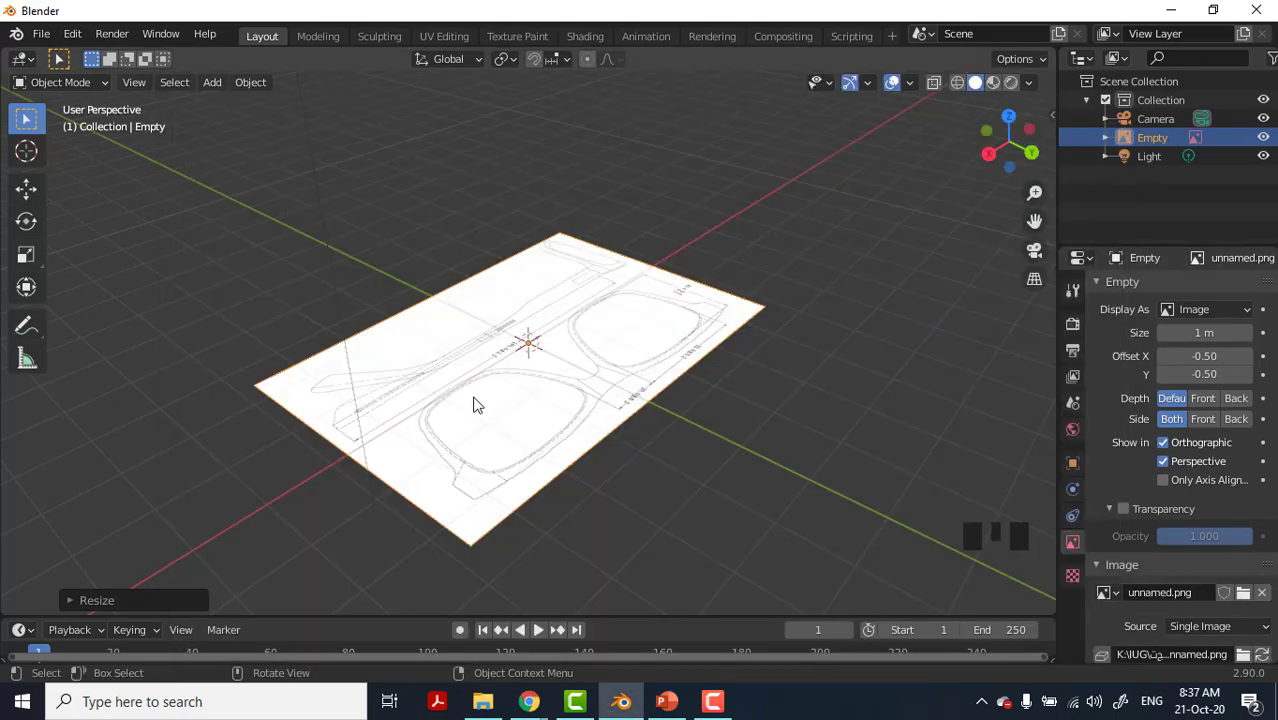
left_click(807, 438)
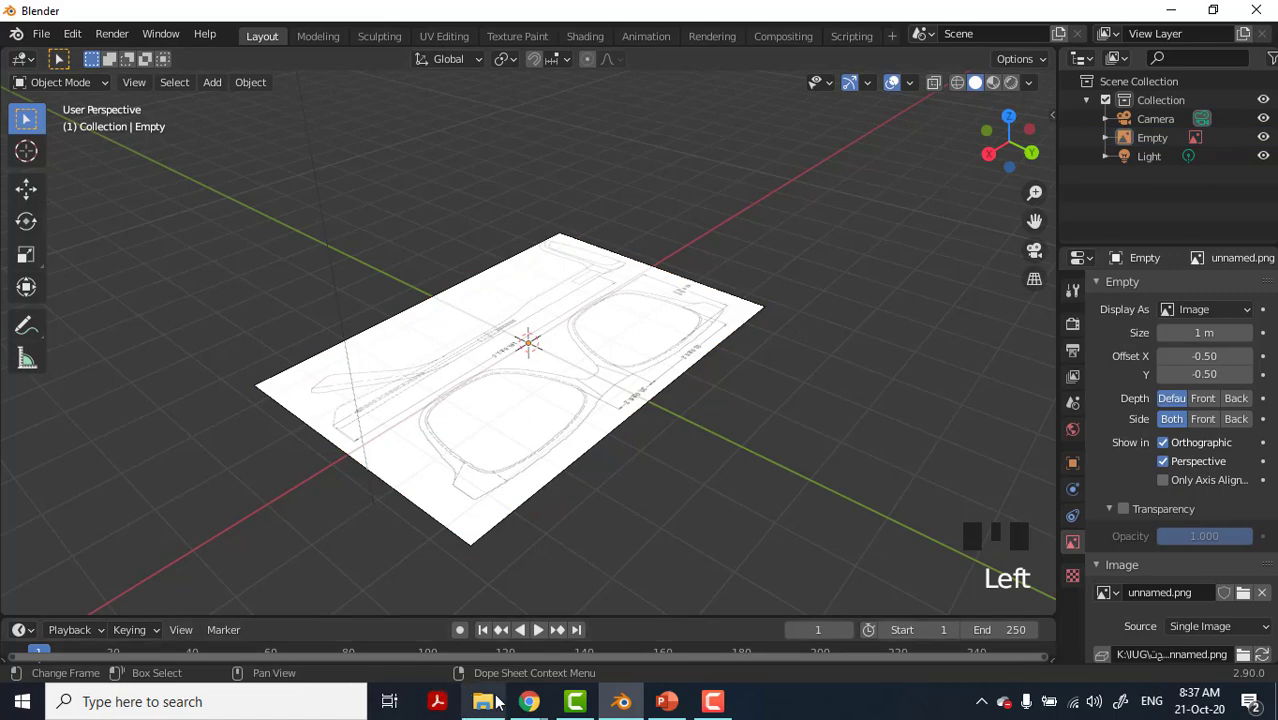
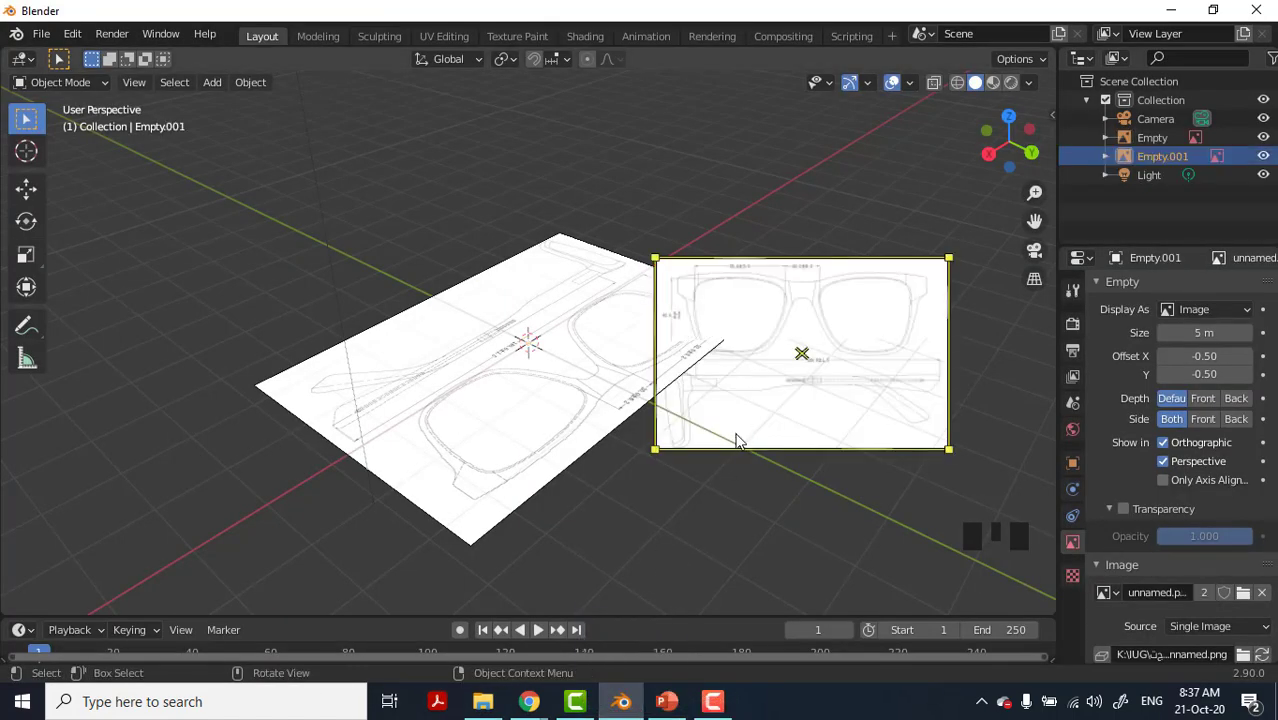
Delete the first reference drawing Empty with the transform sidebar shown.
left_click(481, 343)
key("v")
key("n")
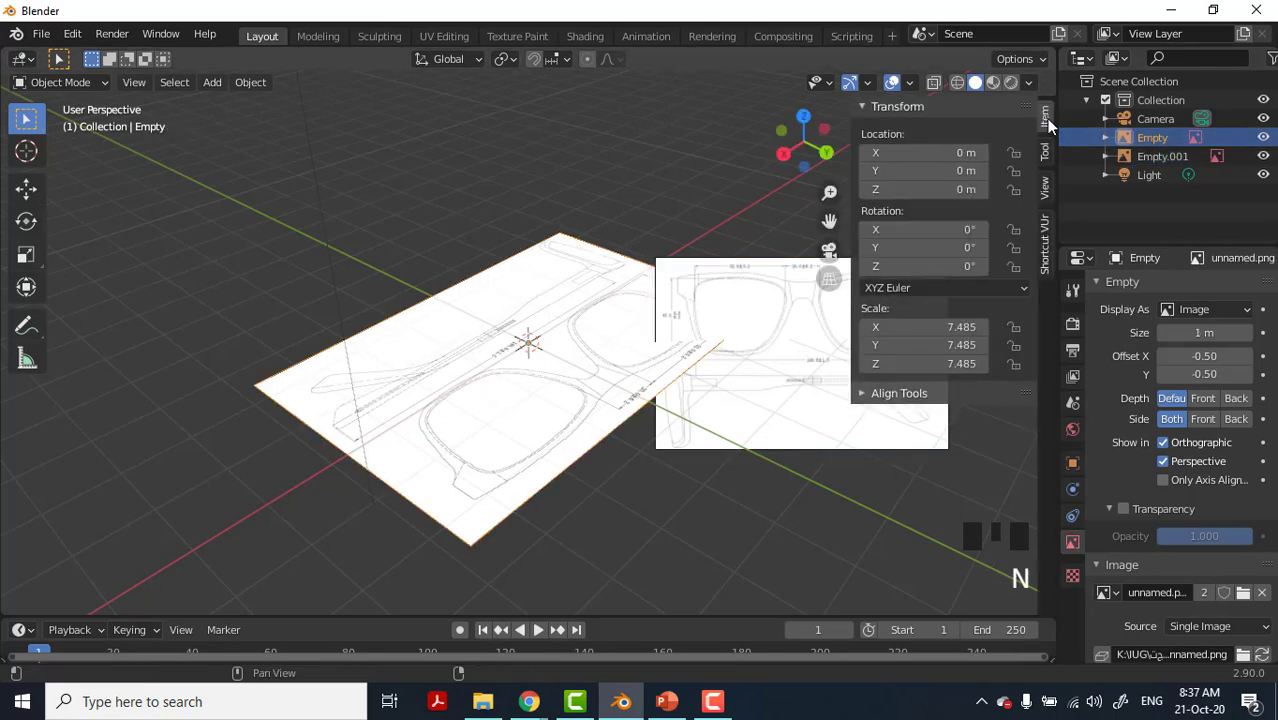
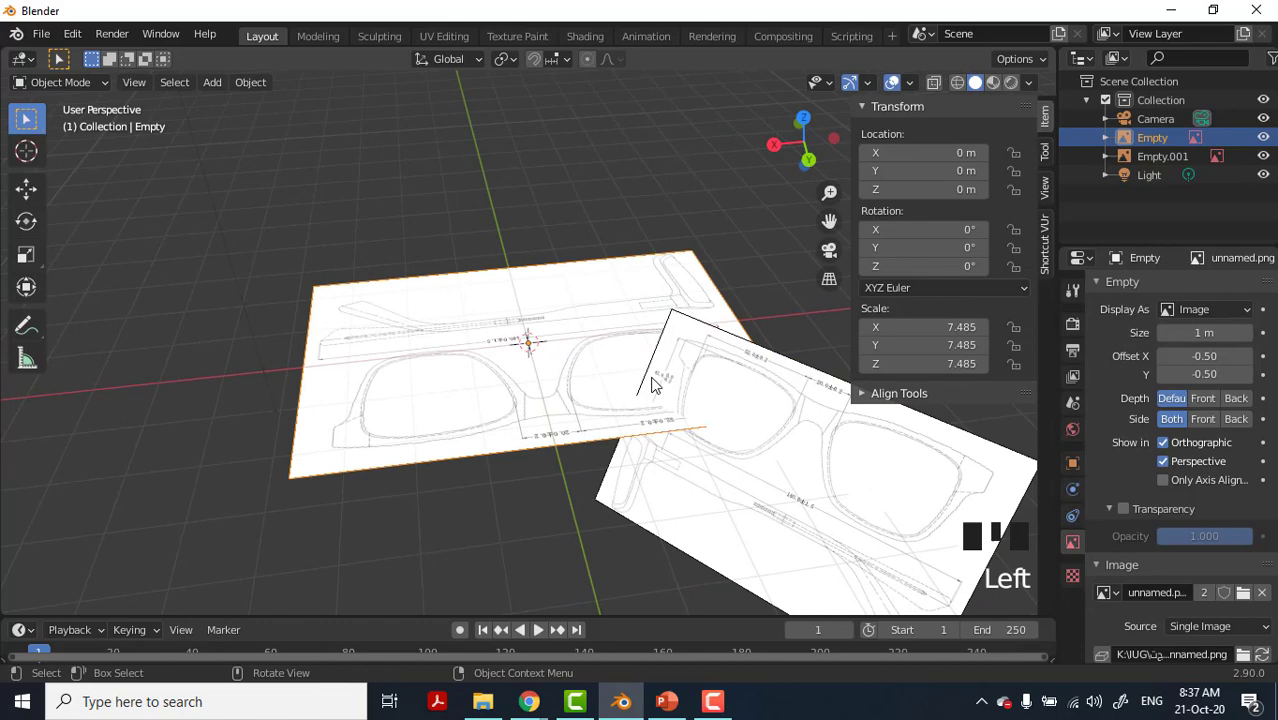
key("Delete")
Reset Empty.001's rotation and location to zero so it lies flat at the origin.
left_click(782, 427)
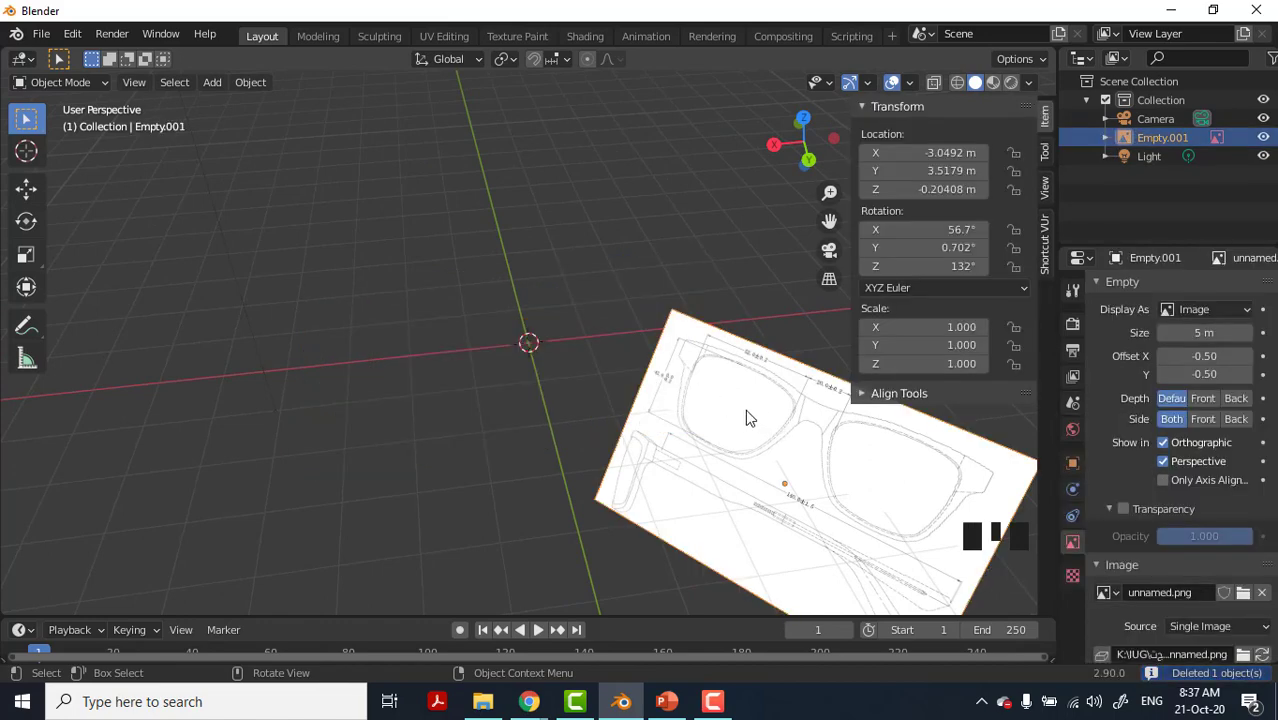
key("alt+r")
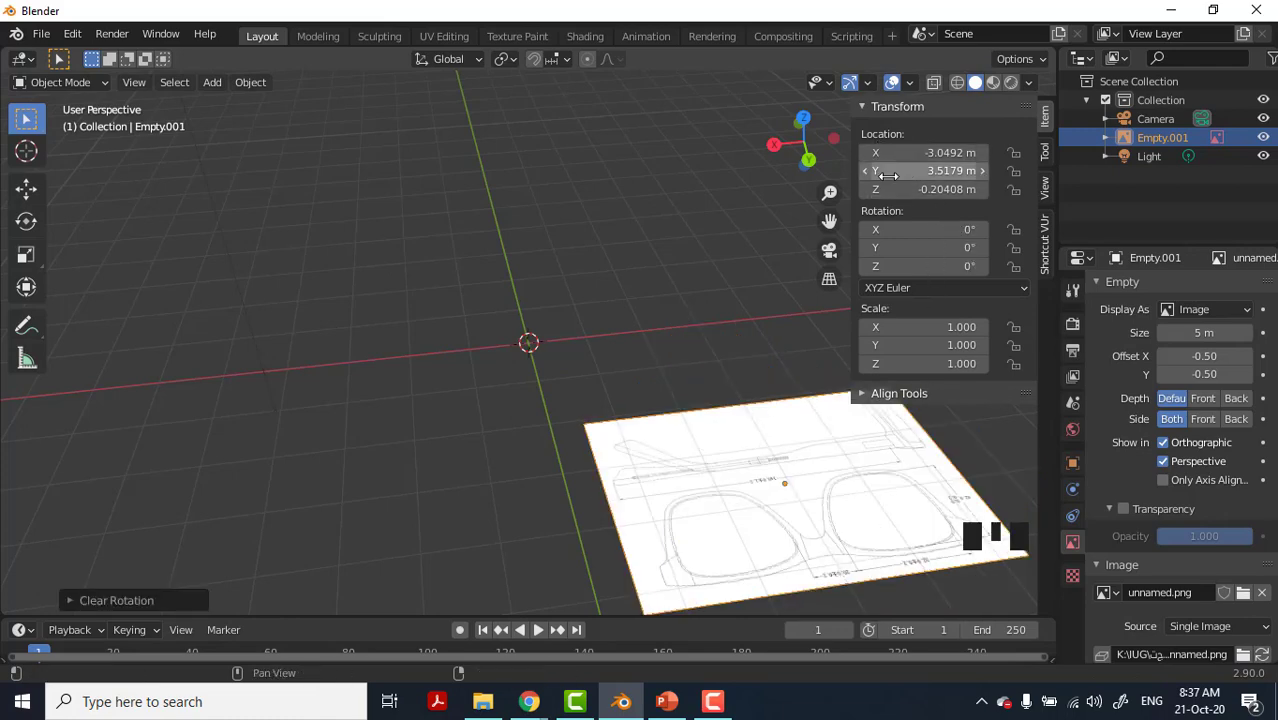
key("alt+g")
left_click(1050, 240)
left_click_drag(948, 170, 948, 206)
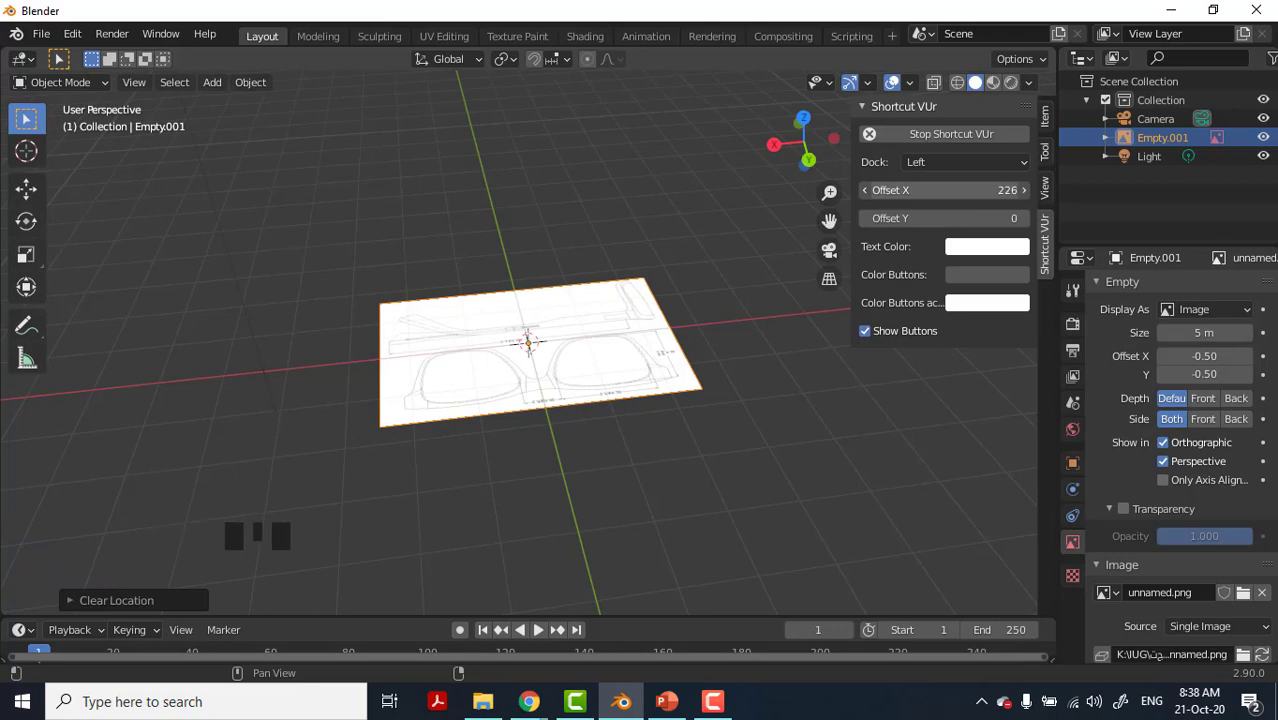
left_click(444, 253)
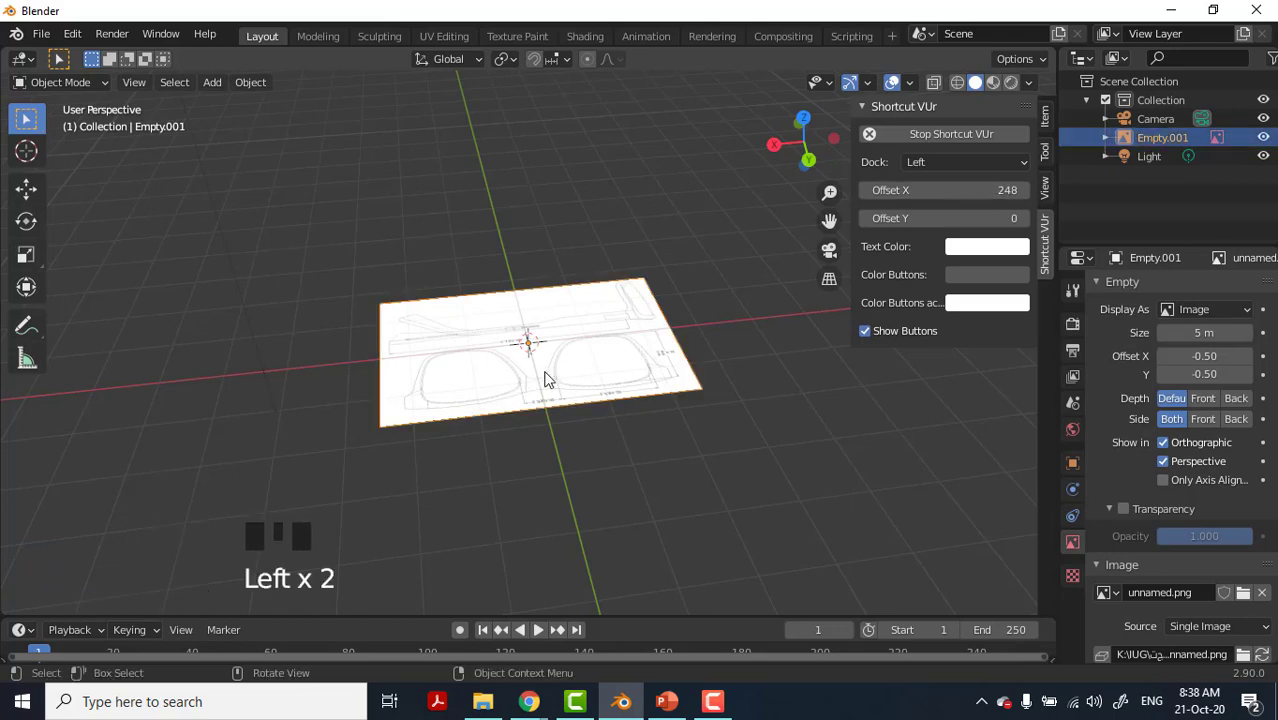
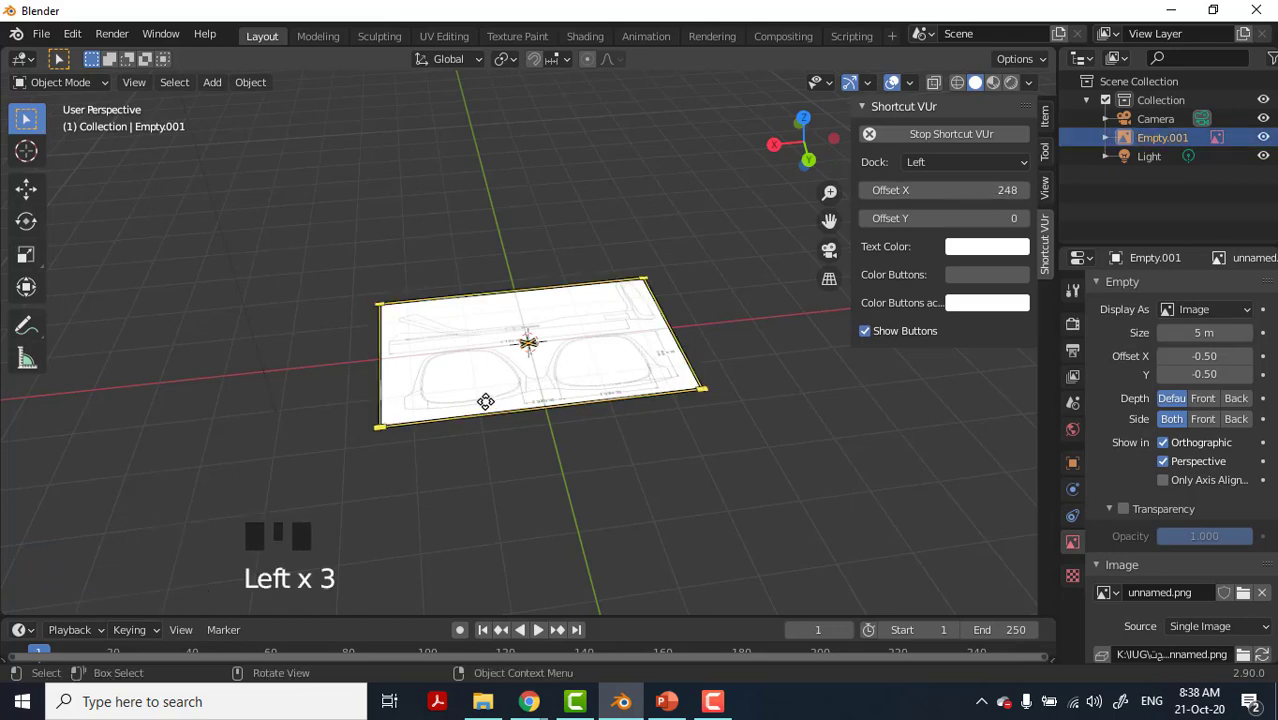
Stand Empty.001 upright with a 90° X rotation, scale it up and push it back along Y.
key("KP_1")
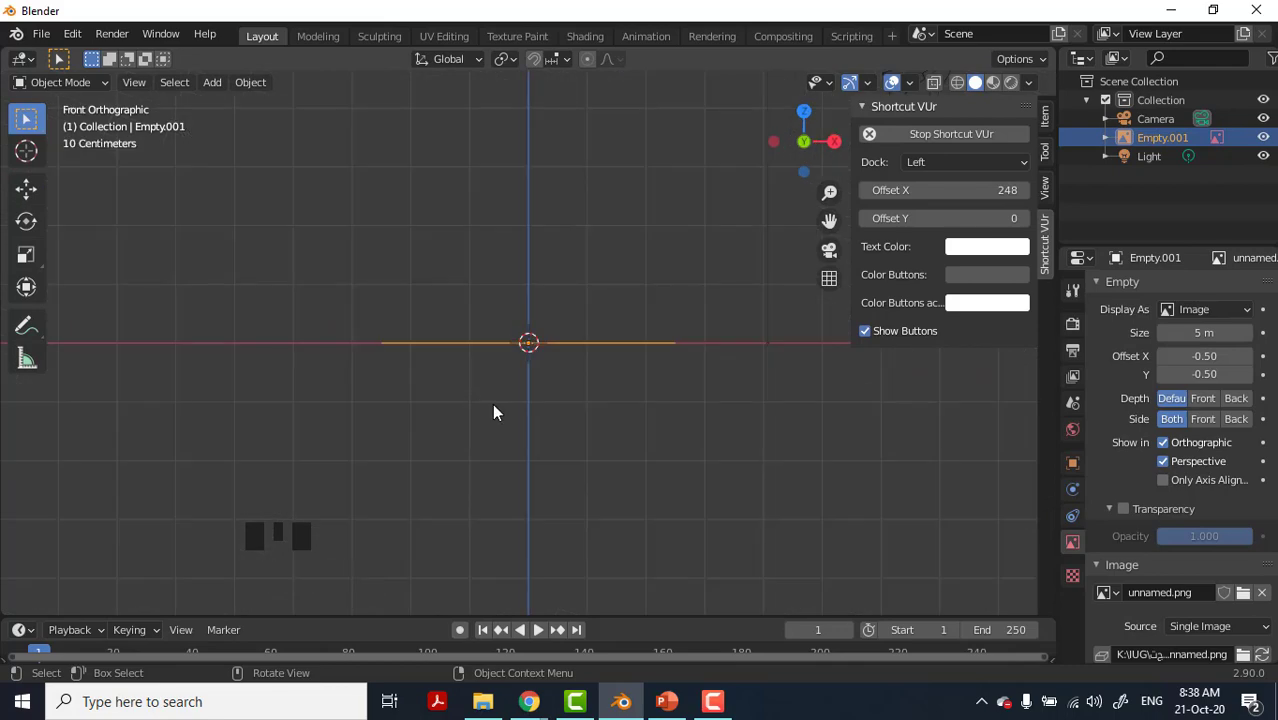
key("r")
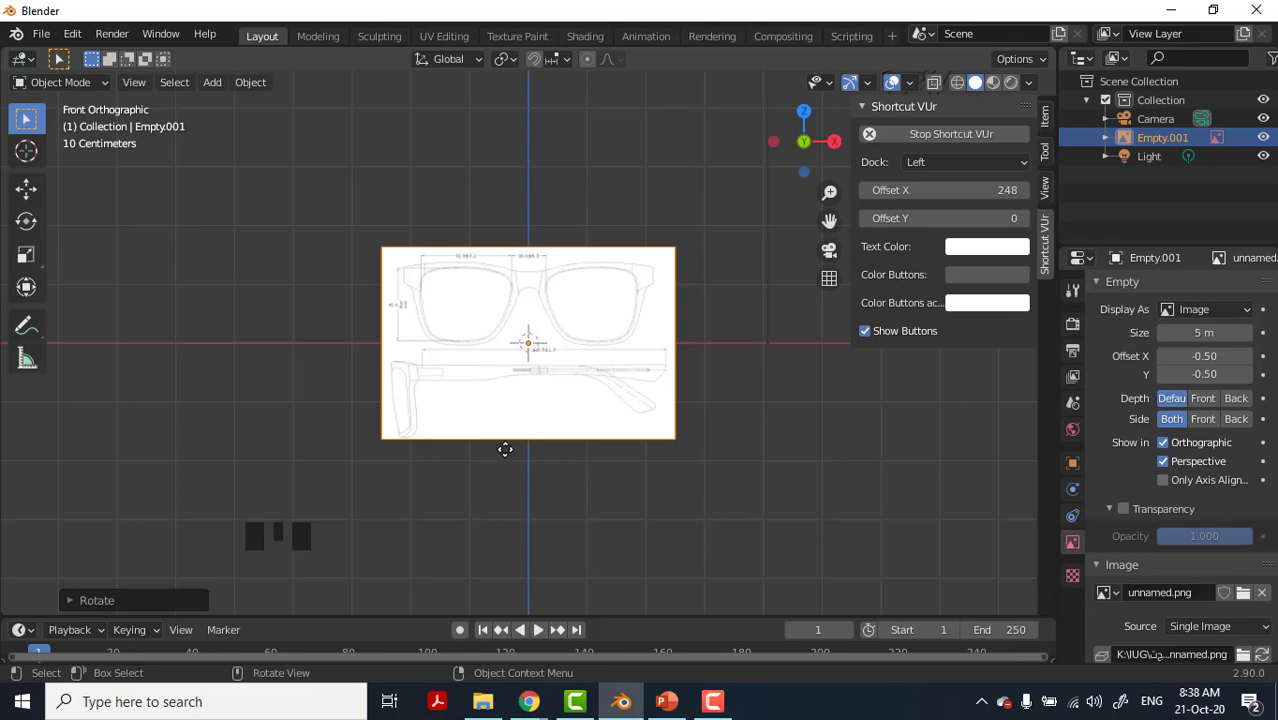
key("s")
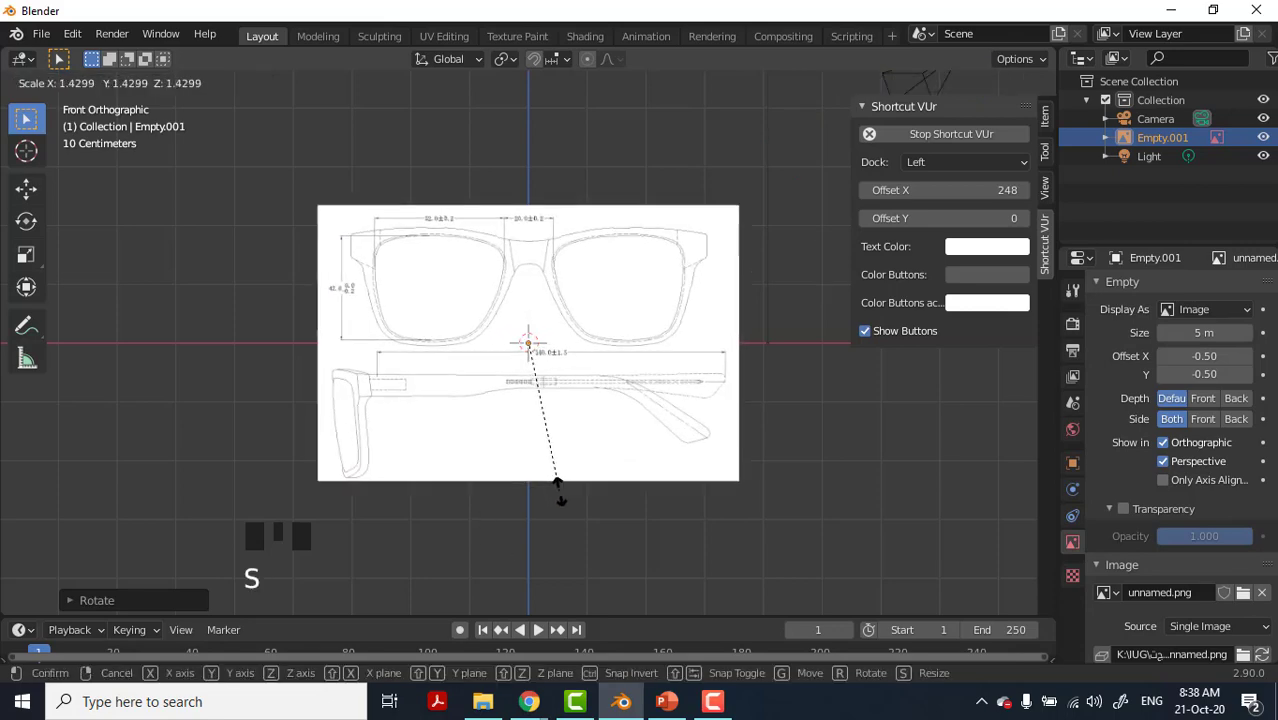
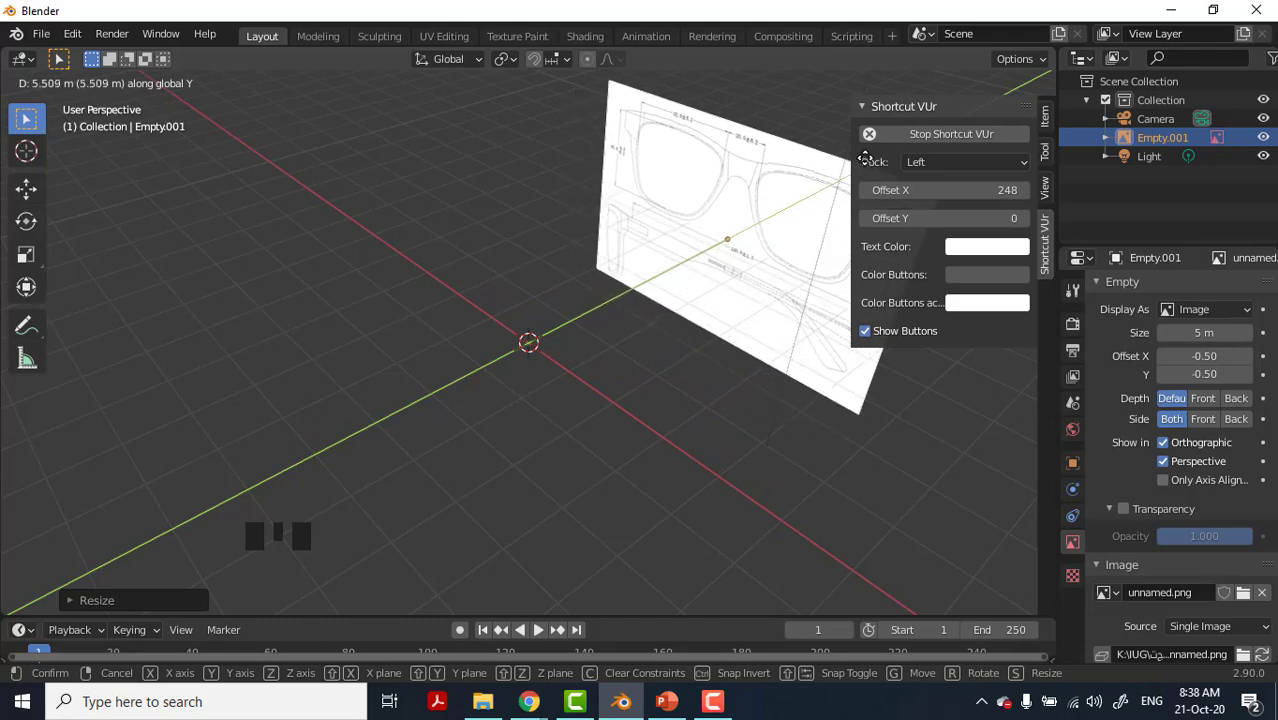
key("KP_1")
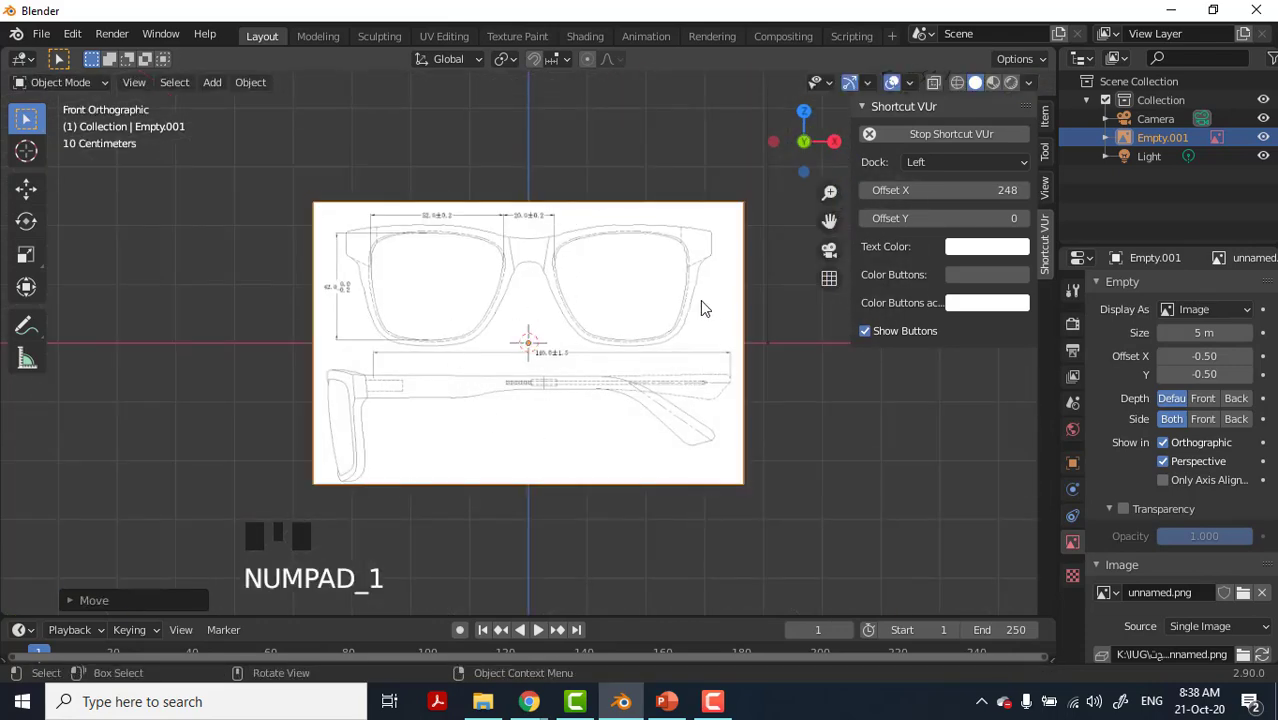
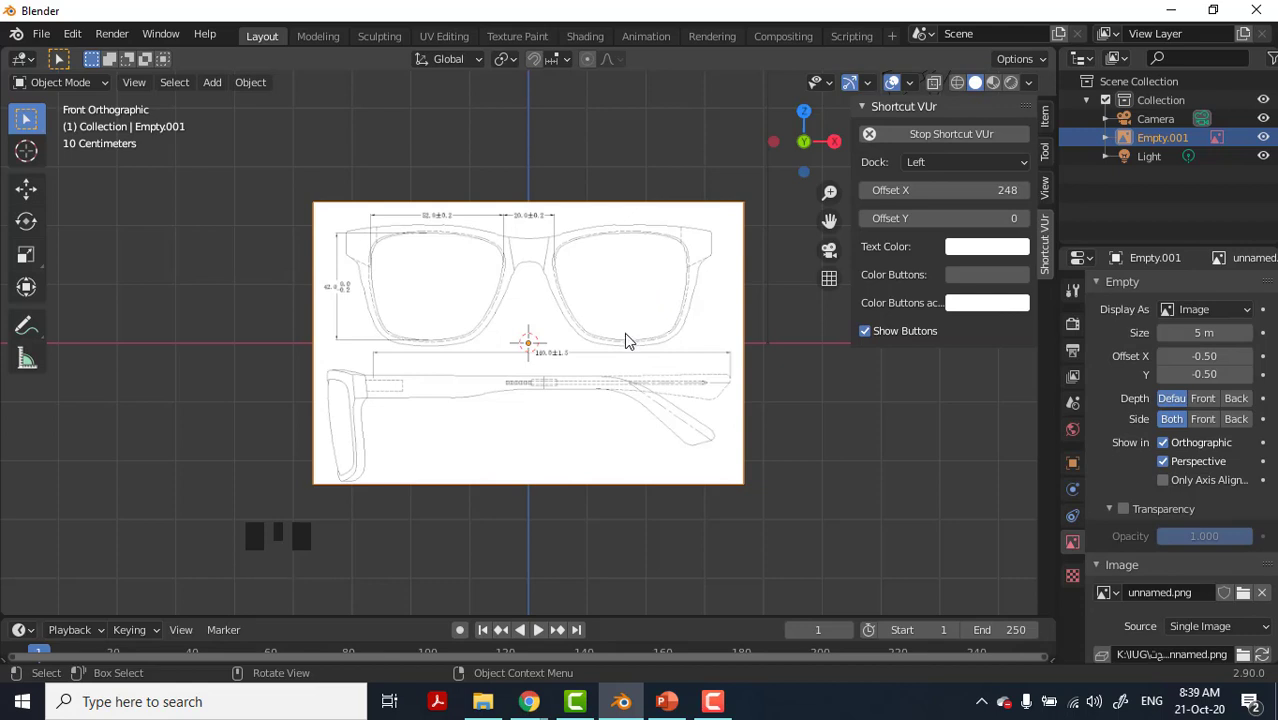
left_click_drag(668, 325, 543, 383)
scroll("down", 3)
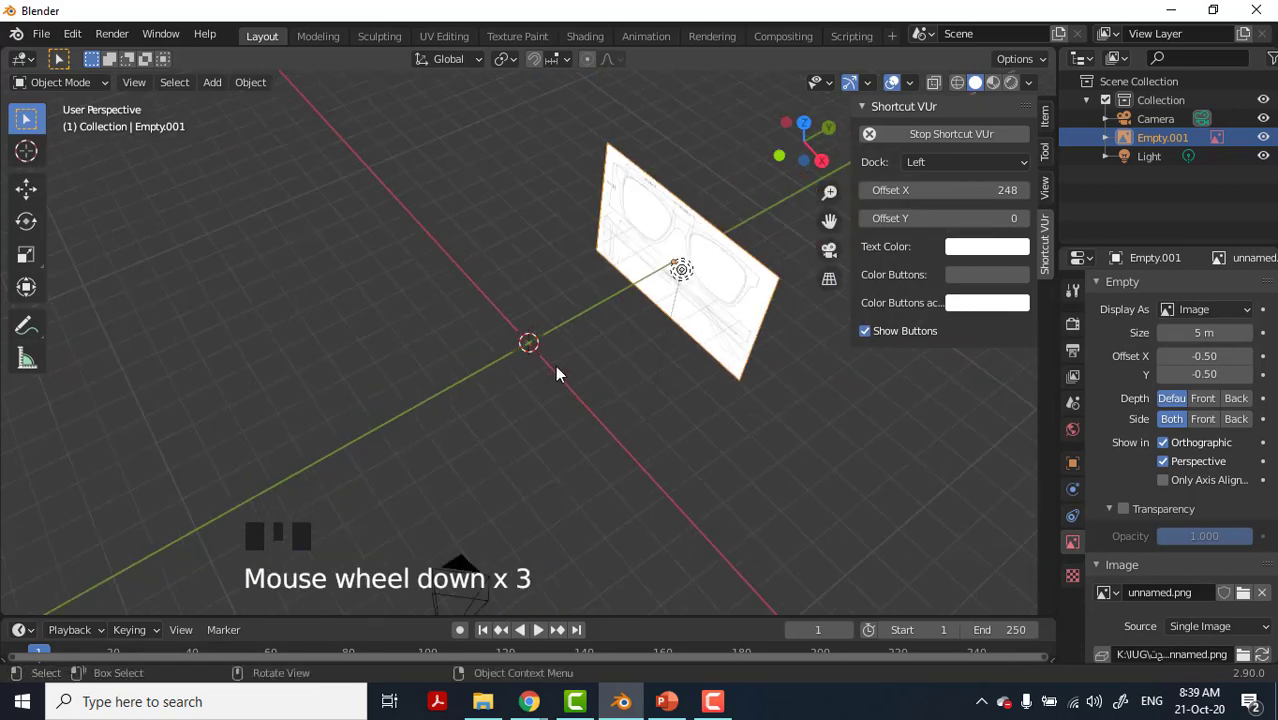
Duplicate Empty.001 and rotate the copy so it crosses the original at a right angle.
key("shift+d")
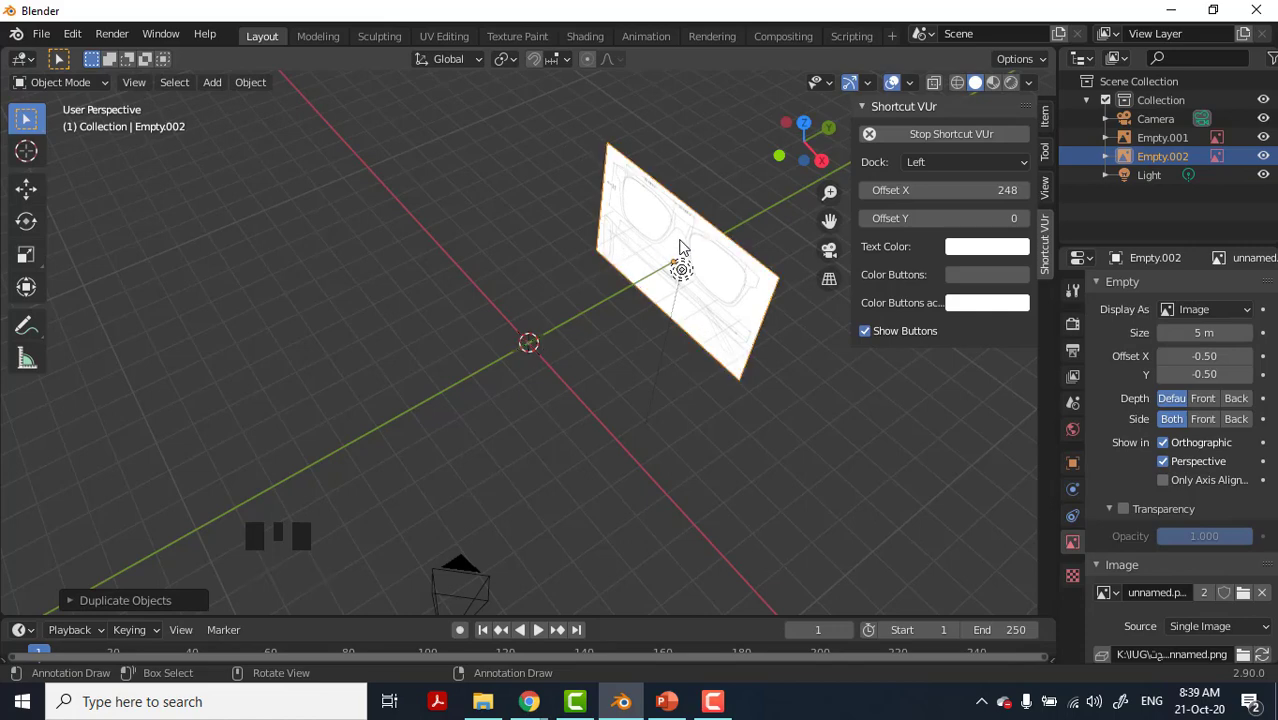
key("r")
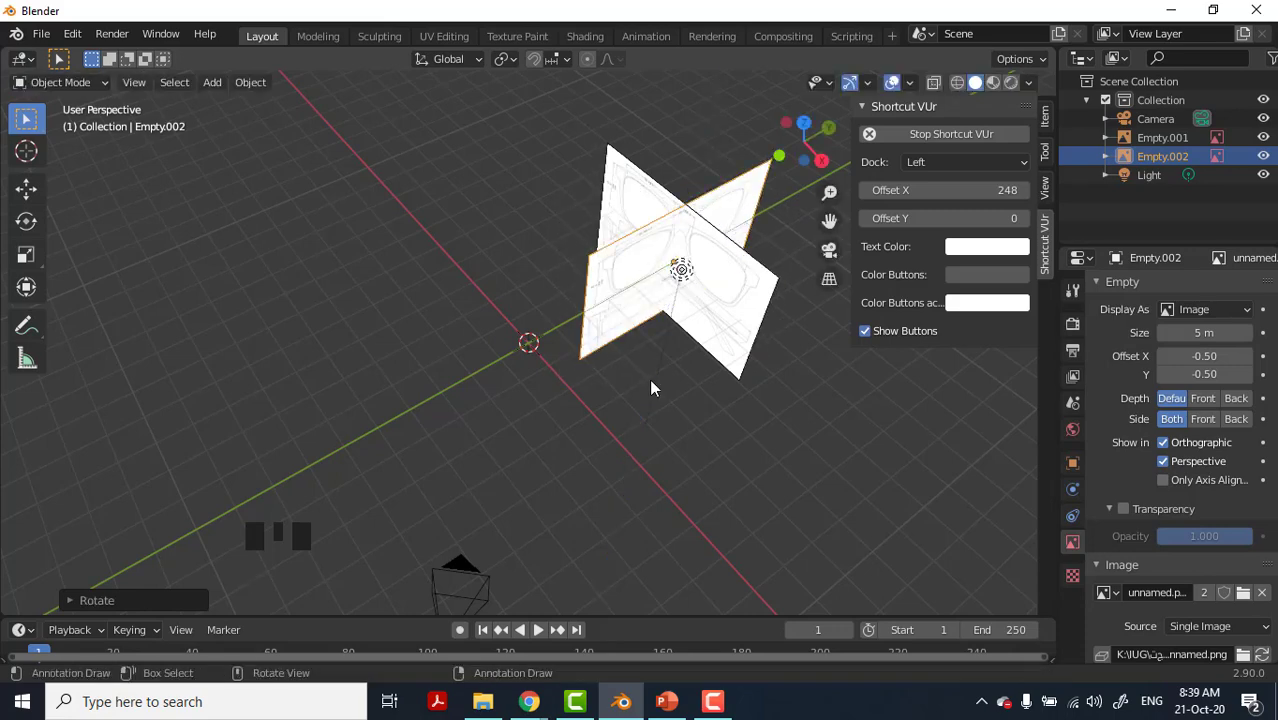
left_click_drag(630, 368, 659, 337)
key("KP_1")
scroll("up", 3)
left_click(585, 245)
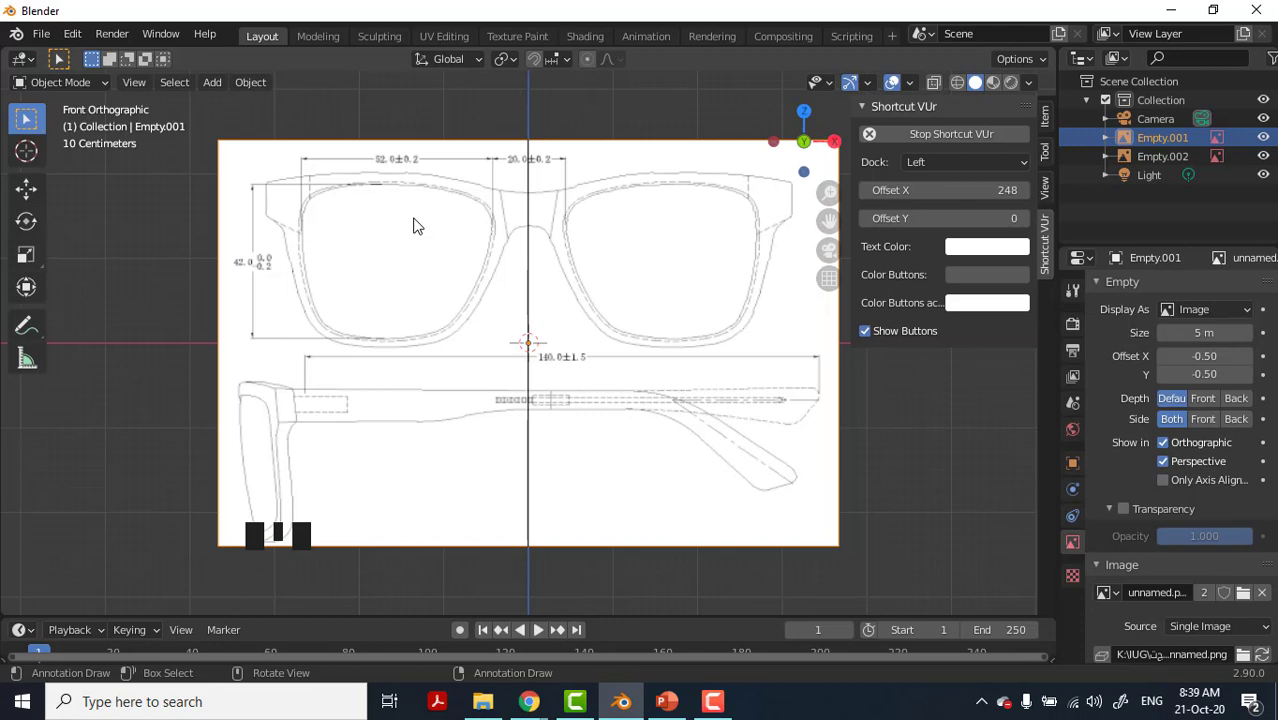
Lower the front drawing, make it semi-transparent and slide it along X to centre the bridge.
key("g")
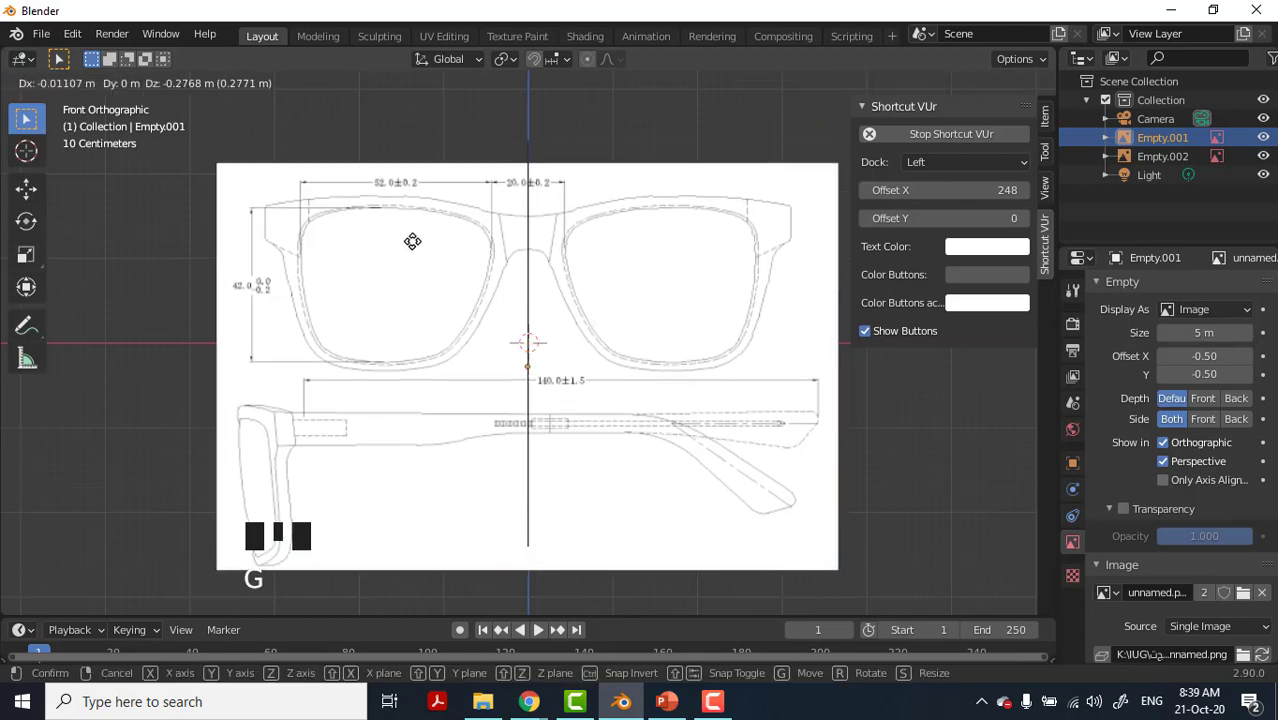
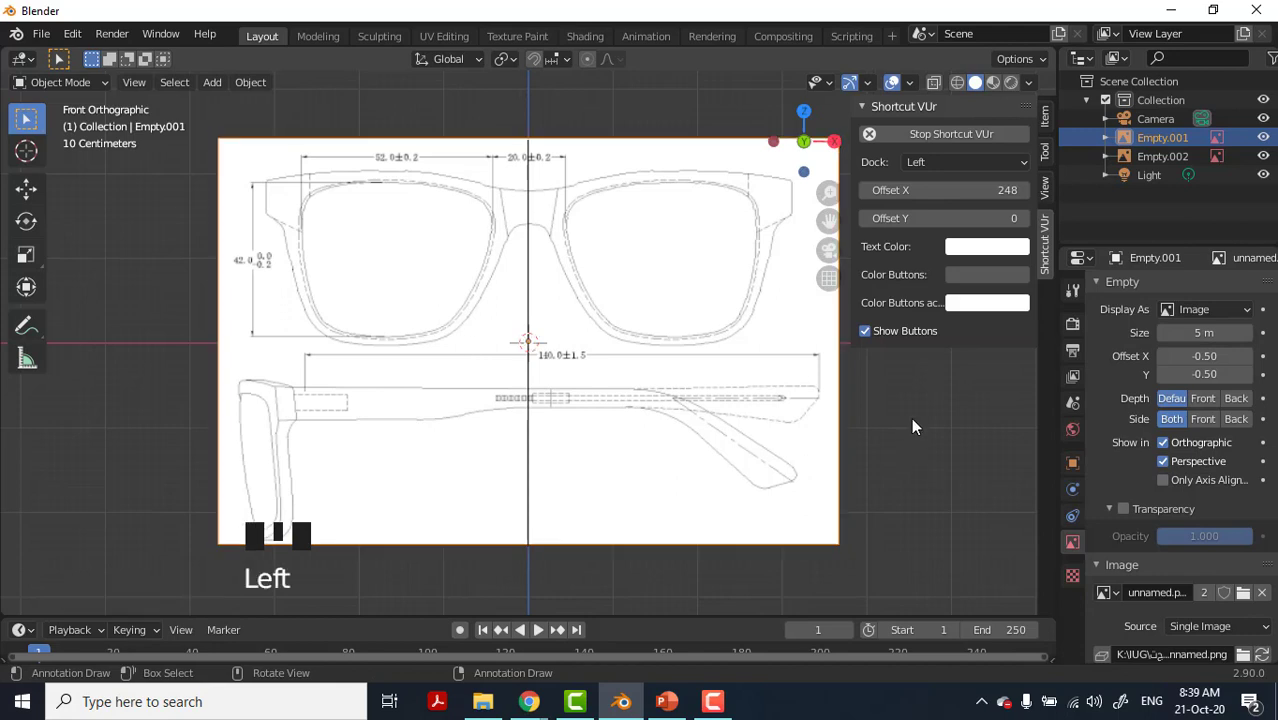
left_click(913, 426)
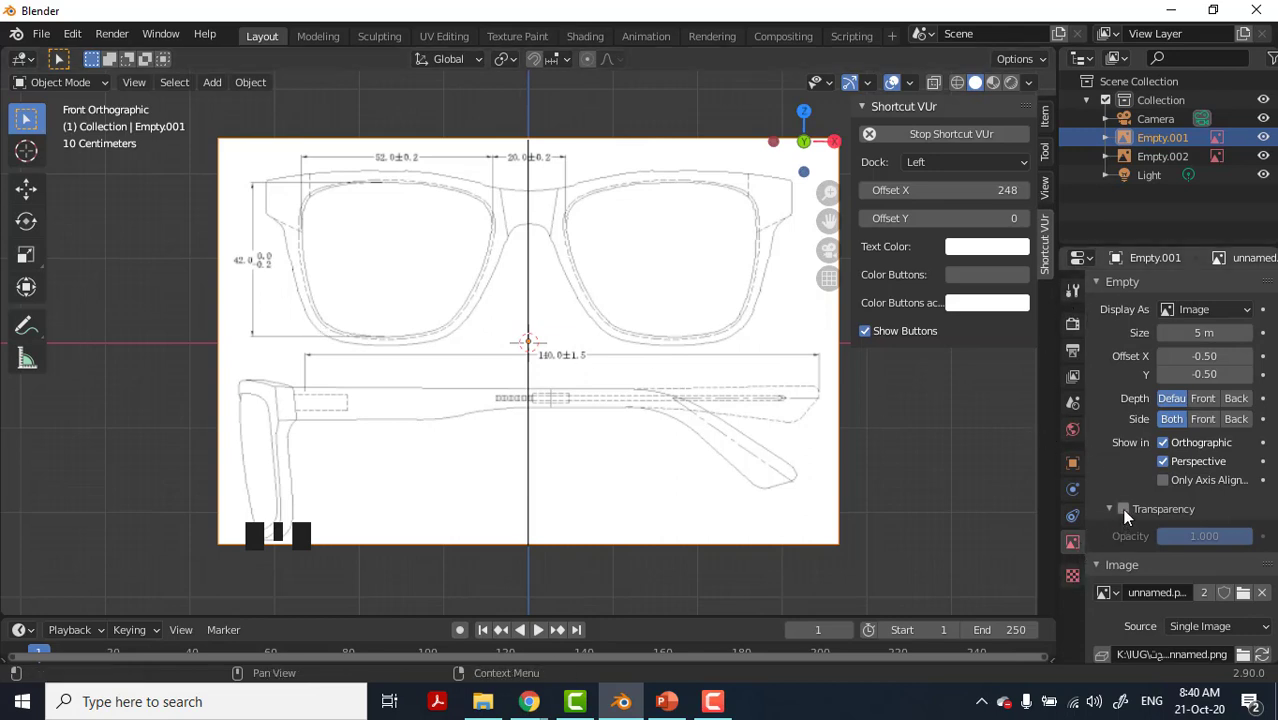
left_click(1125, 517)
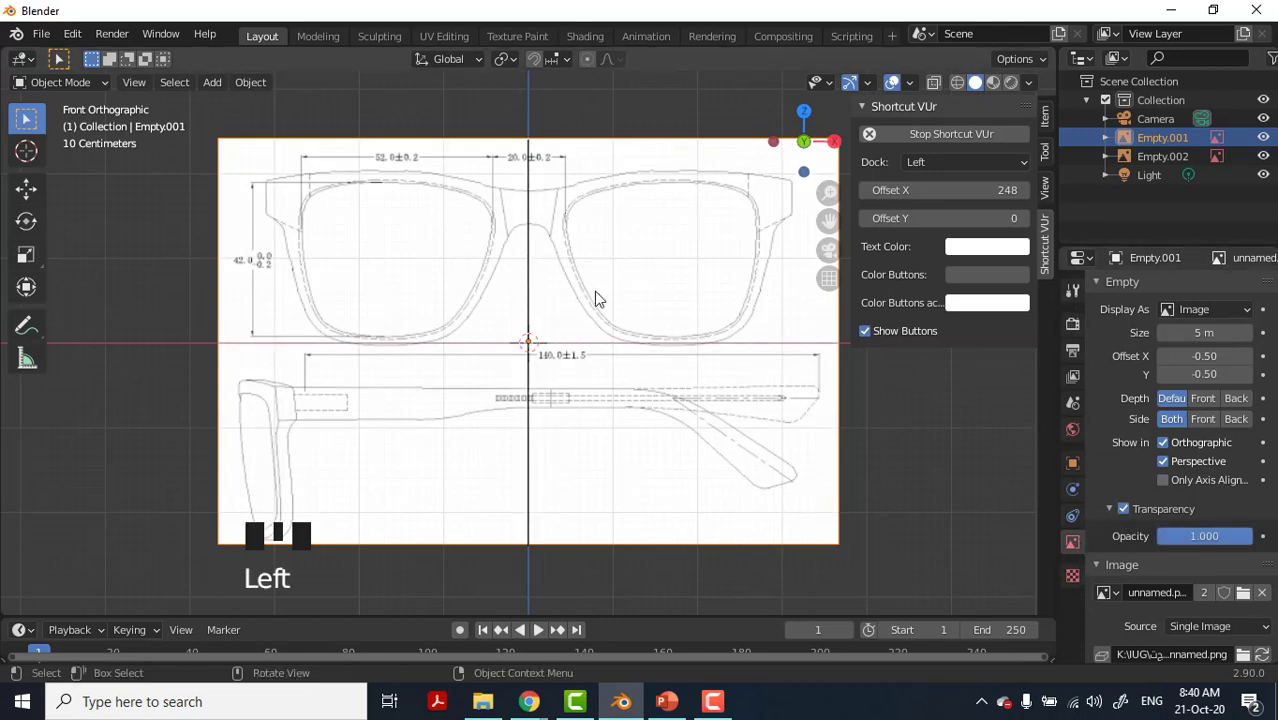
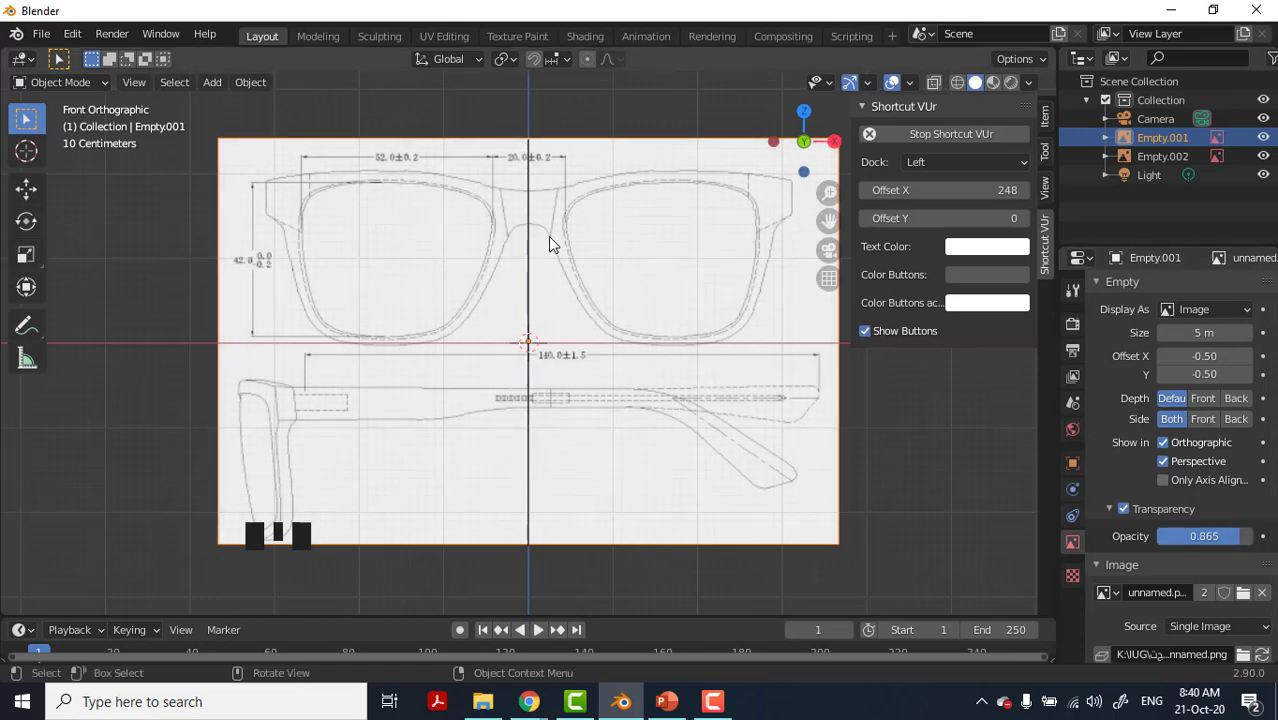
key("g")
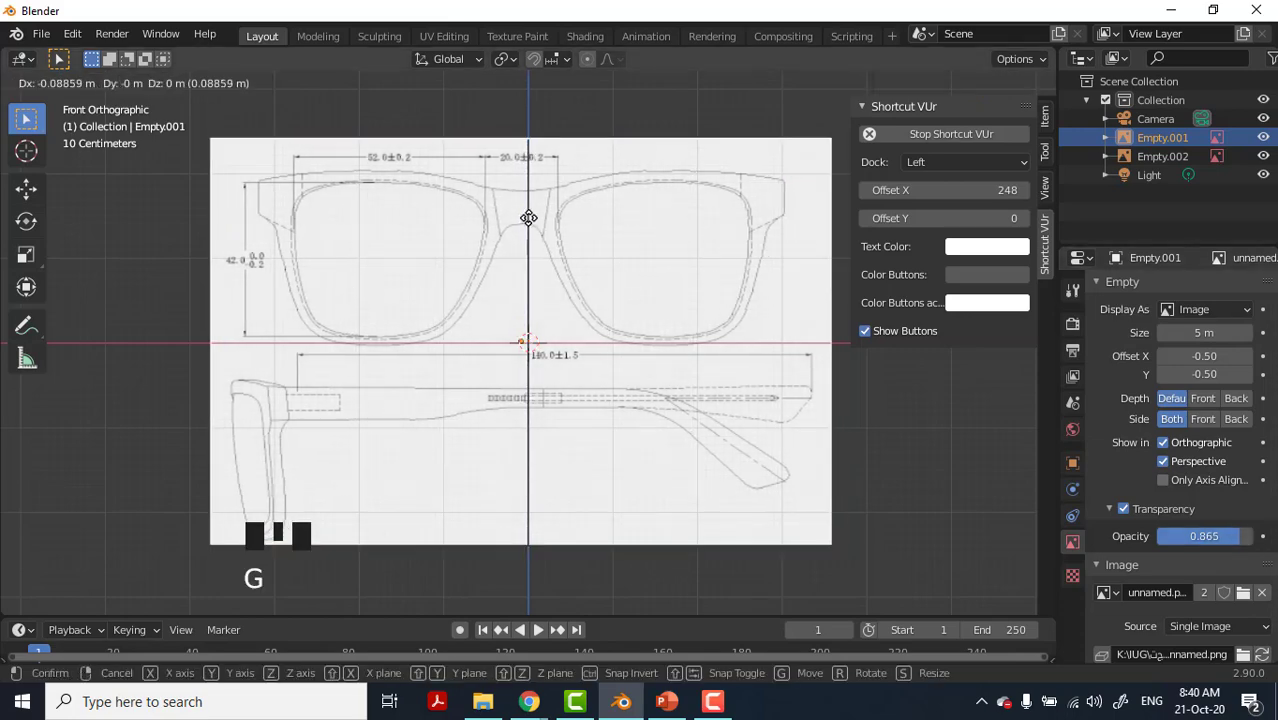
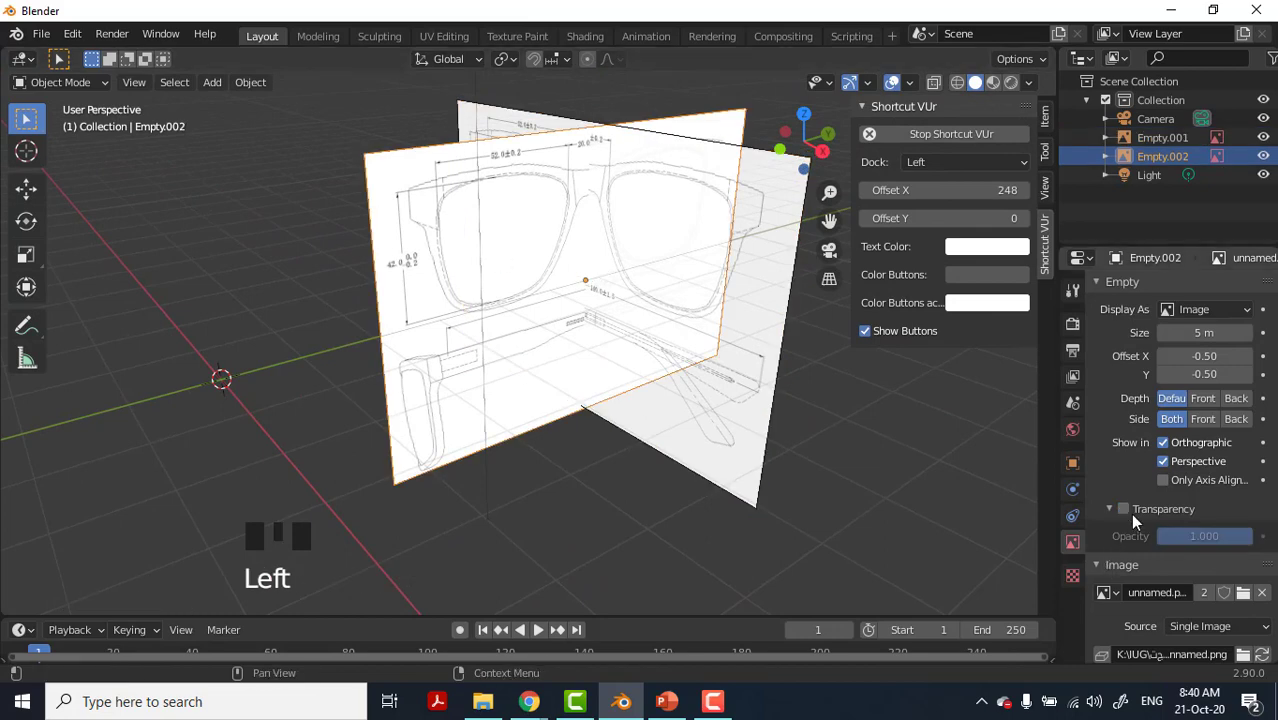
Inspect the crossing reference images from side, front and orbited views and select Empty.002.
left_click(1138, 517)
left_click_drag(1228, 543, 483, 320)
scroll("up", 3)
left_click_drag(469, 358, 286, 333)
key("KP_3")
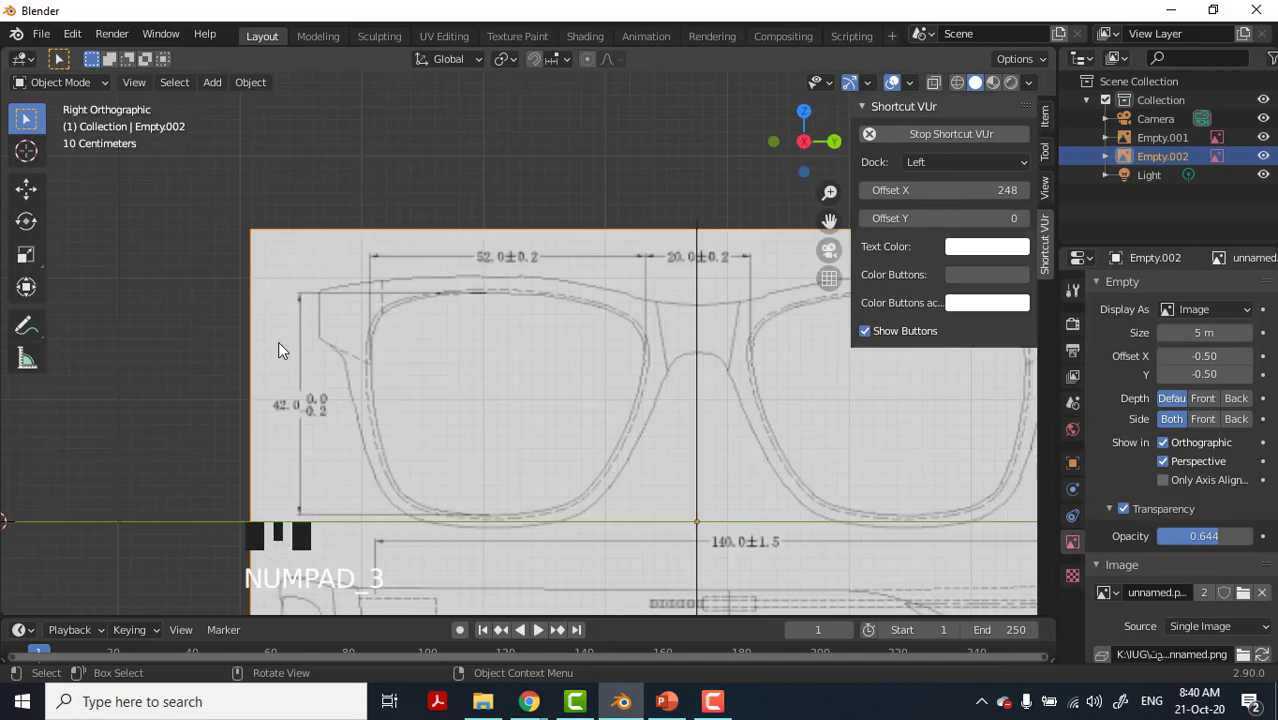
scroll("down", 3)
left_click_drag(479, 385, 518, 386)
key("KP_1")
left_click_drag(479, 427, 317, 431)
key("KP_3")
key("KP_1")
middle_click(319, 426)
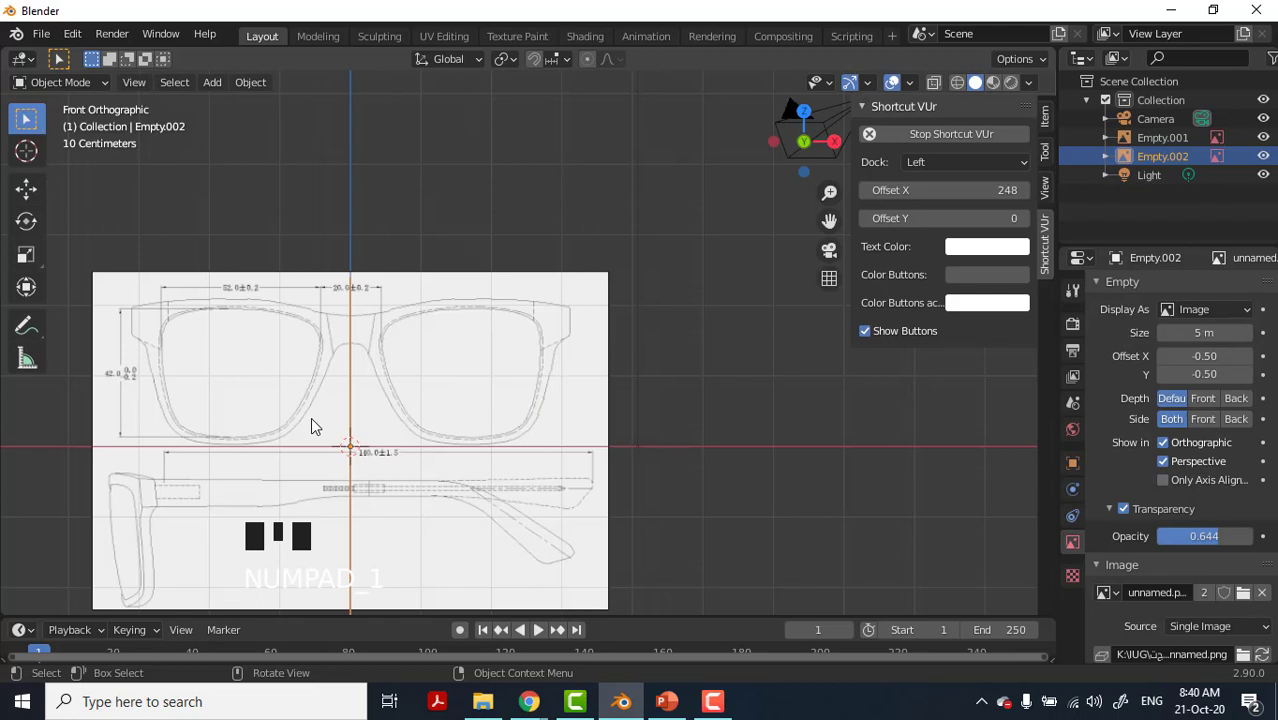
key("KP_3")
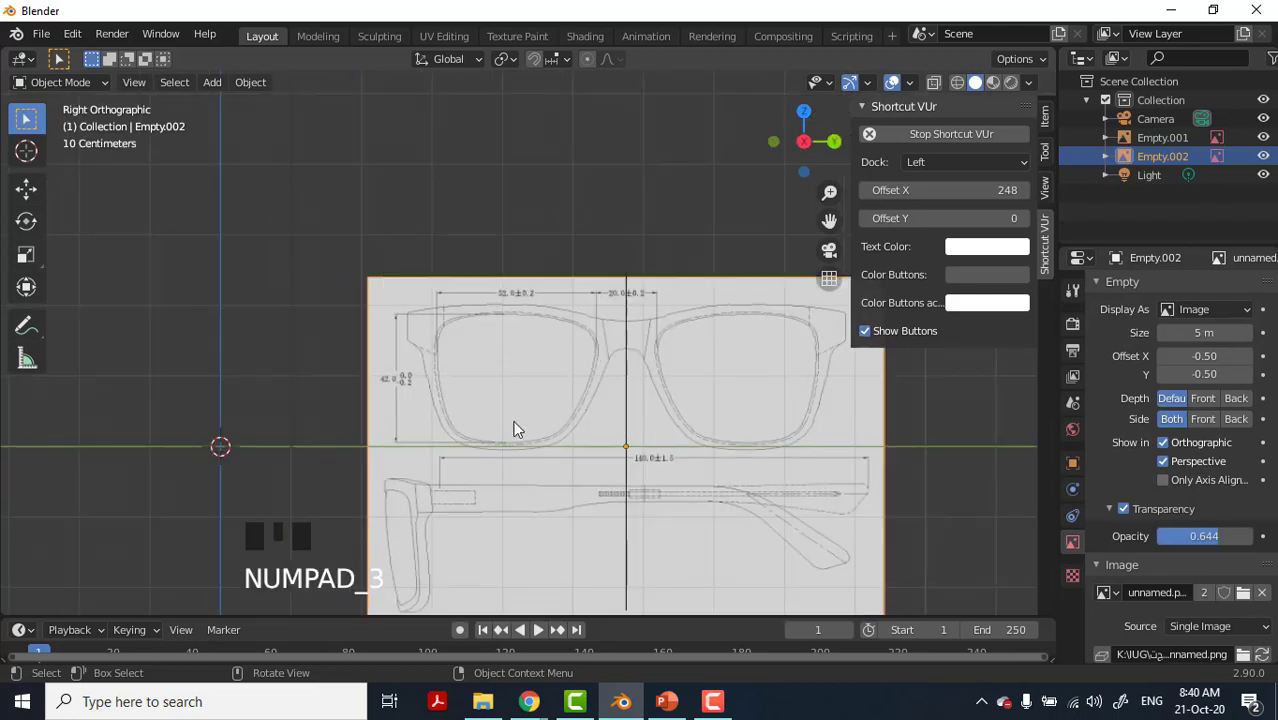
scroll("down", 3)
left_click_drag(542, 408, 528, 338)
left_click(528, 338)
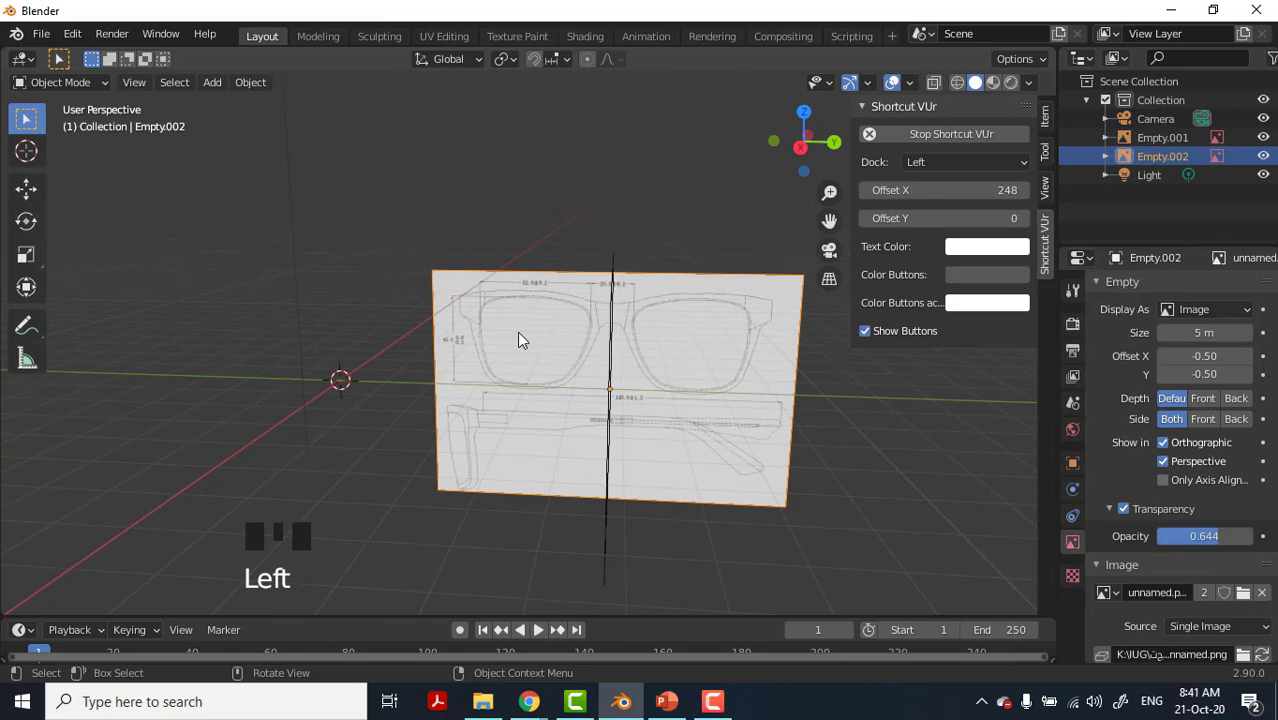
Move Empty.002 sideways along X and Y toward the left end of Empty.001.
key("g")
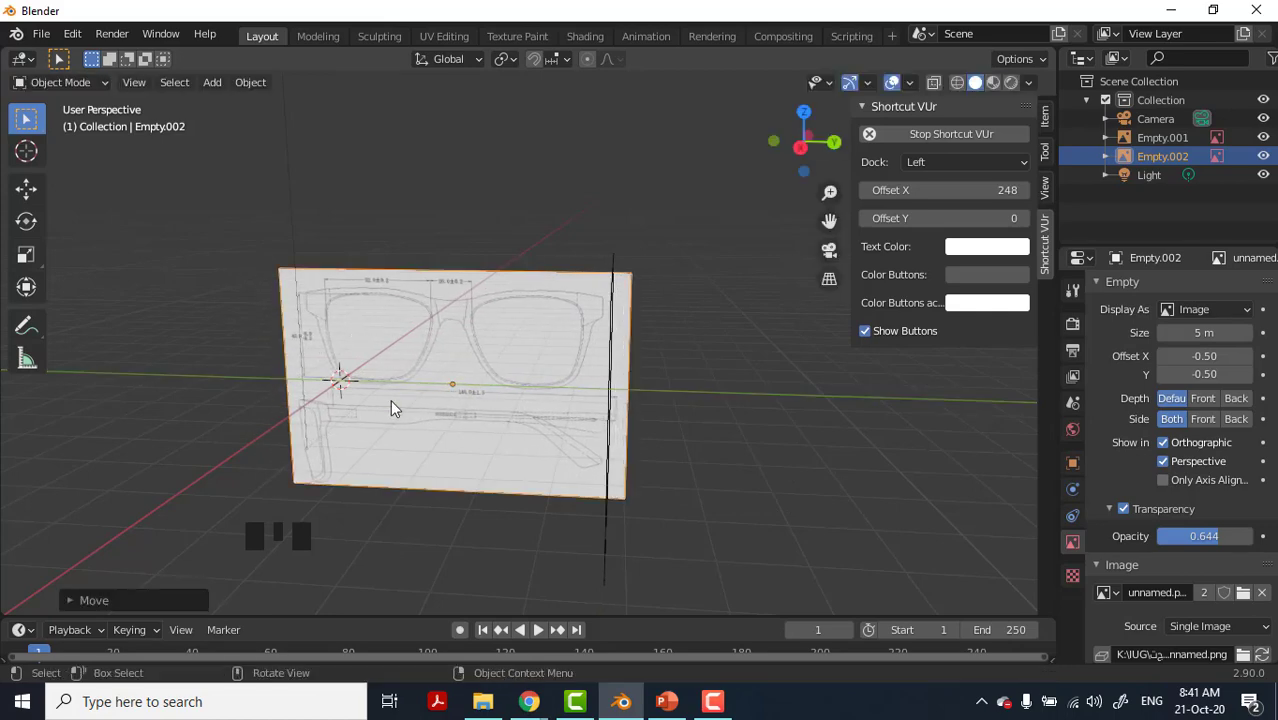
left_click_drag(492, 432, 508, 406)
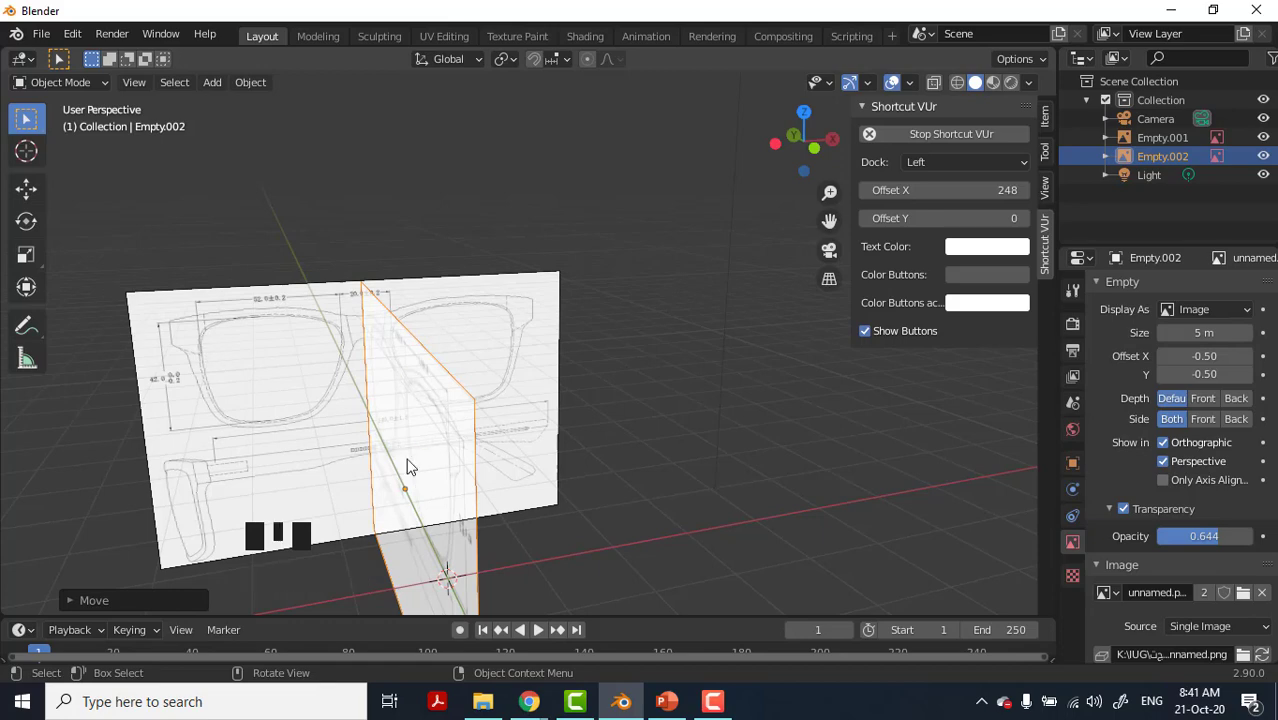
left_click_drag(525, 439, 420, 314)
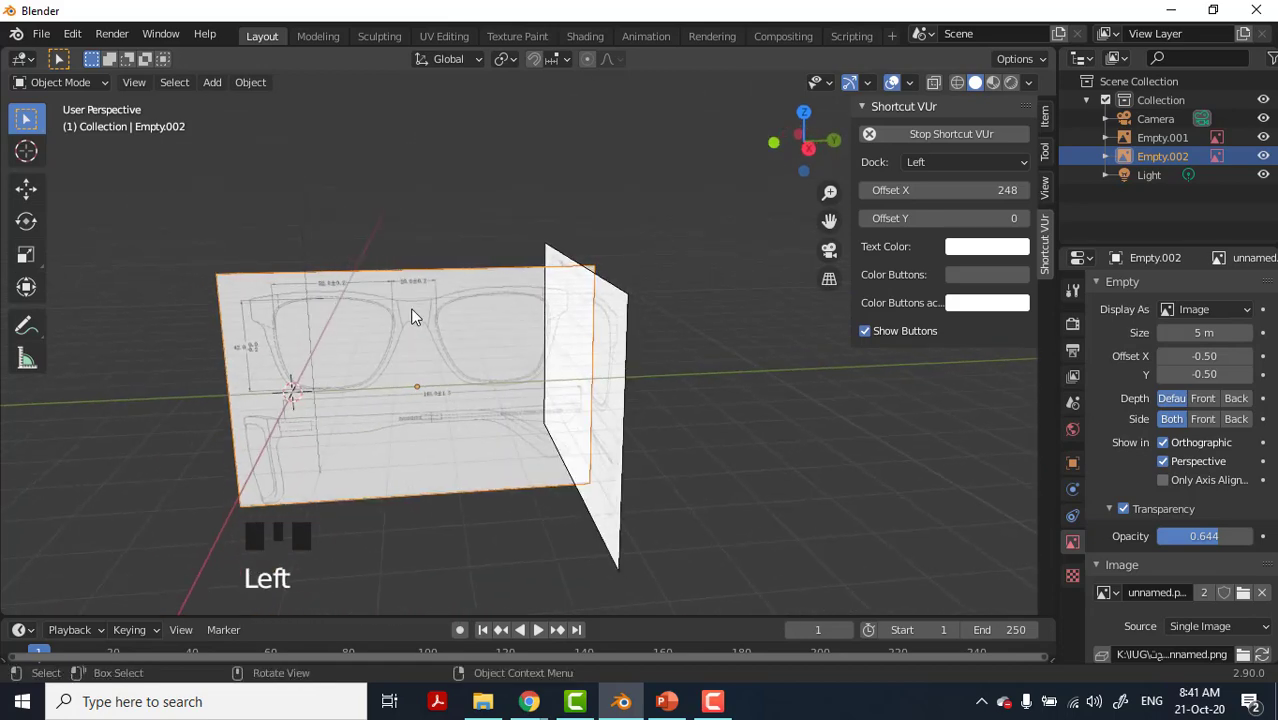
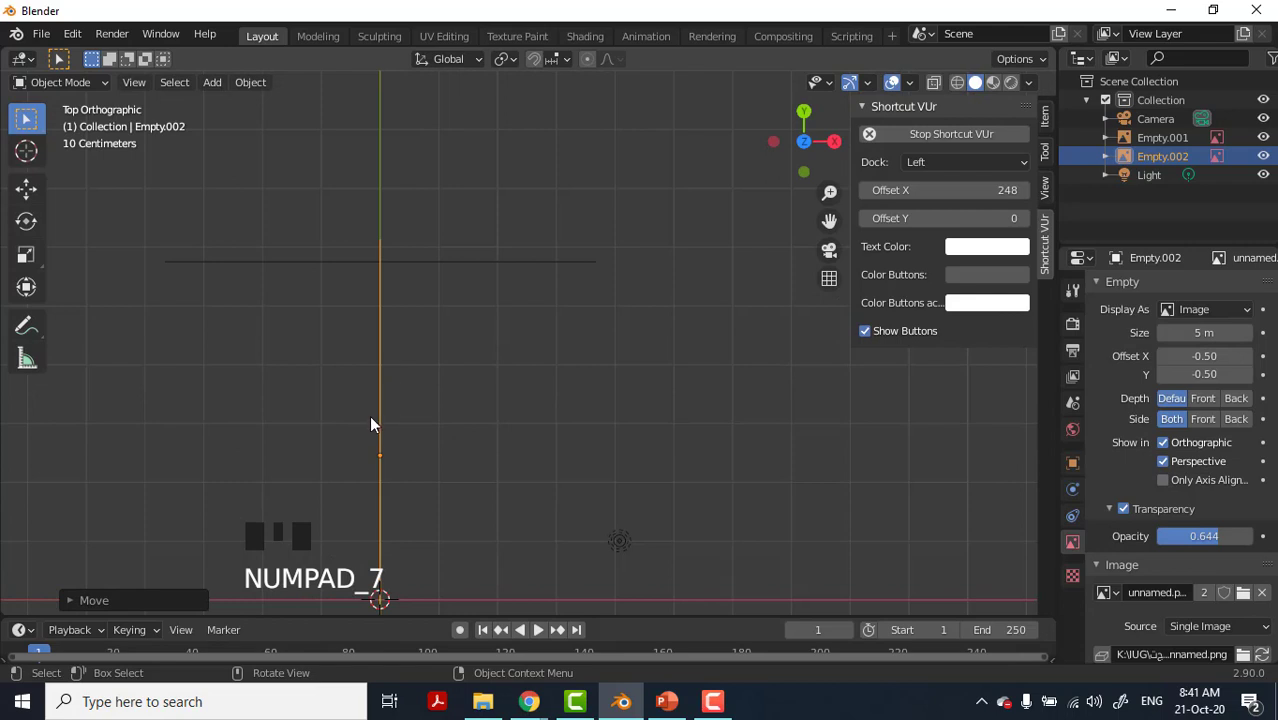
key("g")
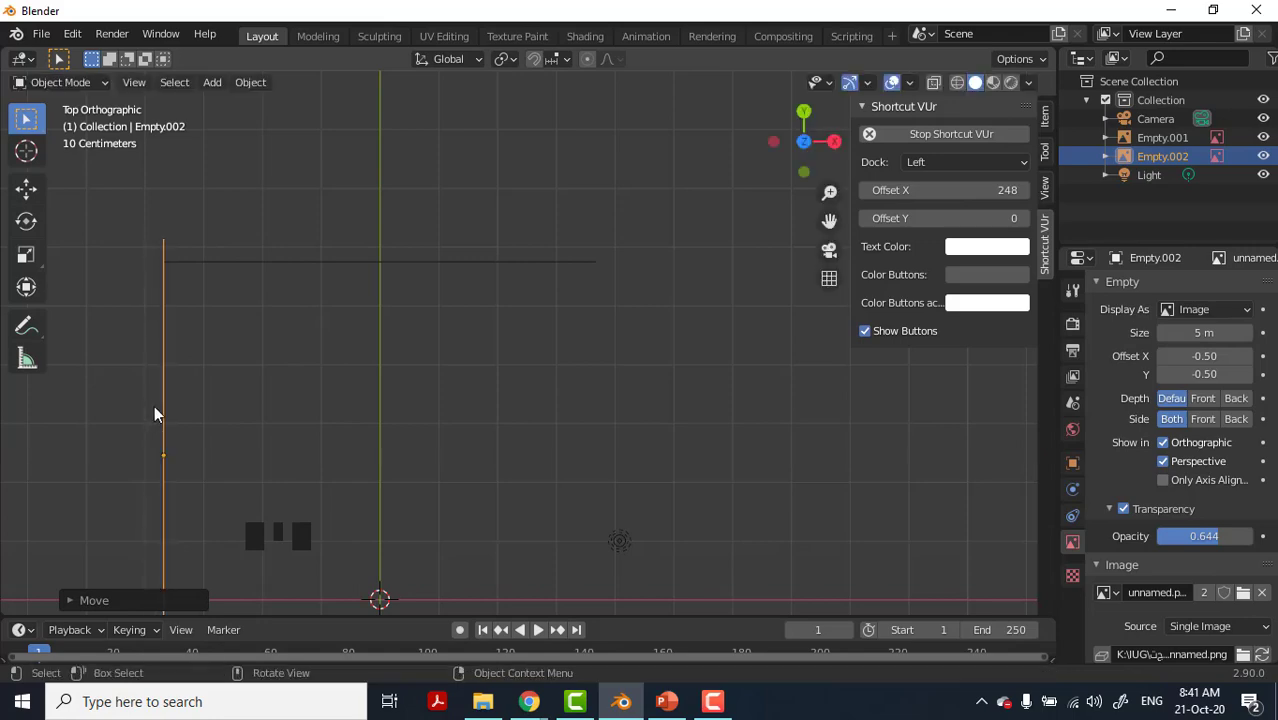
left_click_drag(295, 360, 226, 315)
scroll("up", 3)
left_click_drag(380, 375, 331, 296)
left_click(331, 296)
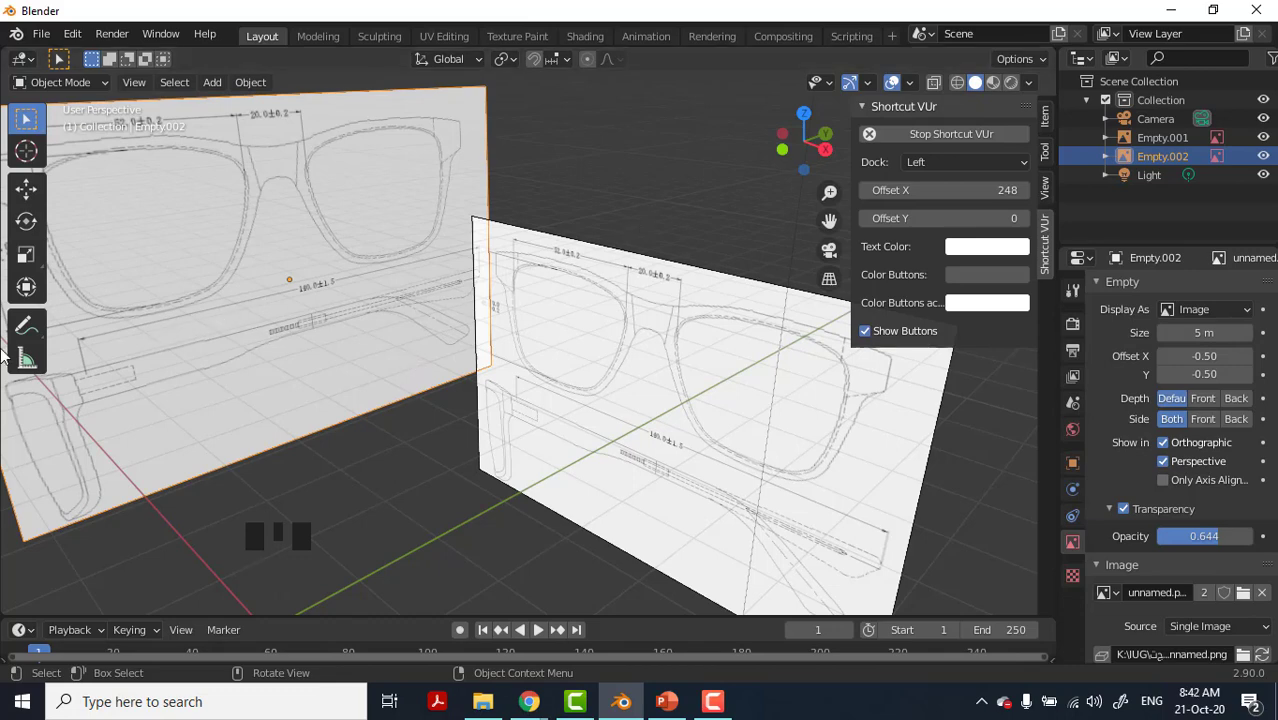
key("g")
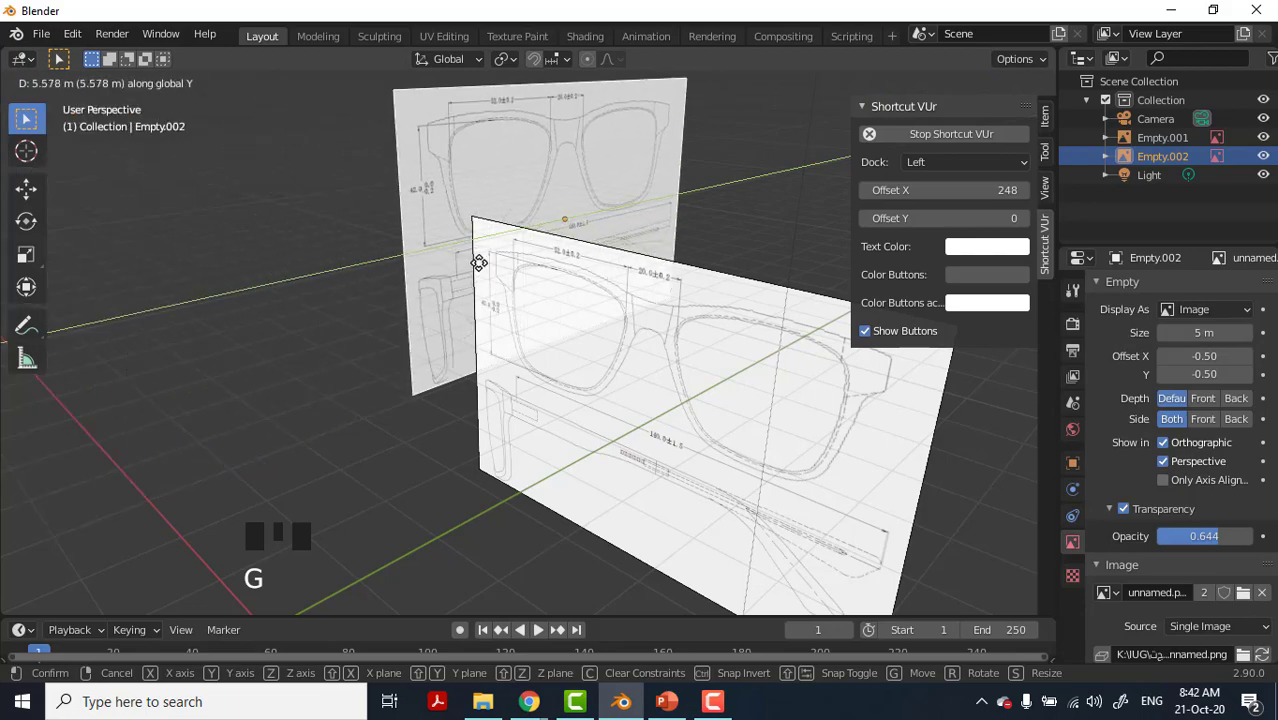
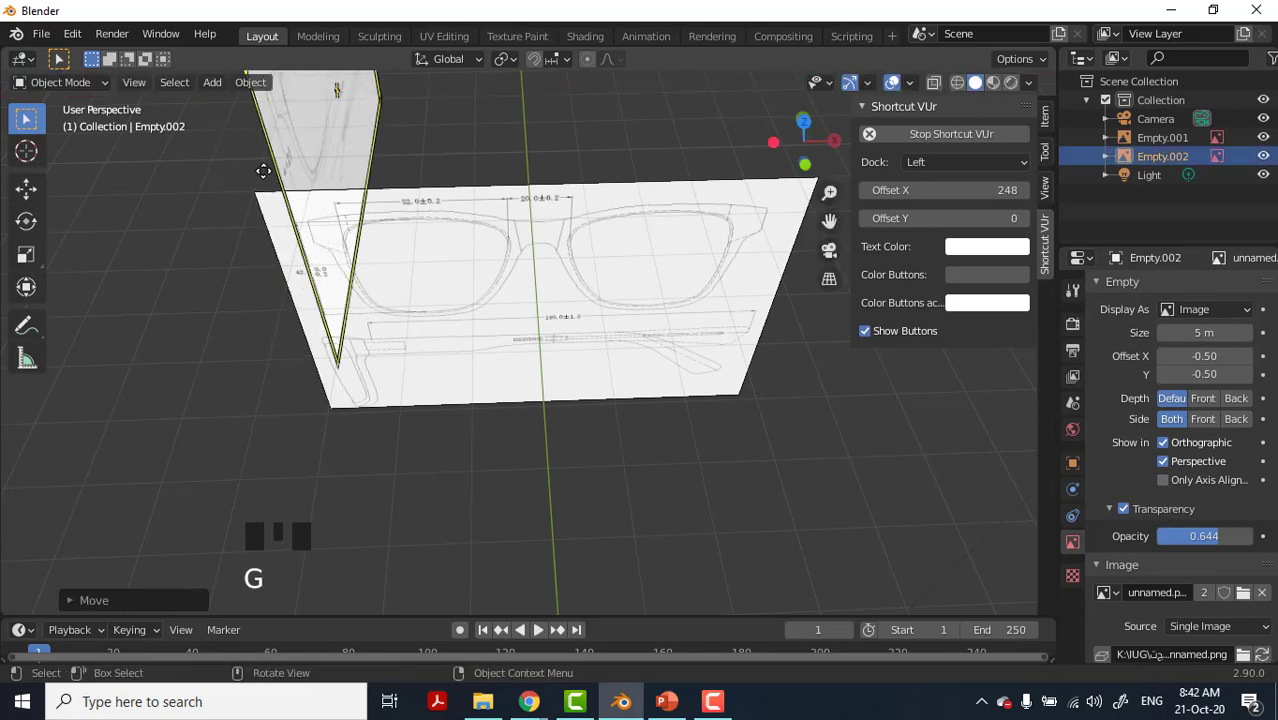
Check the images from above and the side, then nudge Empty.002 closer to Empty.001's edge.
key("KP_7")
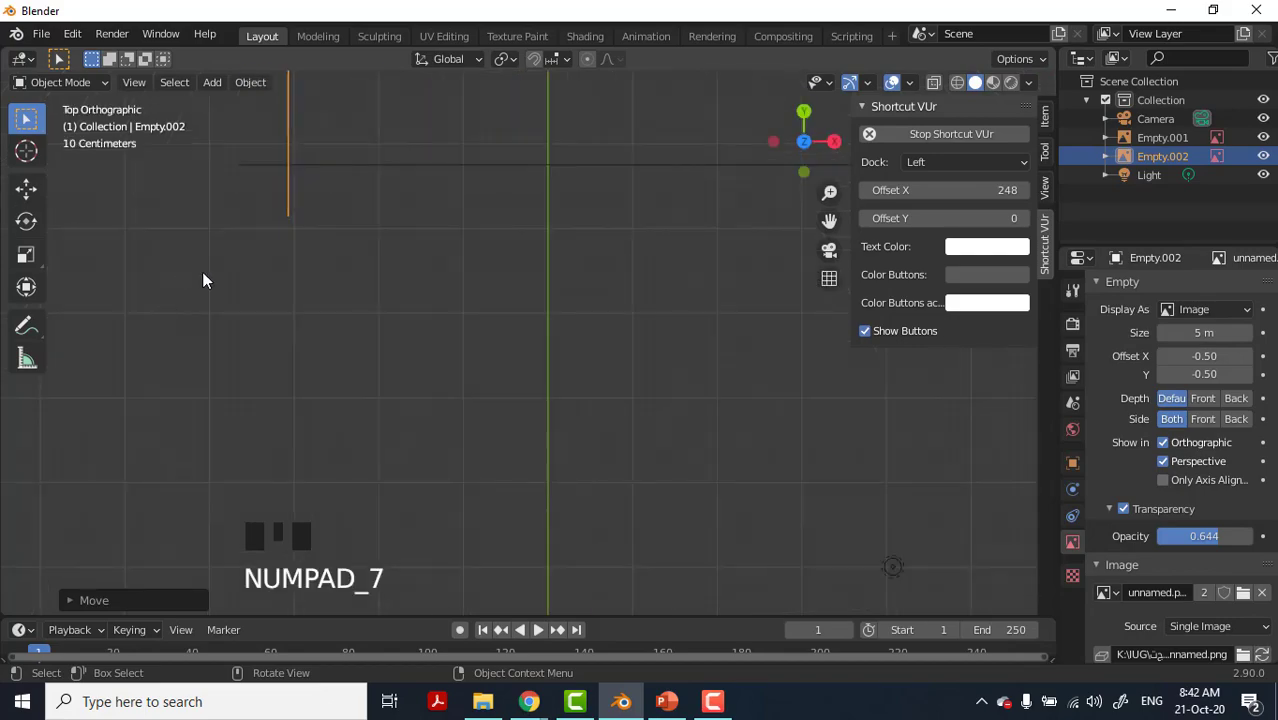
left_click_drag(382, 340, 109, 216)
middle_click(97, 204)
middle_click(72, 190)
middle_click(50, 175)
middle_click(50, 171)
middle_click(42, 166)
middle_click(42, 166)
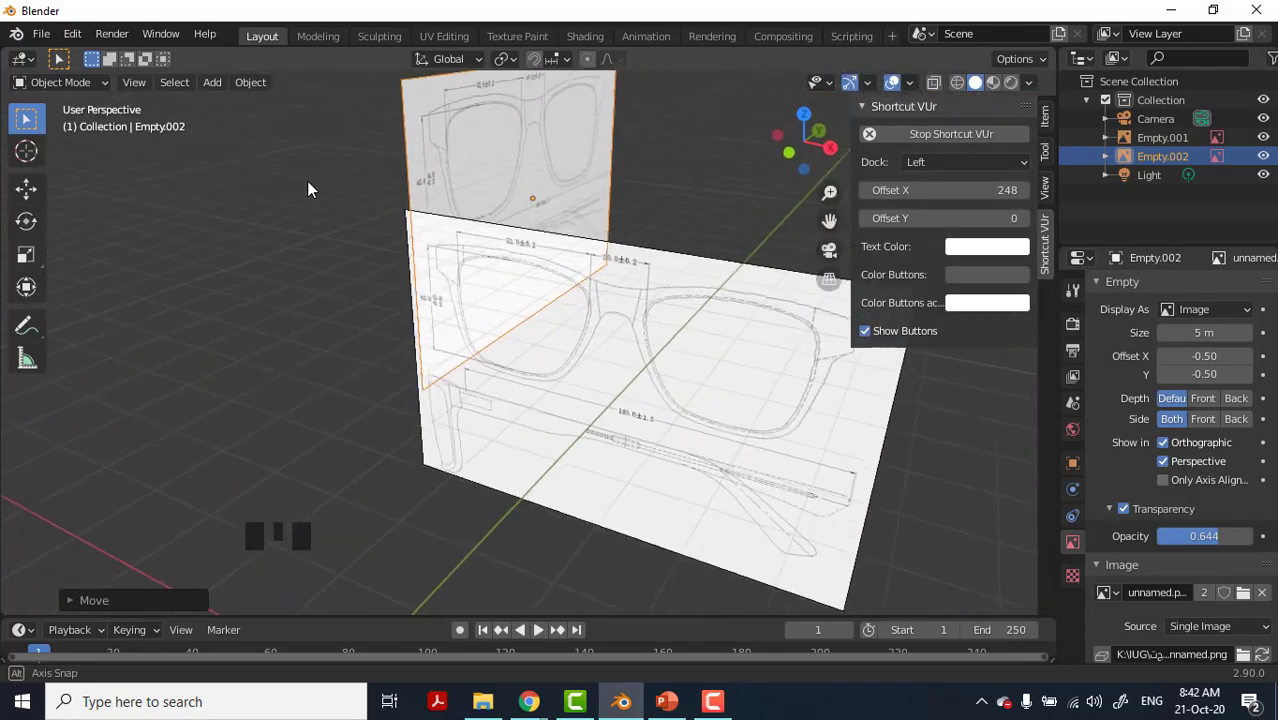
key("KP_3")
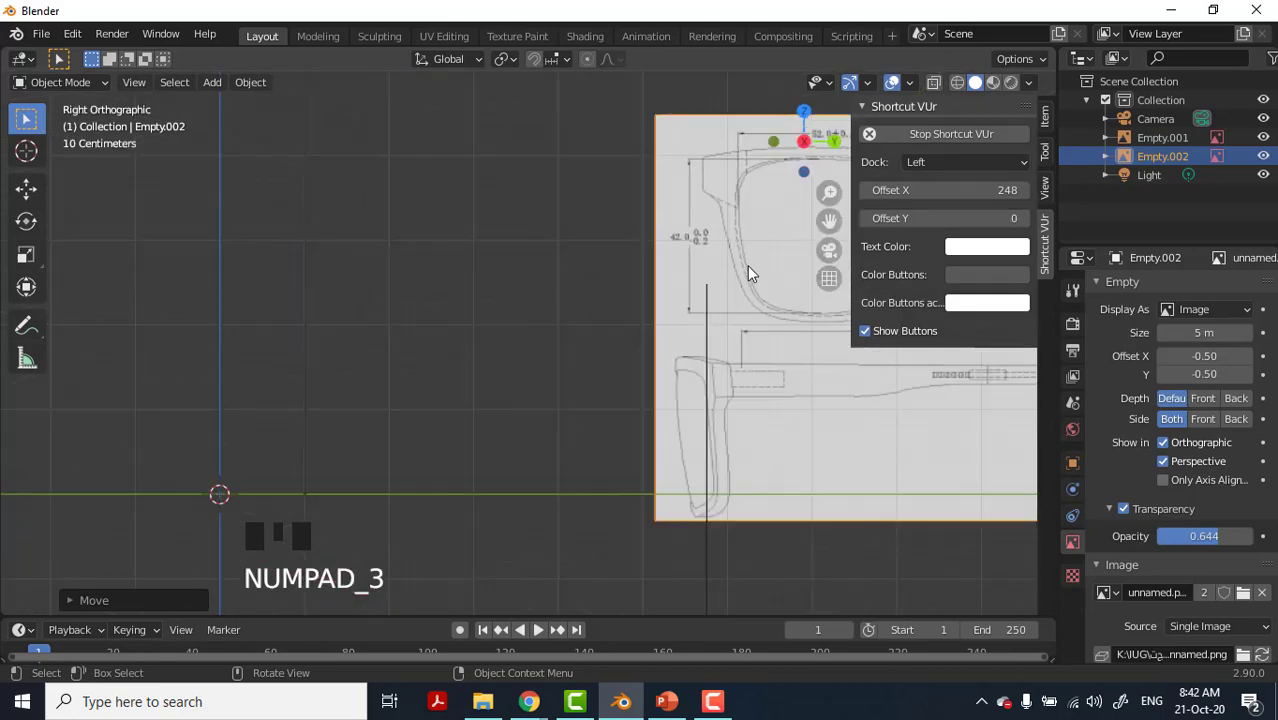
left_click_drag(502, 289, 642, 192)
left_click(642, 192)
key("g")
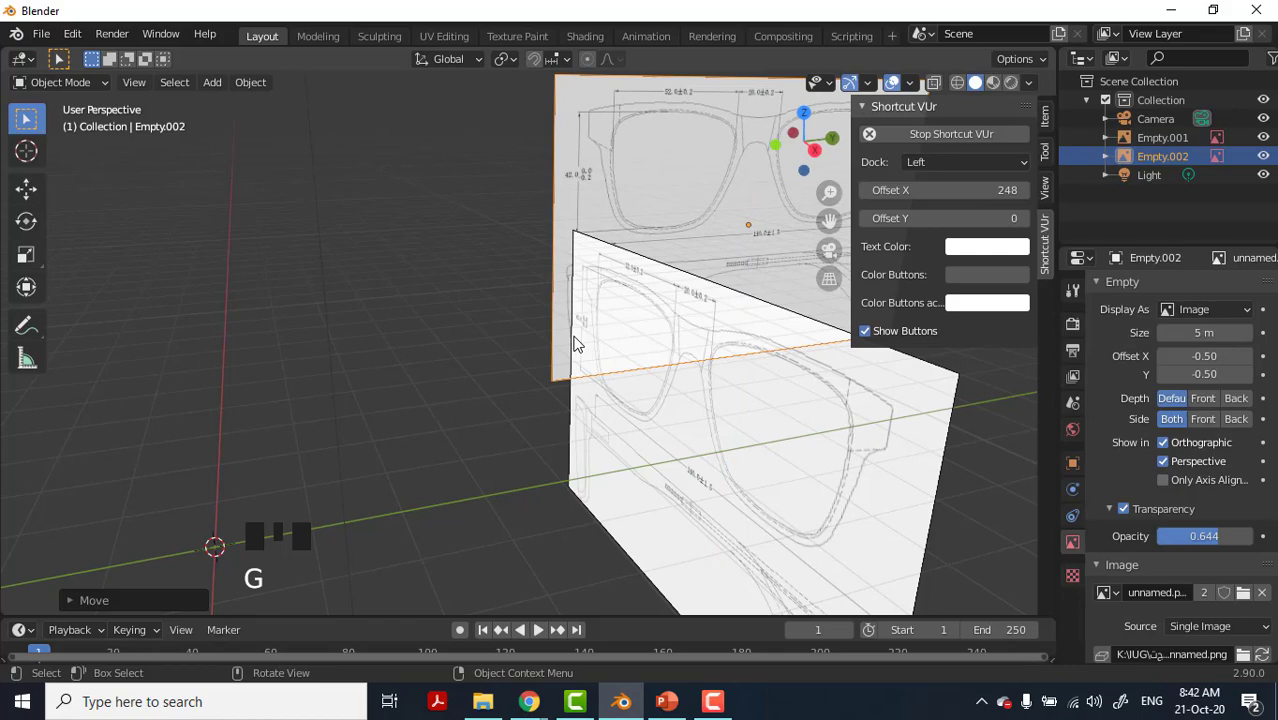
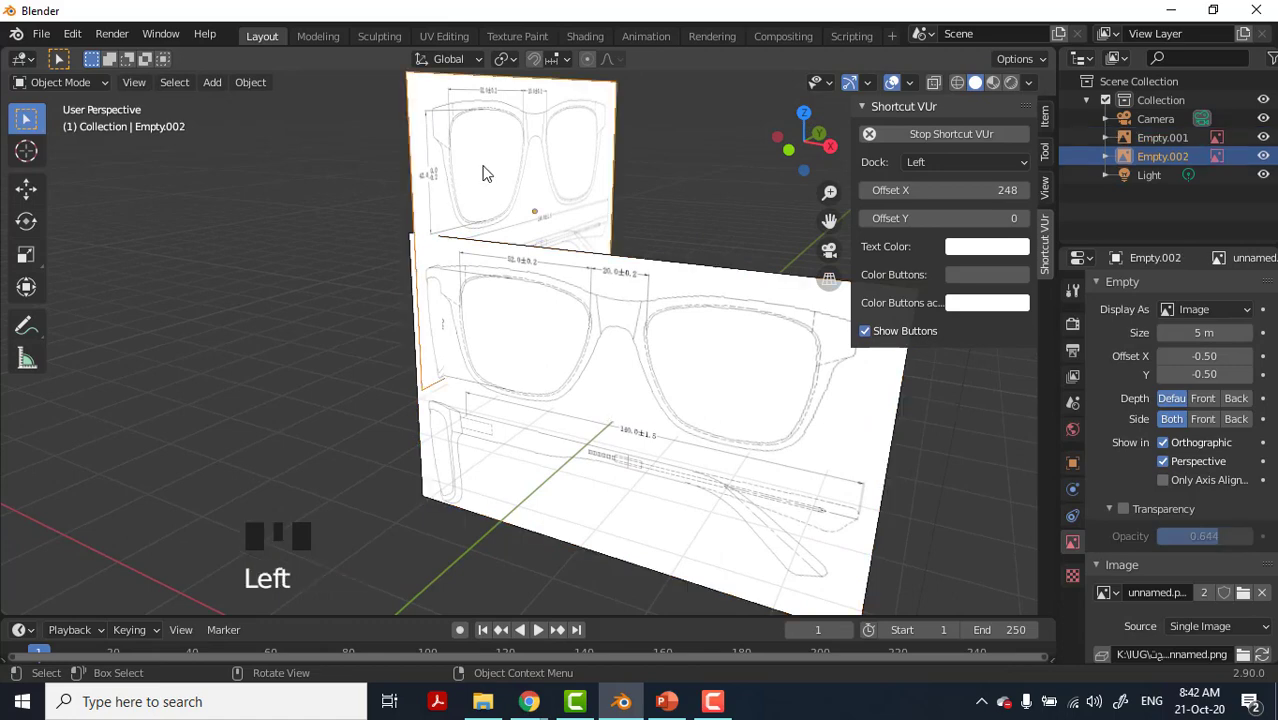
key("g")
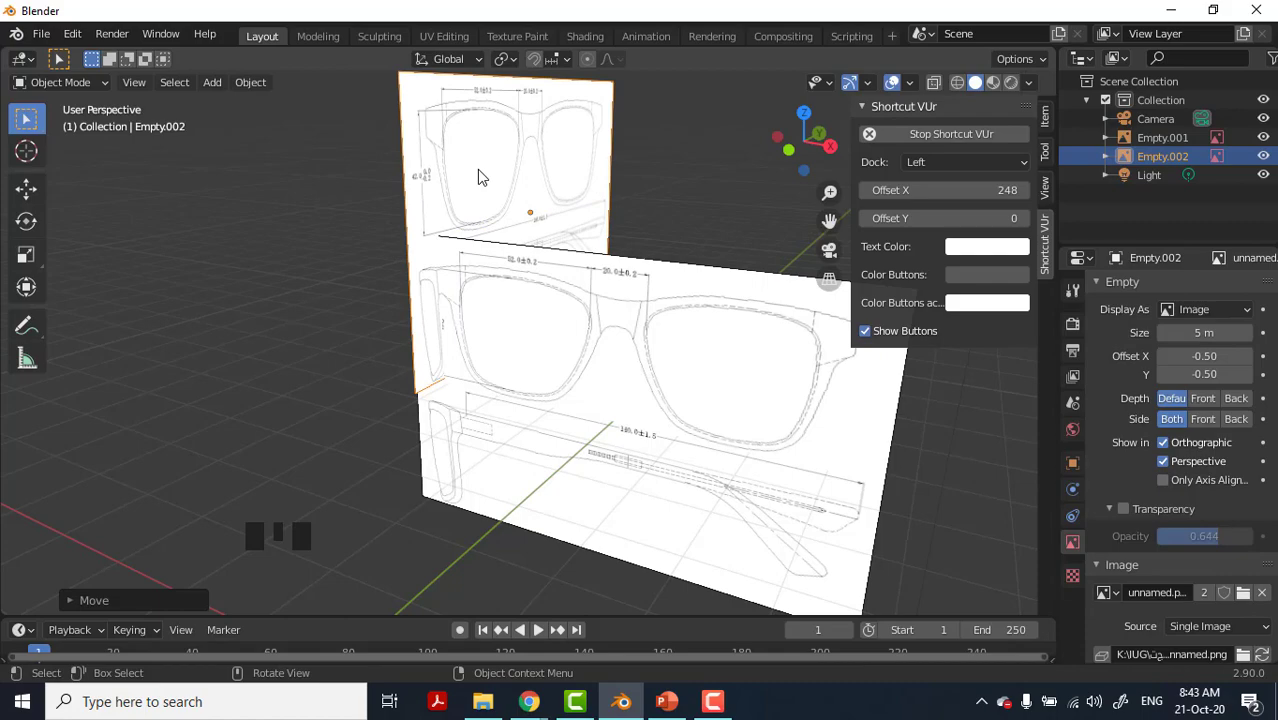
Inspect the meeting edge, then slide Empty.002 along global Y until the images form an L-shaped corner.
left_click_drag(484, 321, 396, 375)
middle_click(415, 373)
left_click_drag(482, 355, 712, 401)
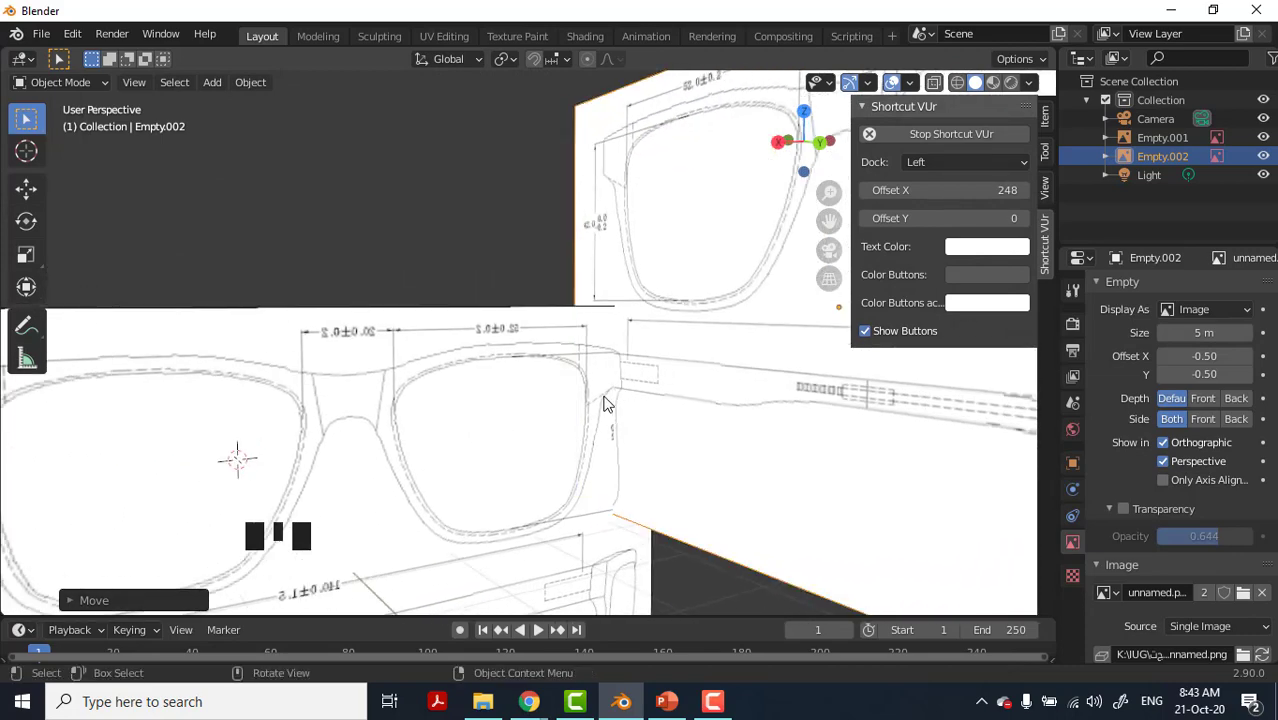
left_click_drag(607, 413, 619, 411)
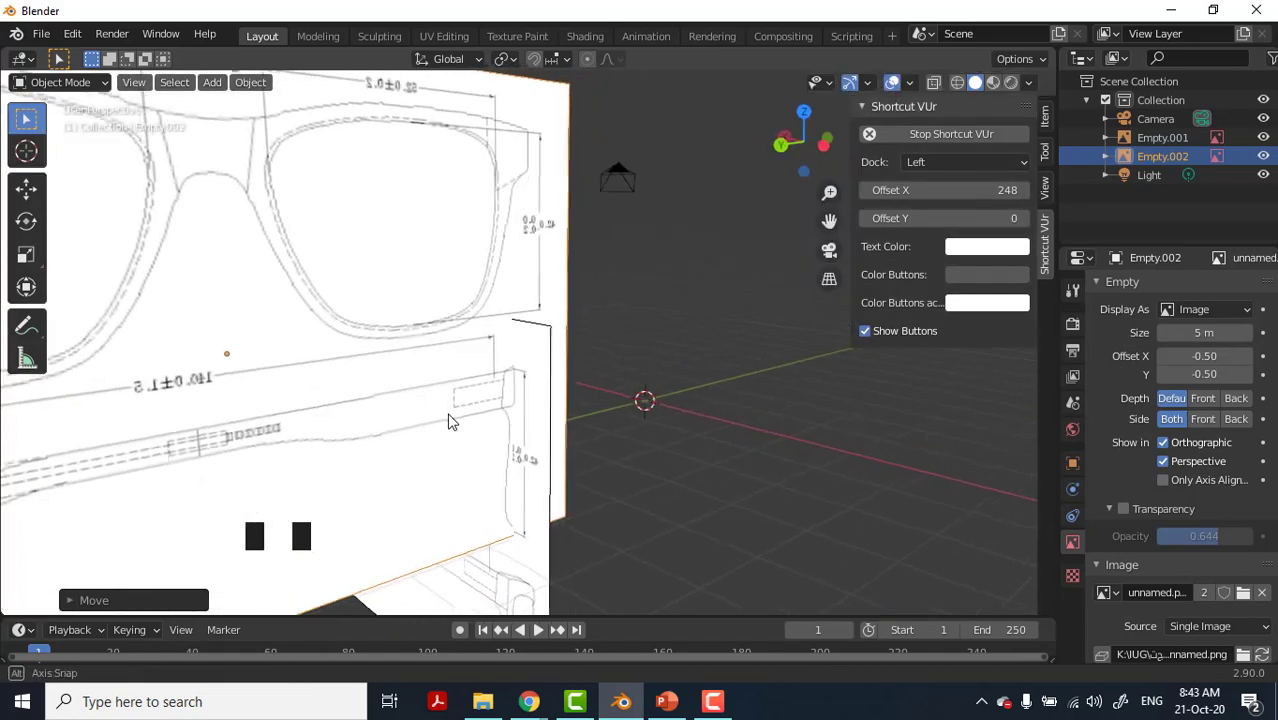
left_click_drag(347, 405, 512, 372)
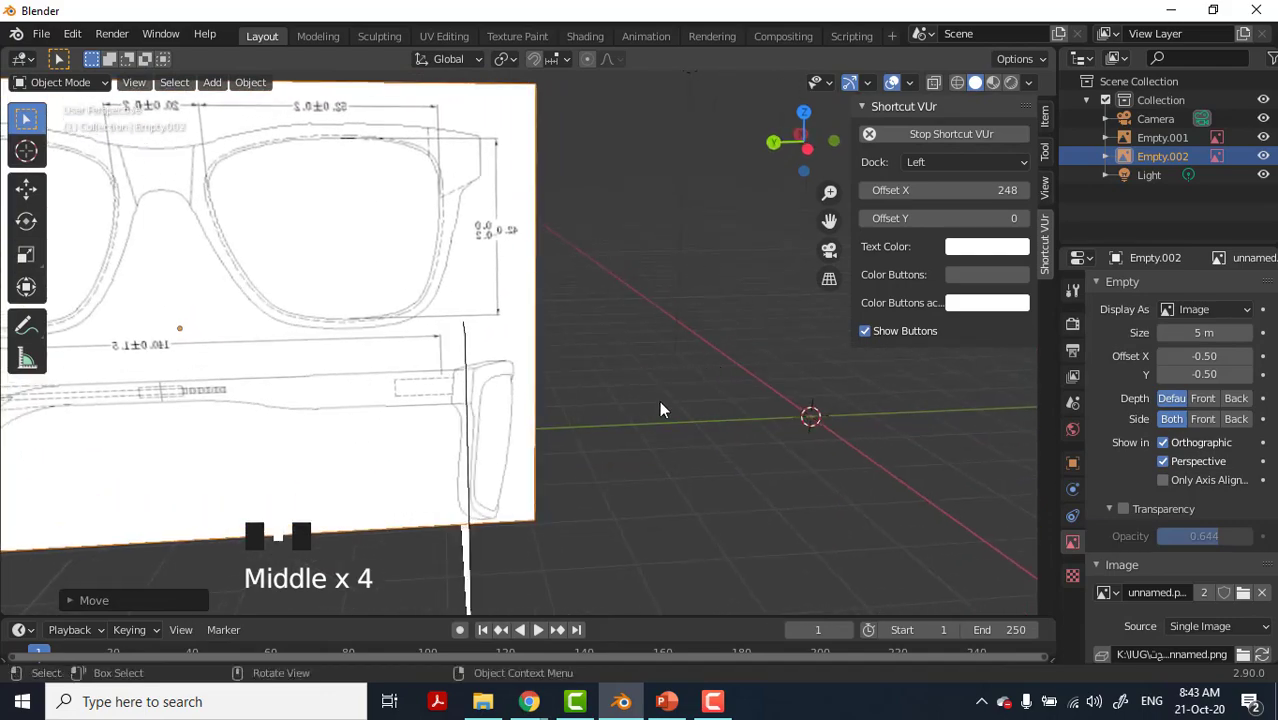
left_click_drag(599, 437, 691, 182)
left_click(691, 182)
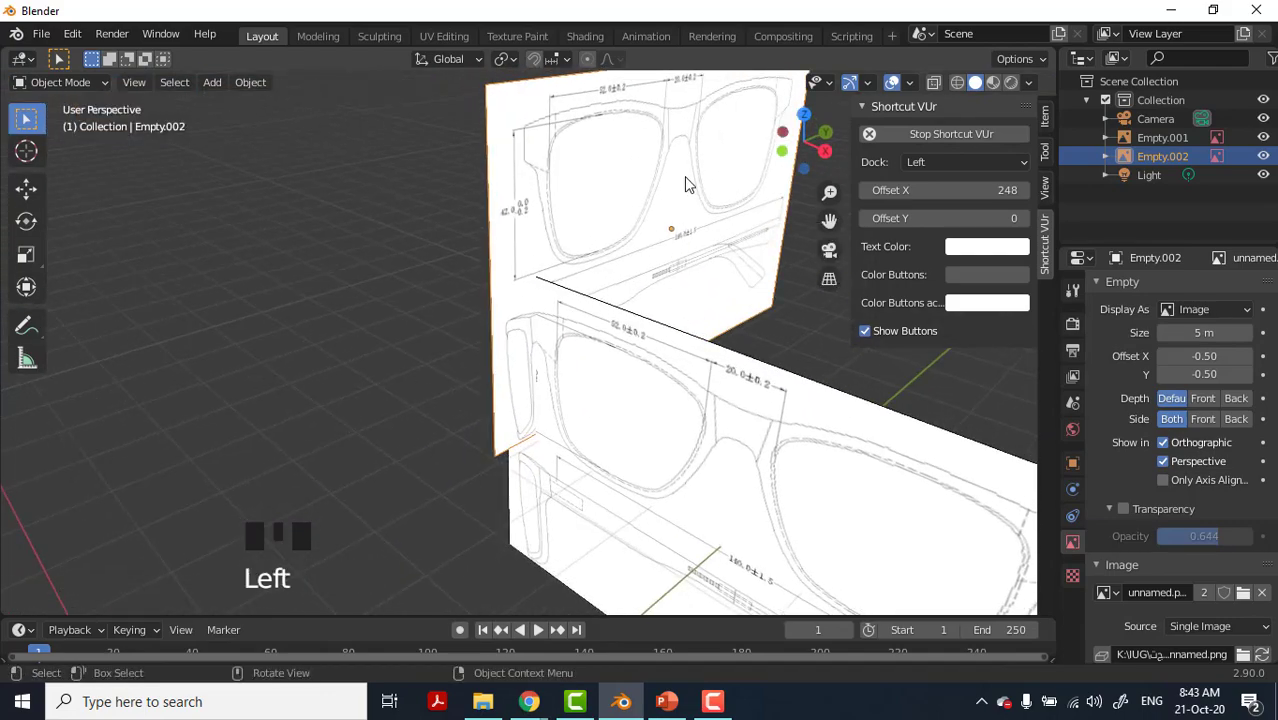
key("g")
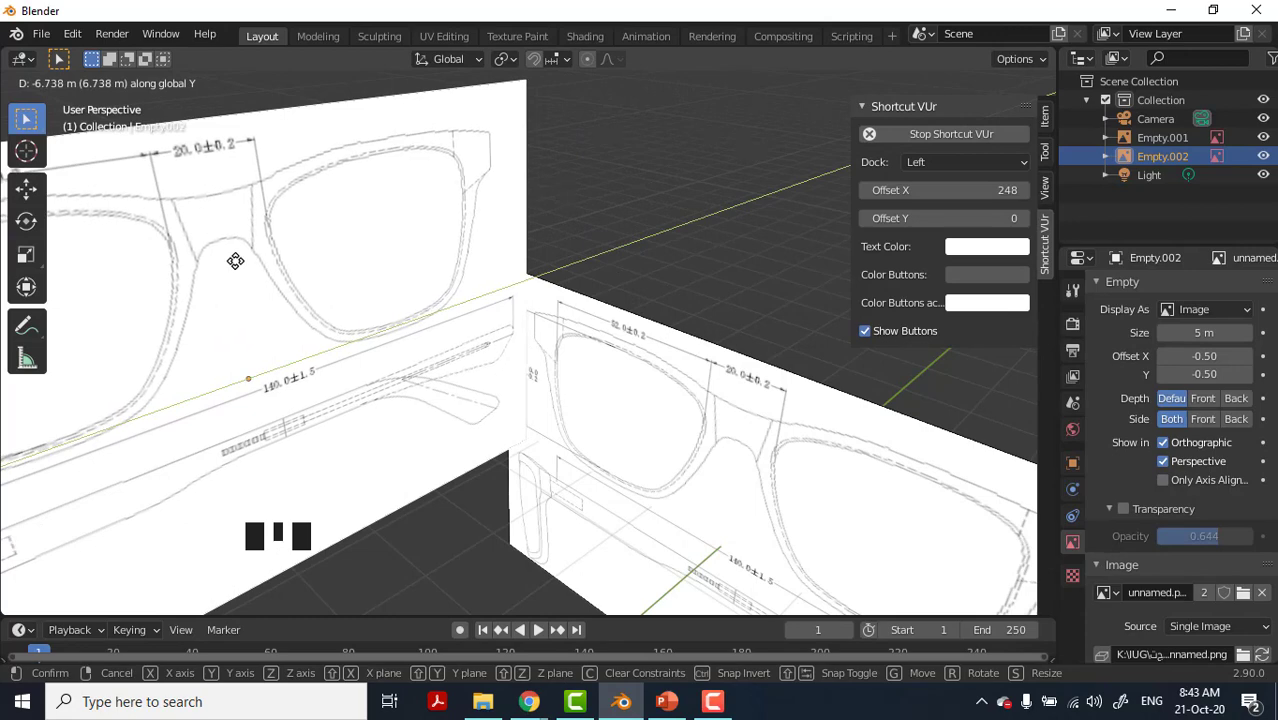
scroll("down", 3)
left_click(558, 256)
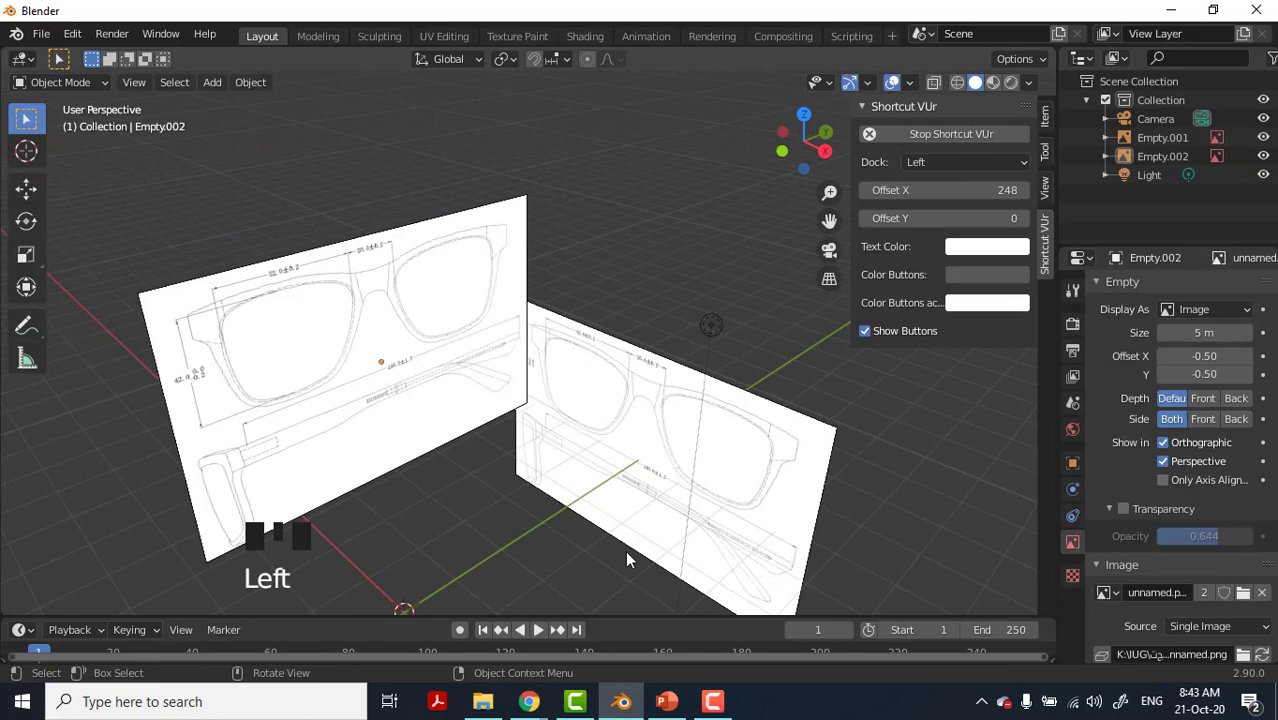
Verify the corner alignment from Right and Front views and hide the viewport sidebar.
key("KP_1")
key("KP_3")
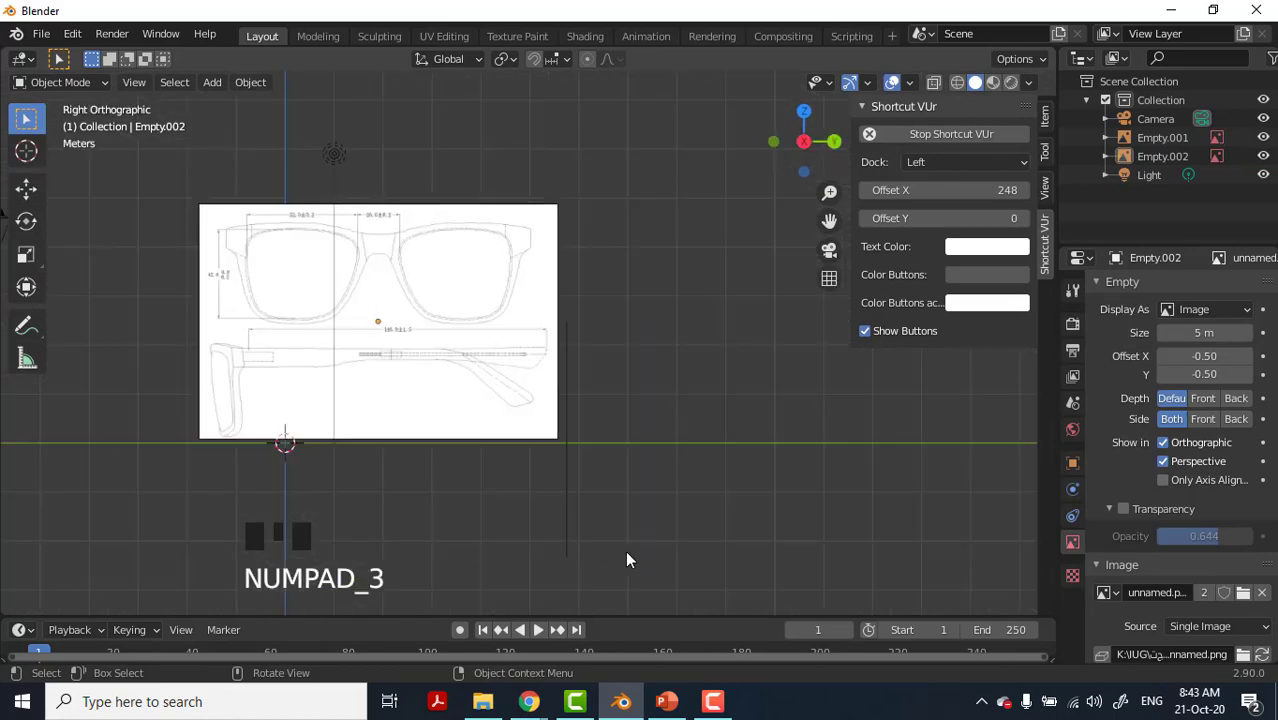
key("KP_1")
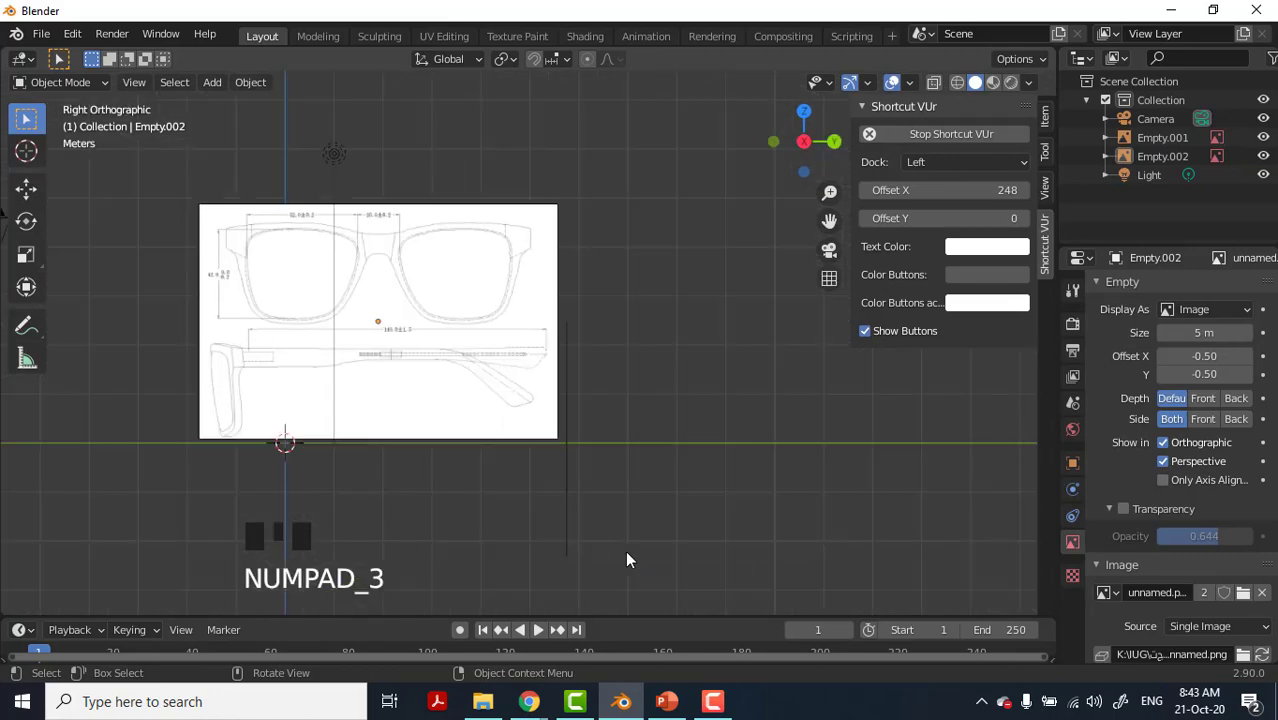
key("KP_1")
key("KP_3")
key("KP_1")
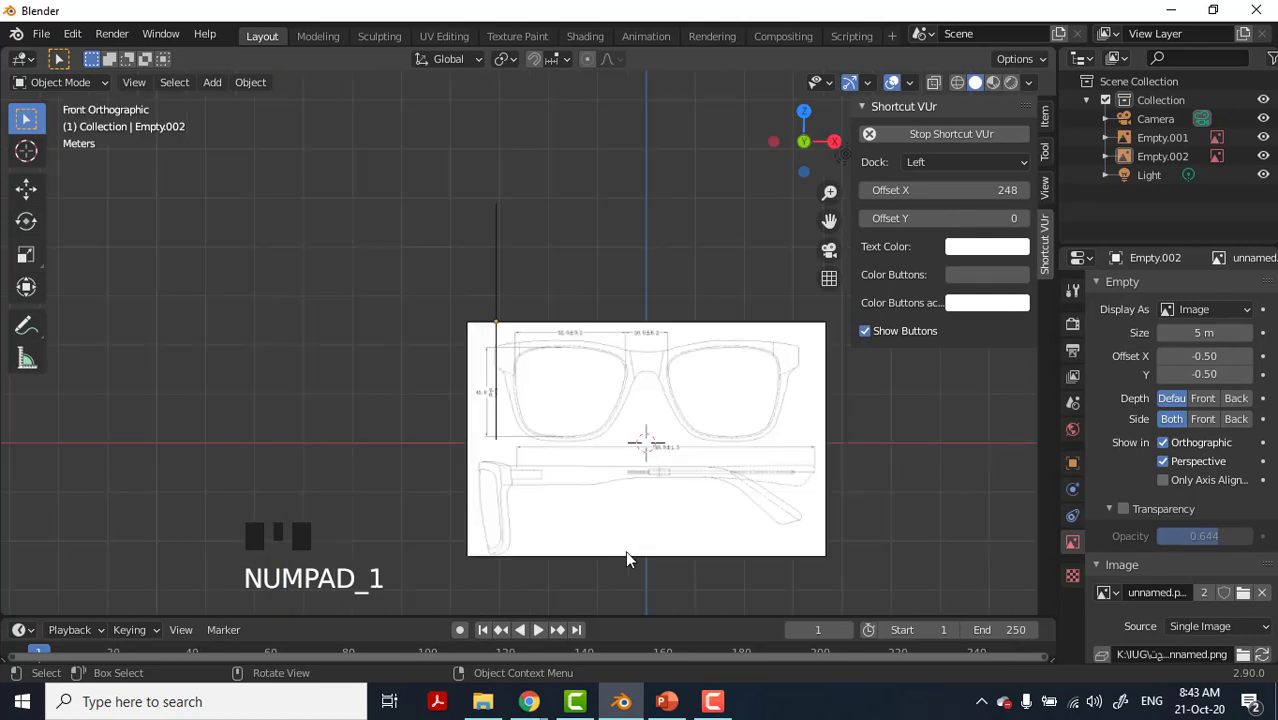
key("n")
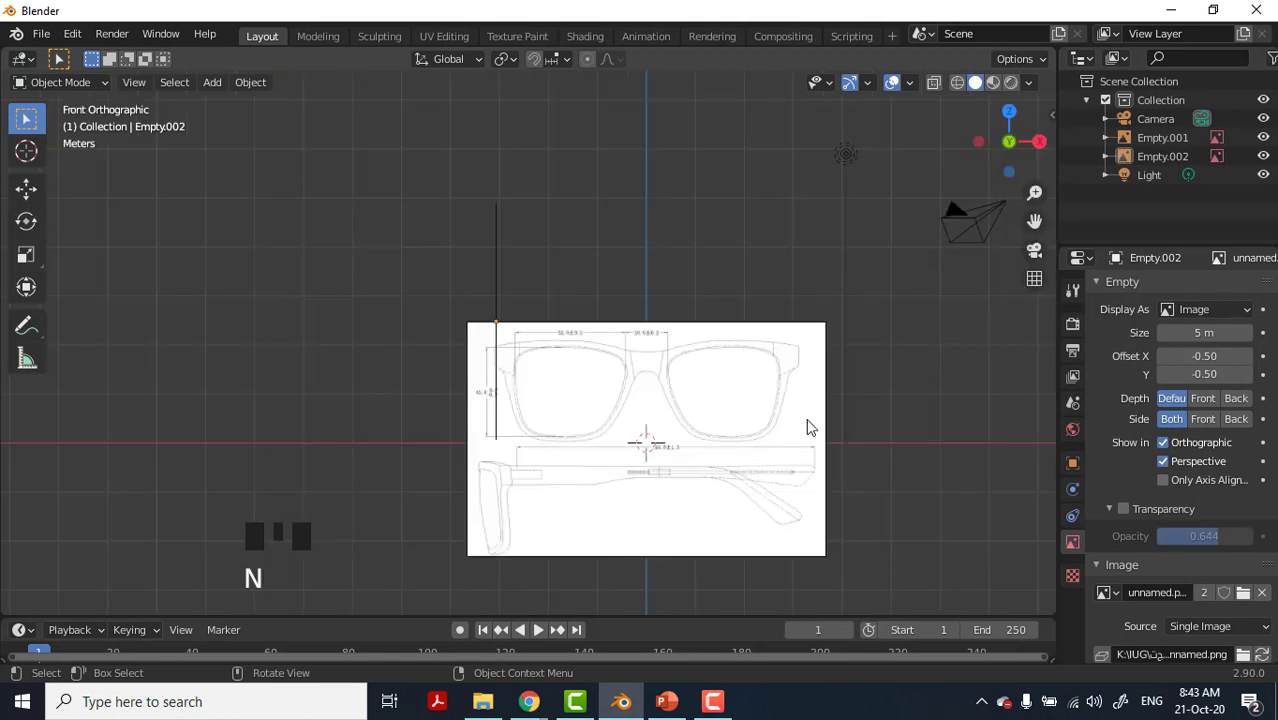
left_click_drag(731, 521, 662, 569)
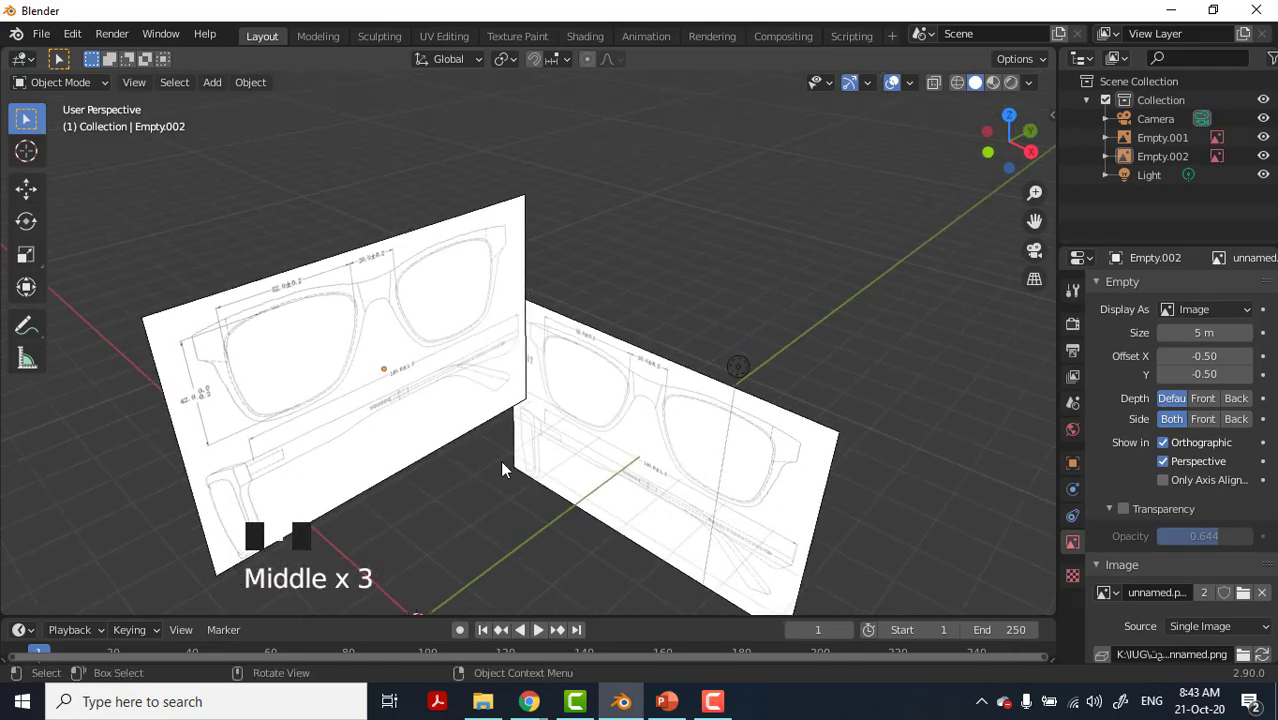
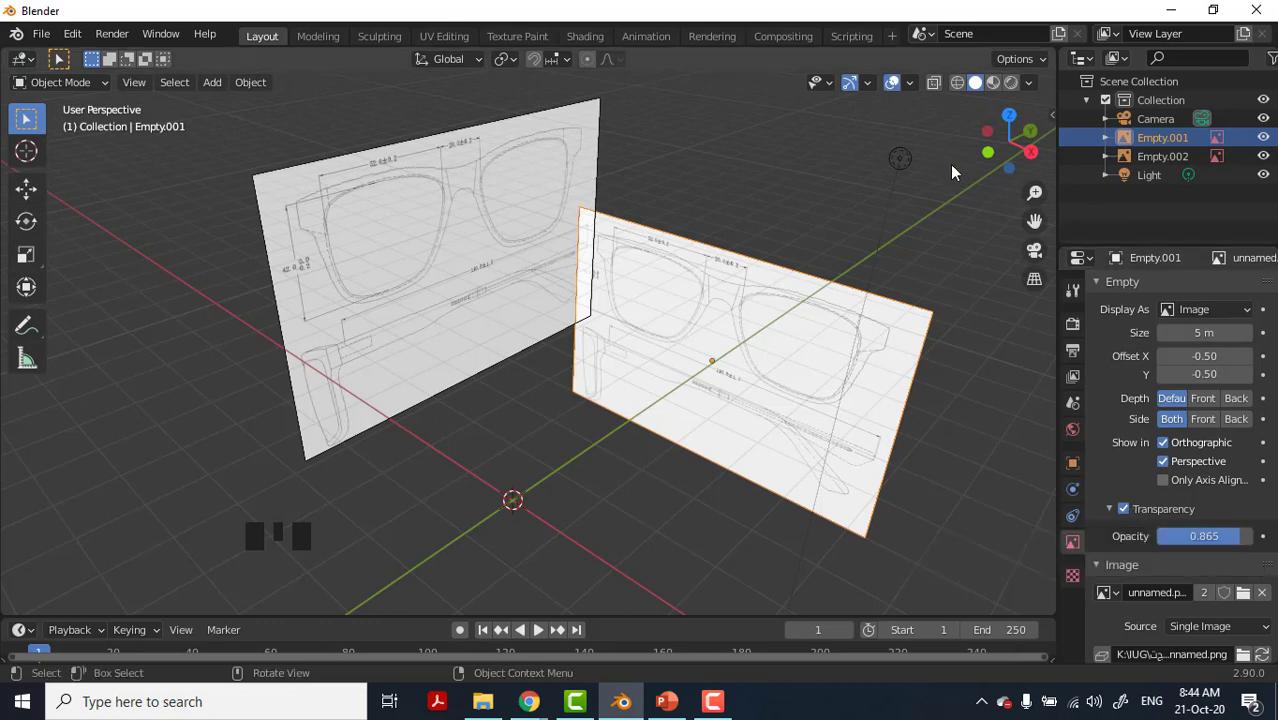
Deselect both image empties and enable the selectable arrow column in the outliner filter.
left_click(513, 220)
left_click(664, 186)
left_click_drag(616, 216, 523, 274)
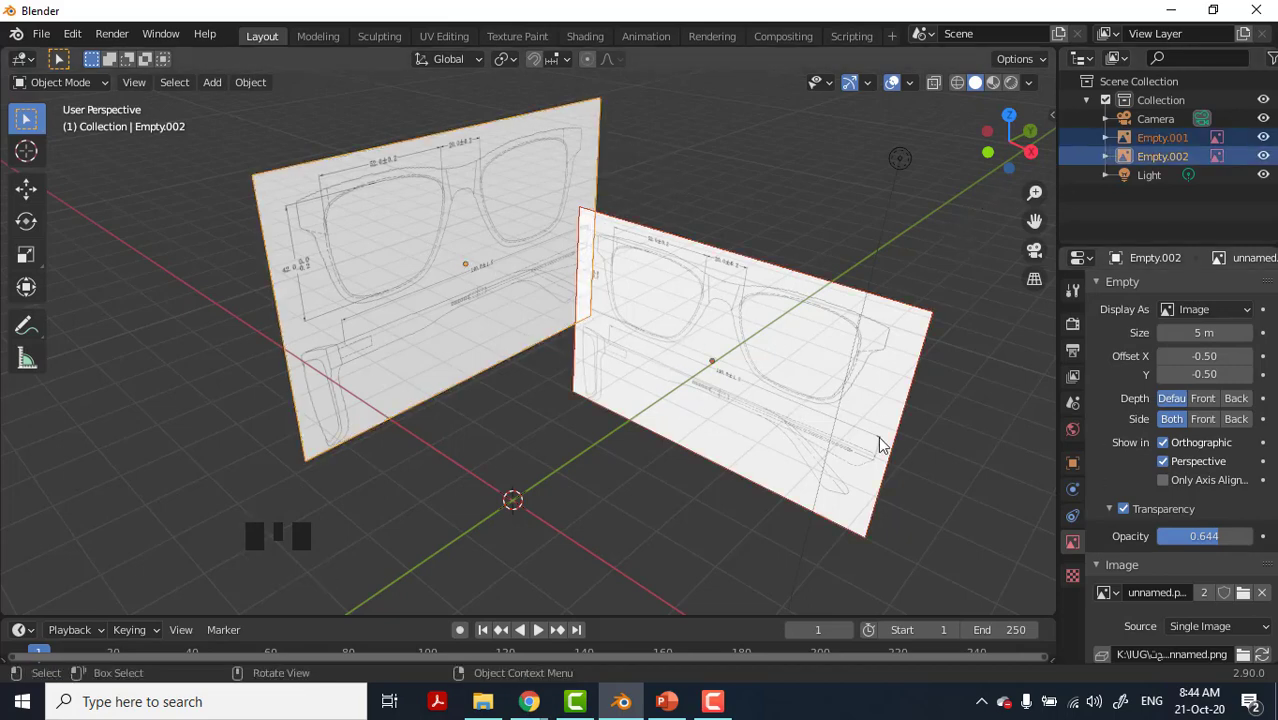
left_click(770, 297)
left_click(826, 192)
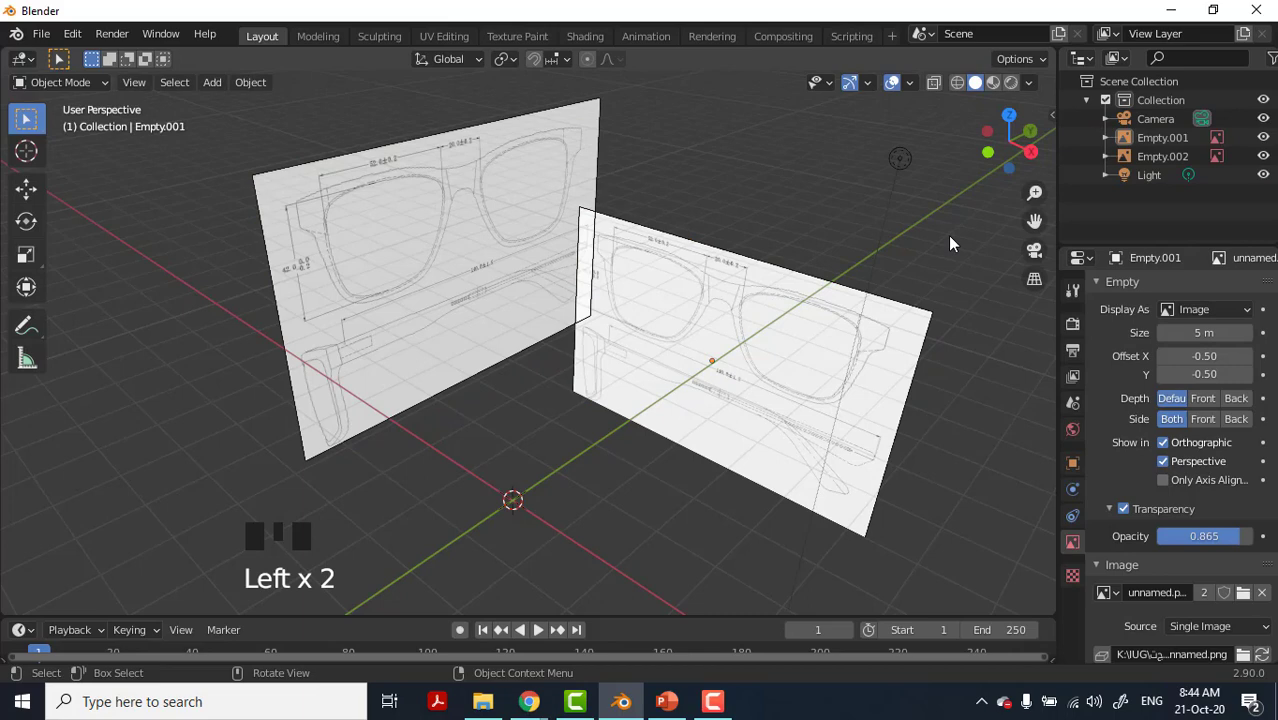
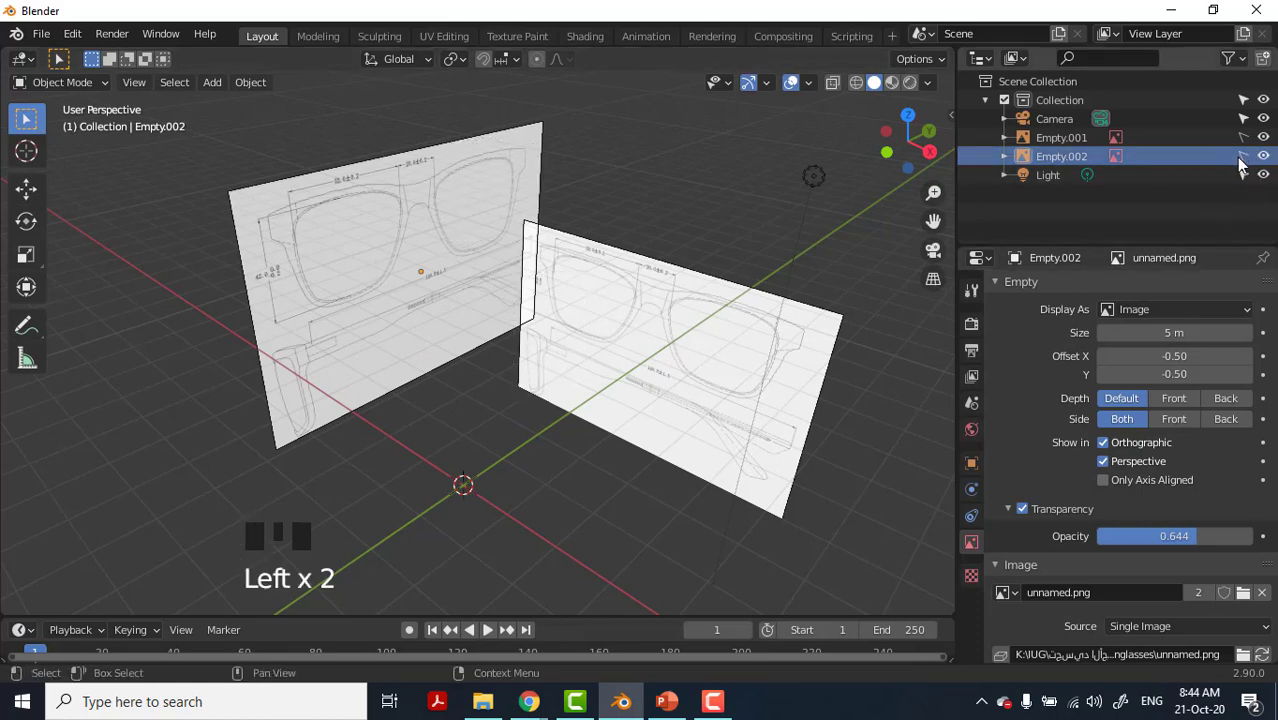
Make Empty.001 and Empty.002 unselectable in the outliner.
left_click(1244, 162)
double_click(1246, 146)
left_click(1251, 159)
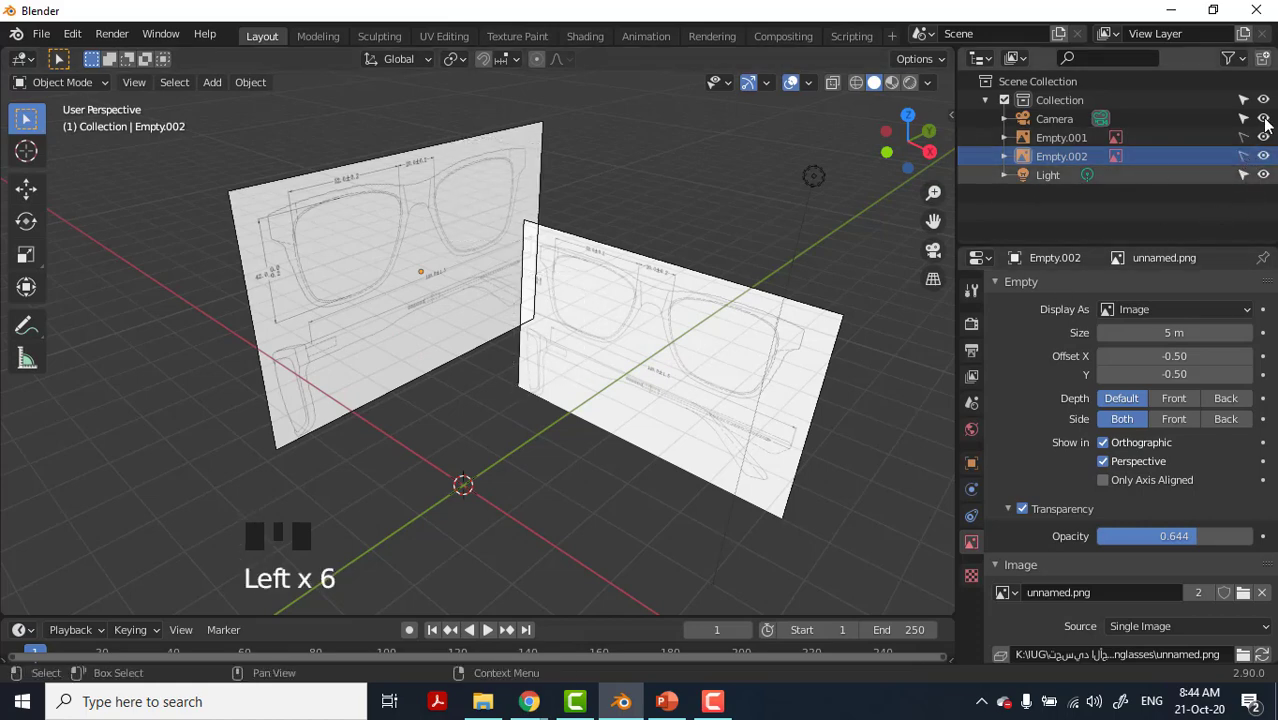
double_click(1268, 142)
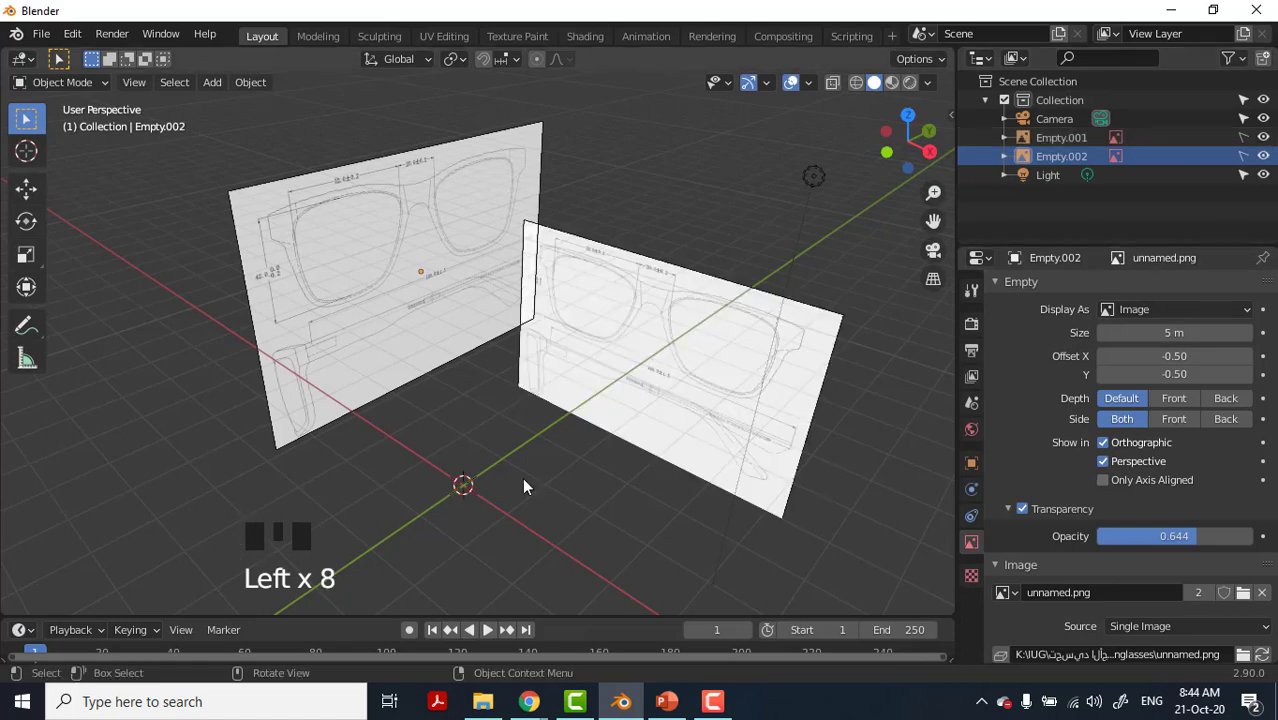
Frame the glasses outline straight-on from the front, zoomed and centred.
left_click_drag(571, 481, 578, 492)
key("KP_1")
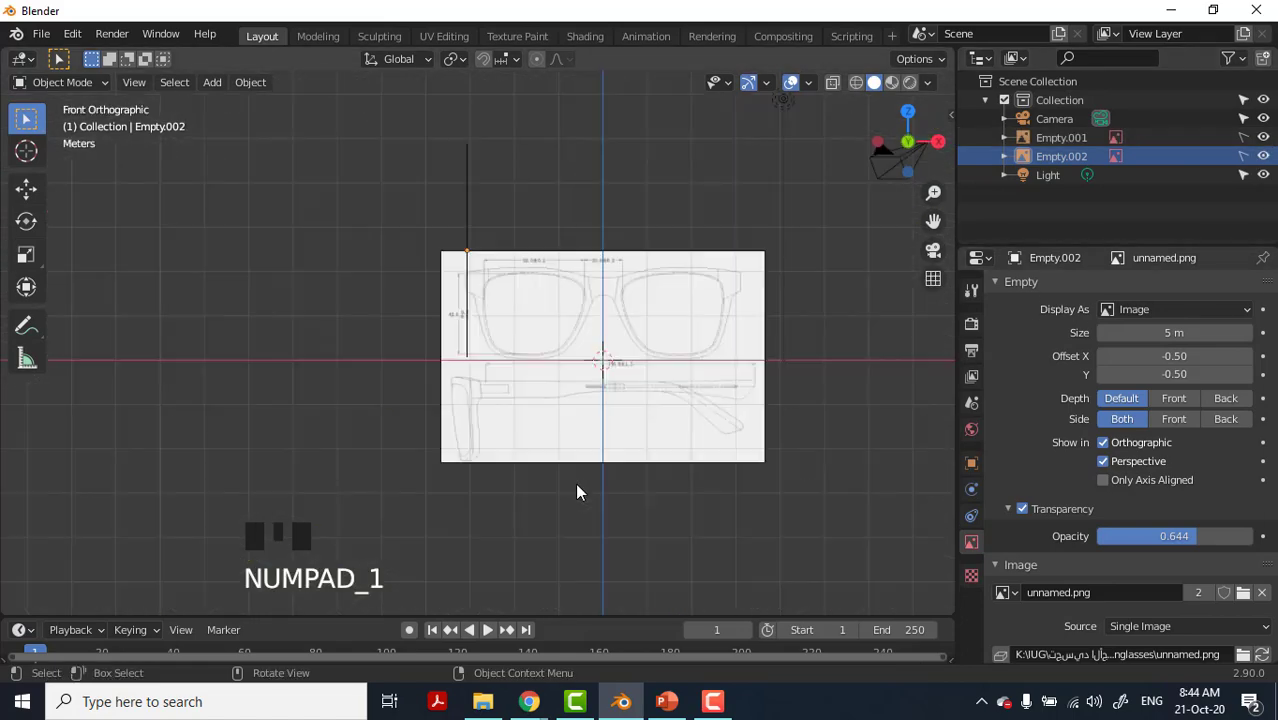
scroll("up", 3)
left_click_drag(653, 389, 670, 221)
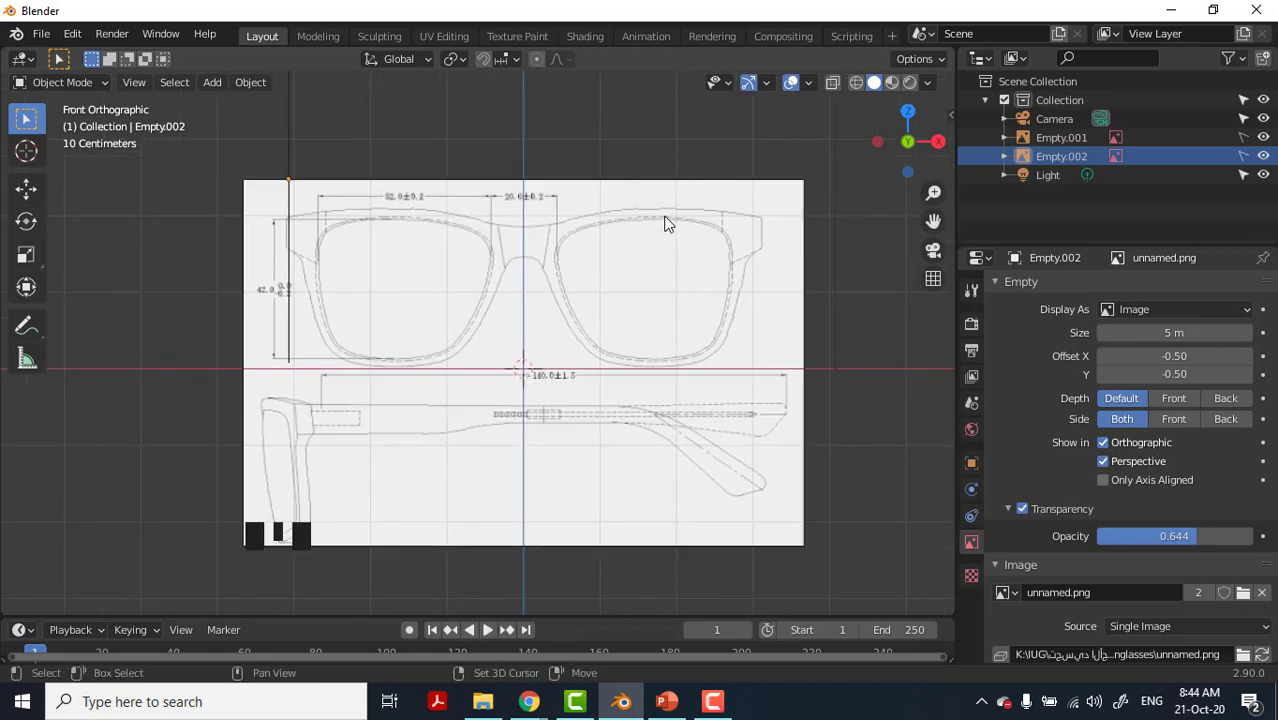
Add a mesh circle, rotate it upright facing front and show the sidebar to position it.
key("shift+a")
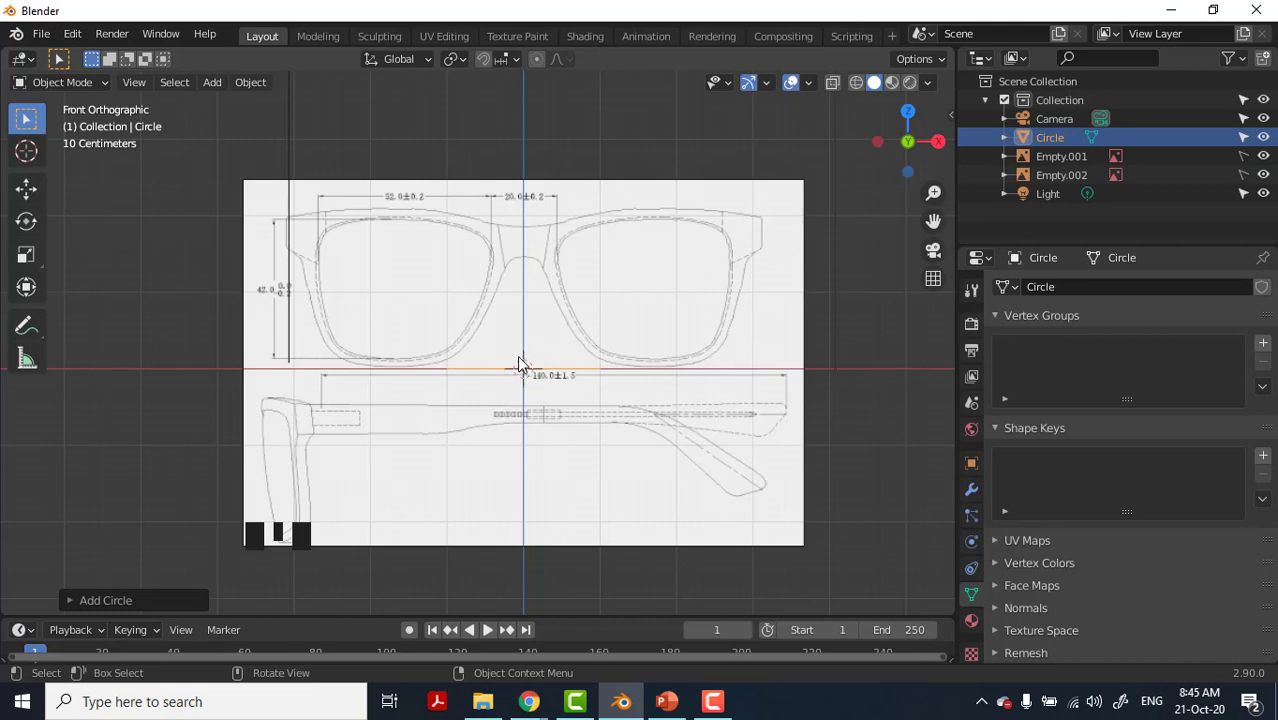
key("r")
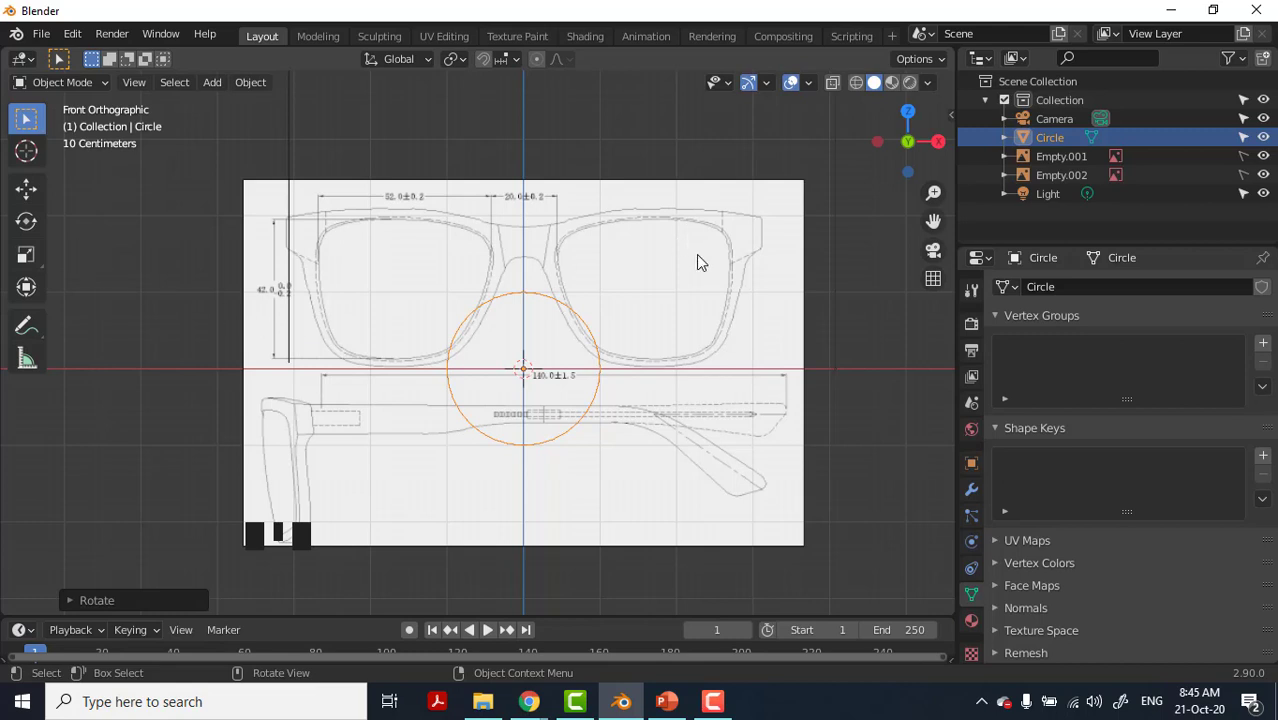
key("n")
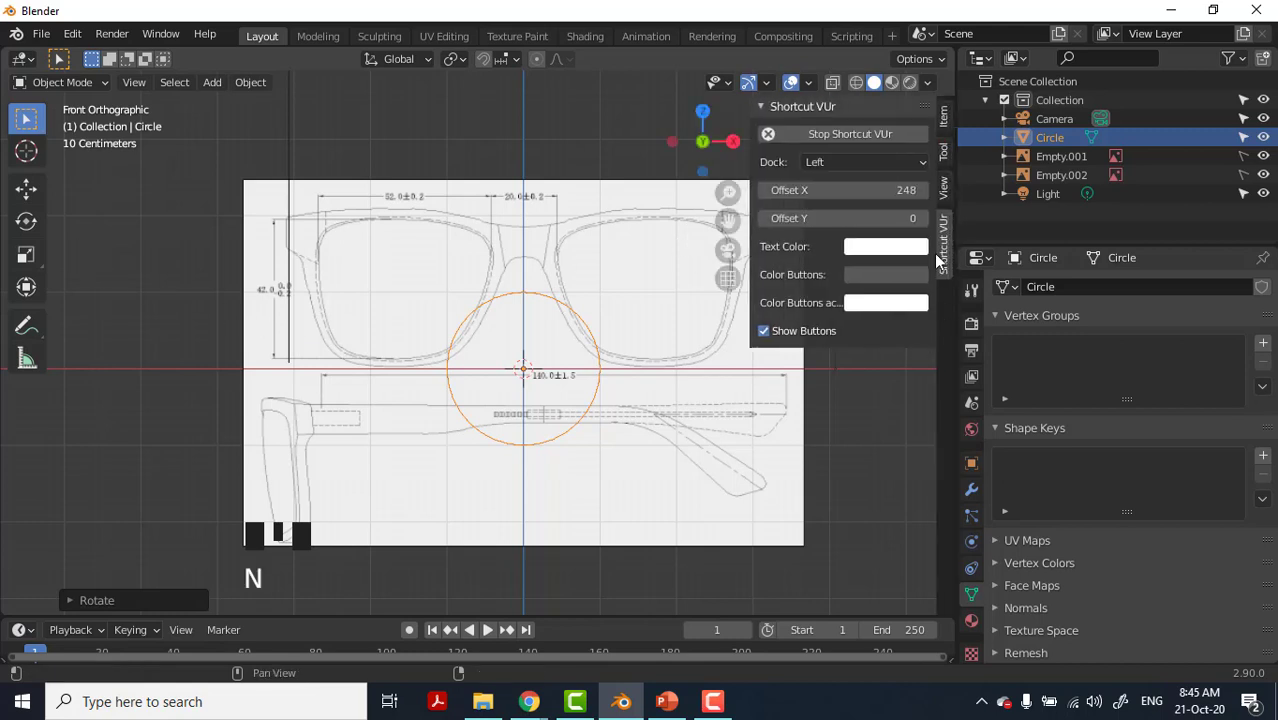
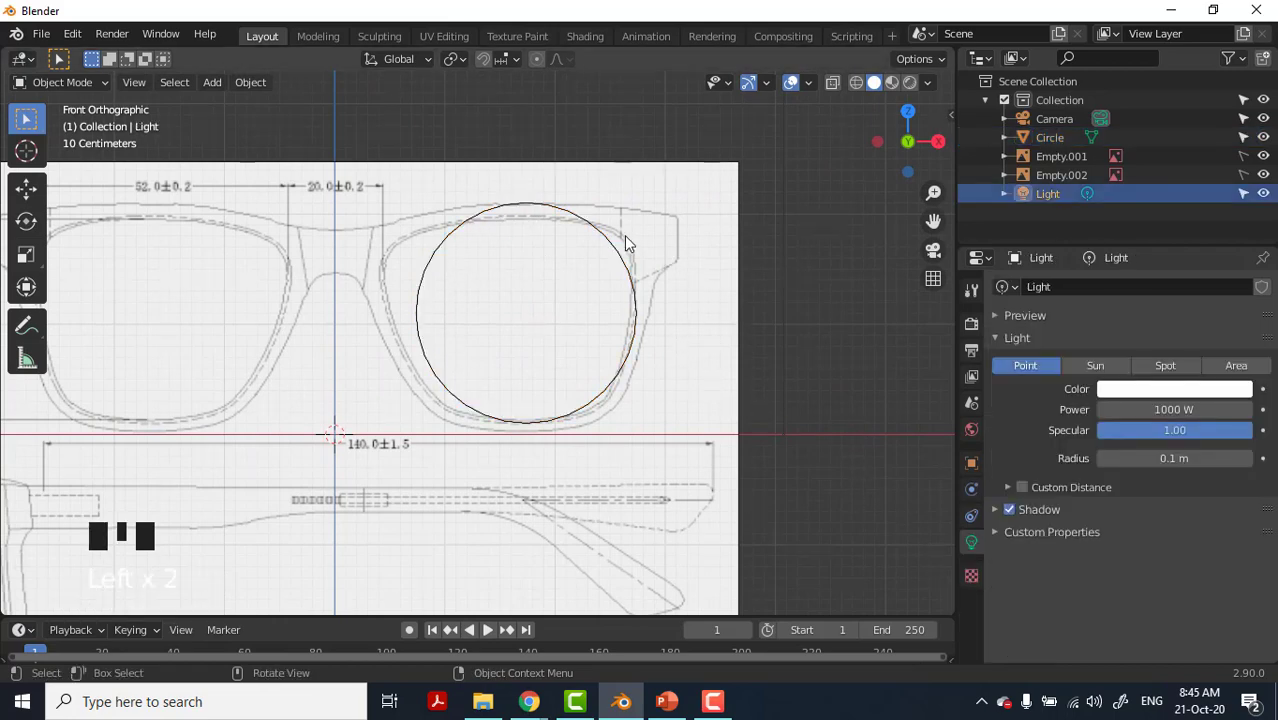
Enter Edit Mode on the circle so its vertices can be moved onto the lens rim.
left_click(613, 248)
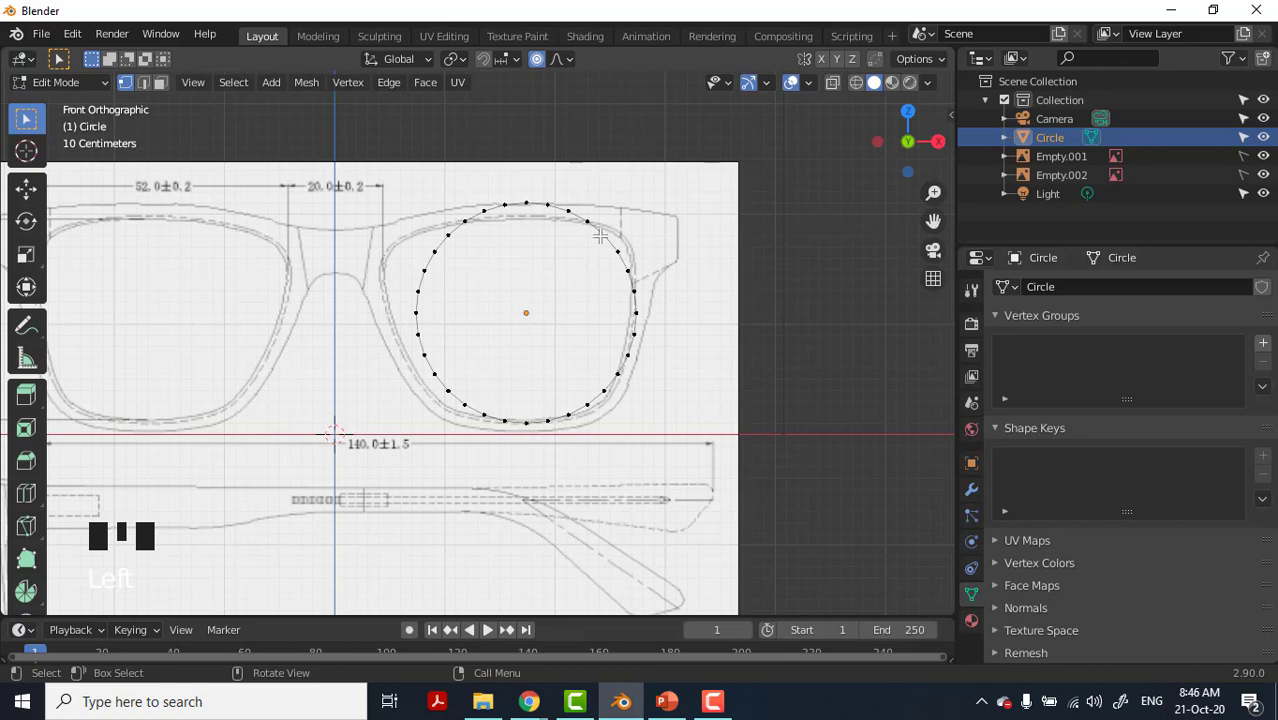
scroll("down", 3)
scroll("up", 3)
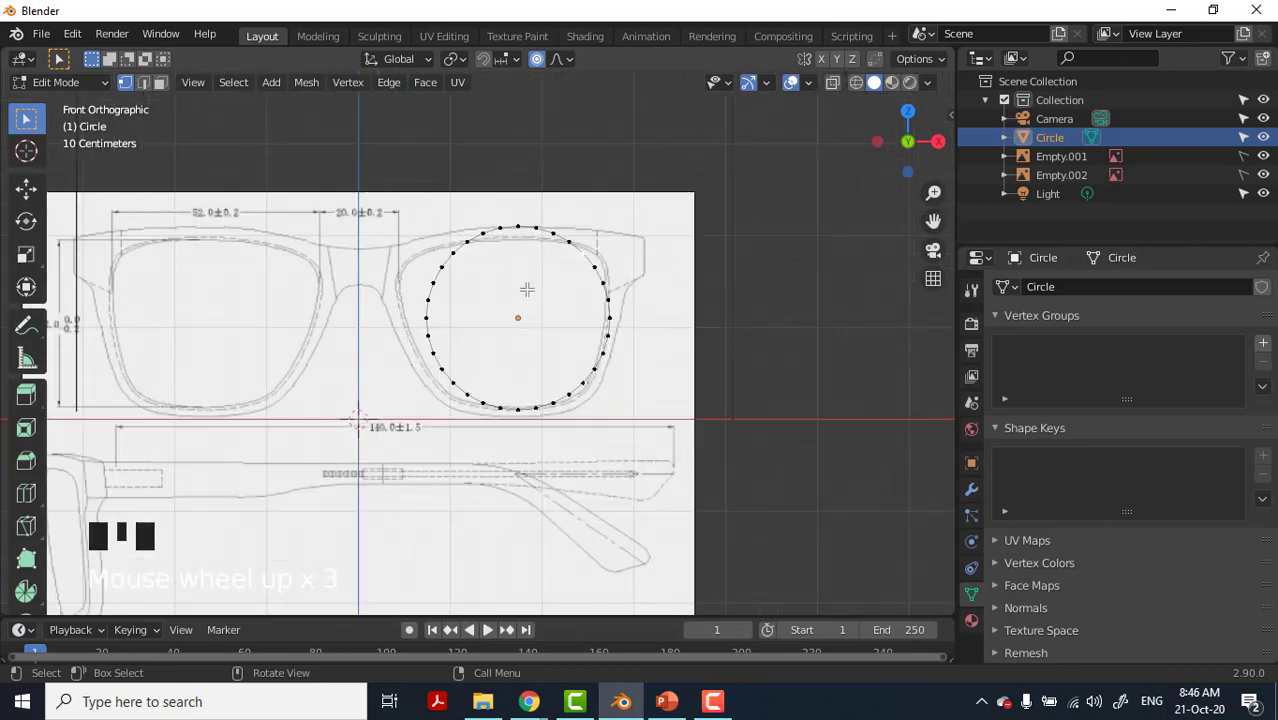
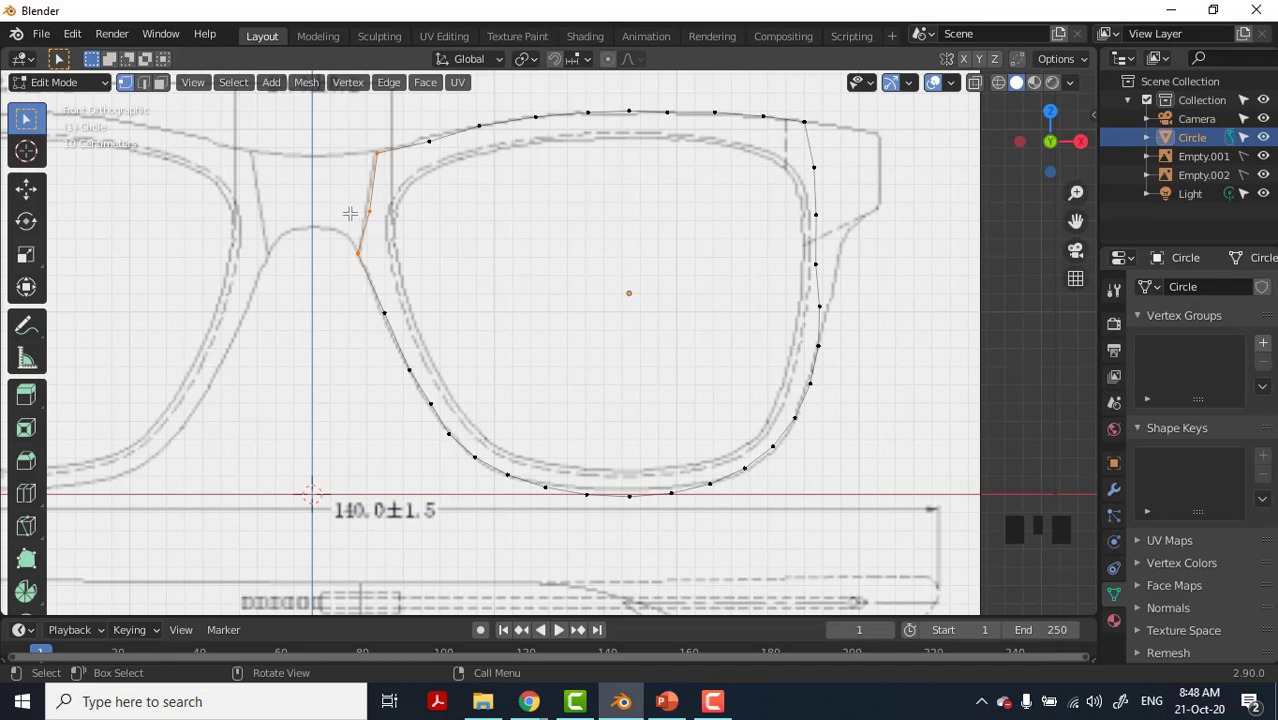
Extrude the bridge edge into a face and flatten its outer edge to 0 on X, using X-ray.
key("e")
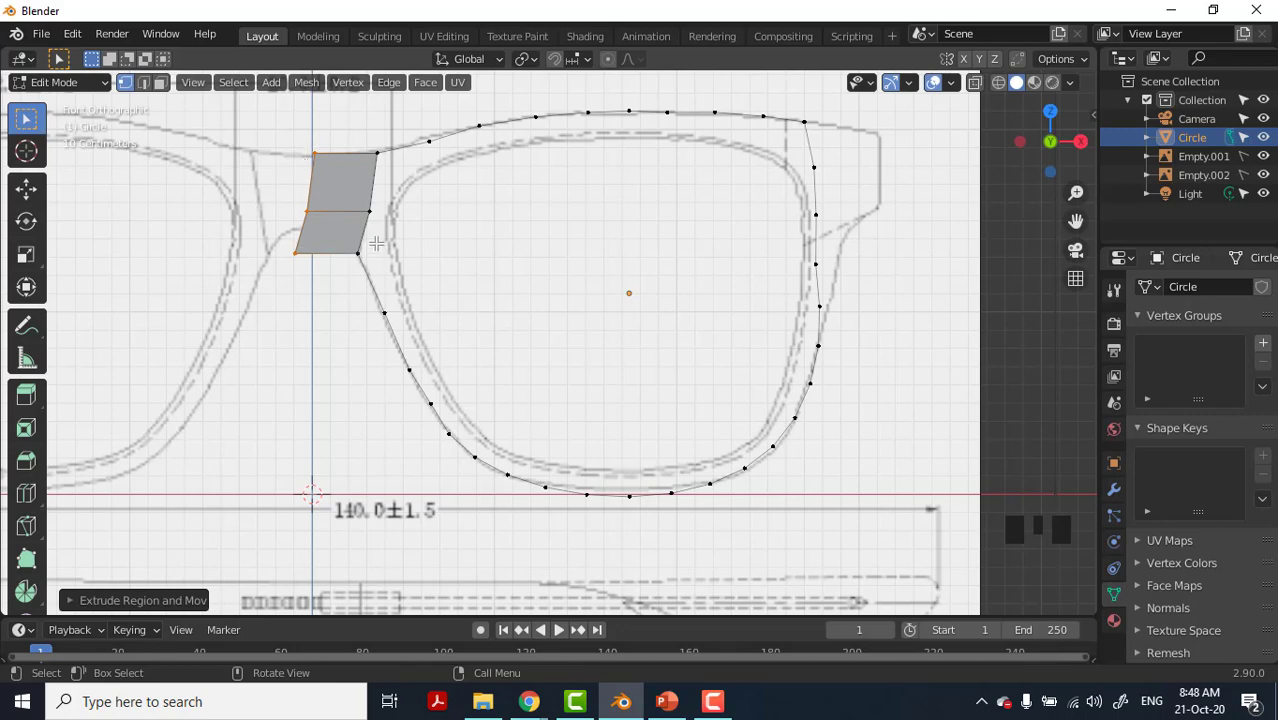
key("s")
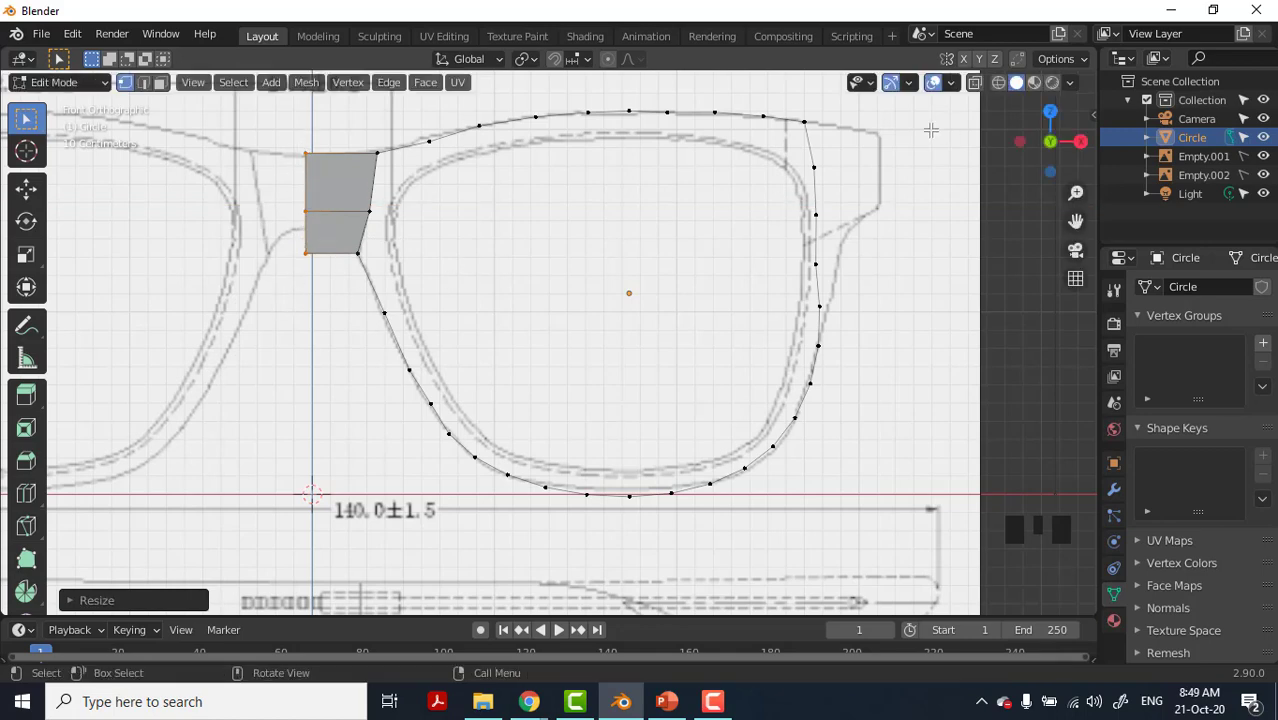
key("z")
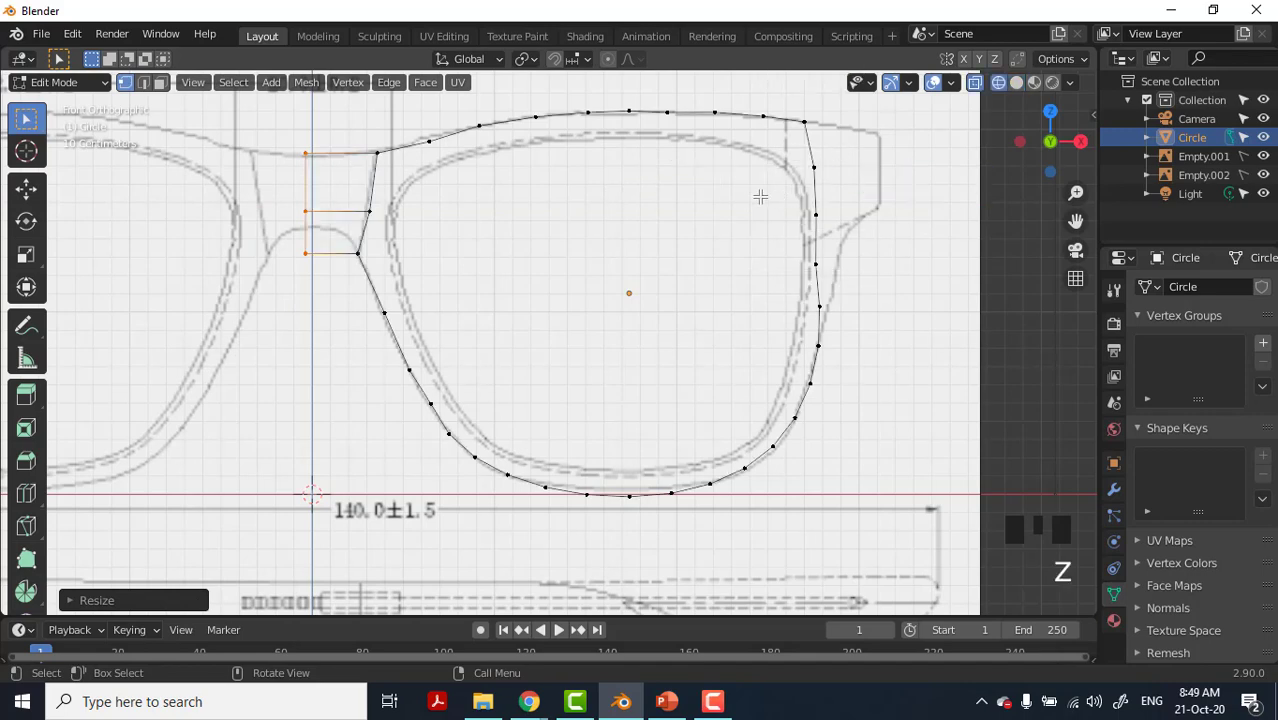
key("z")
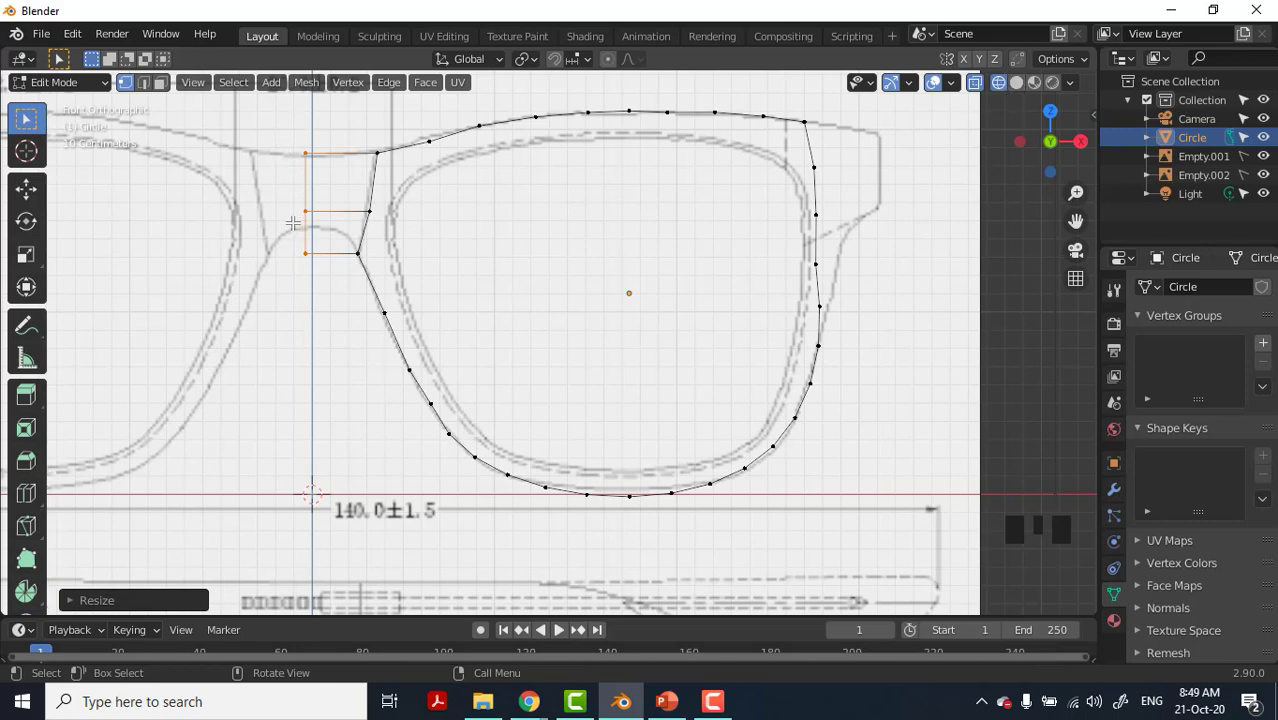
Move the bridge's bottom vertex onto the nose curve and add a loop cut across the bridge faces.
key("g")
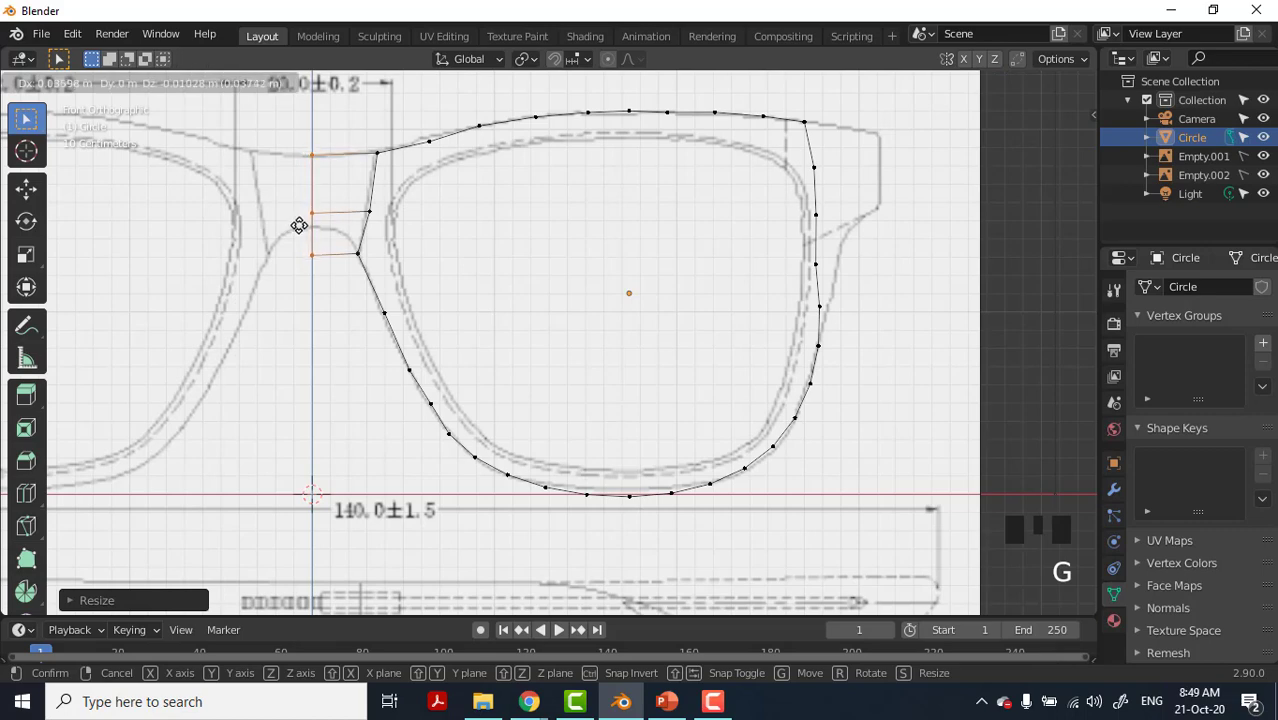
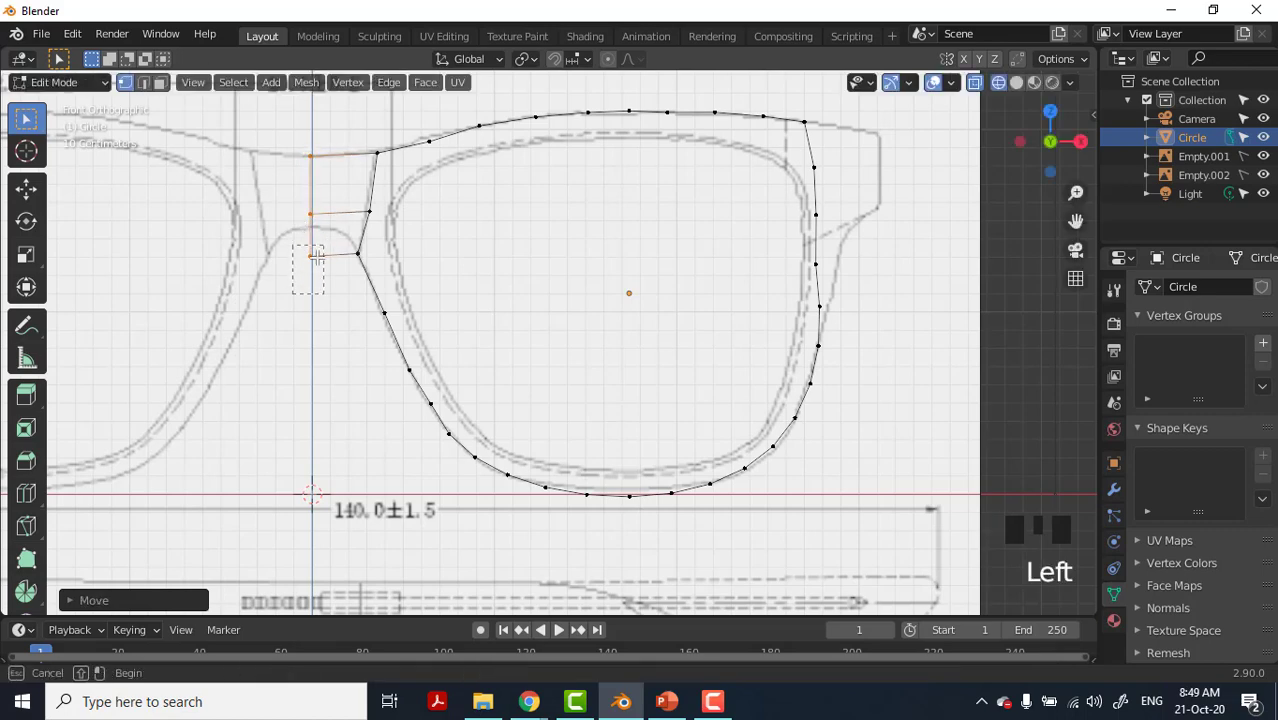
key("g")
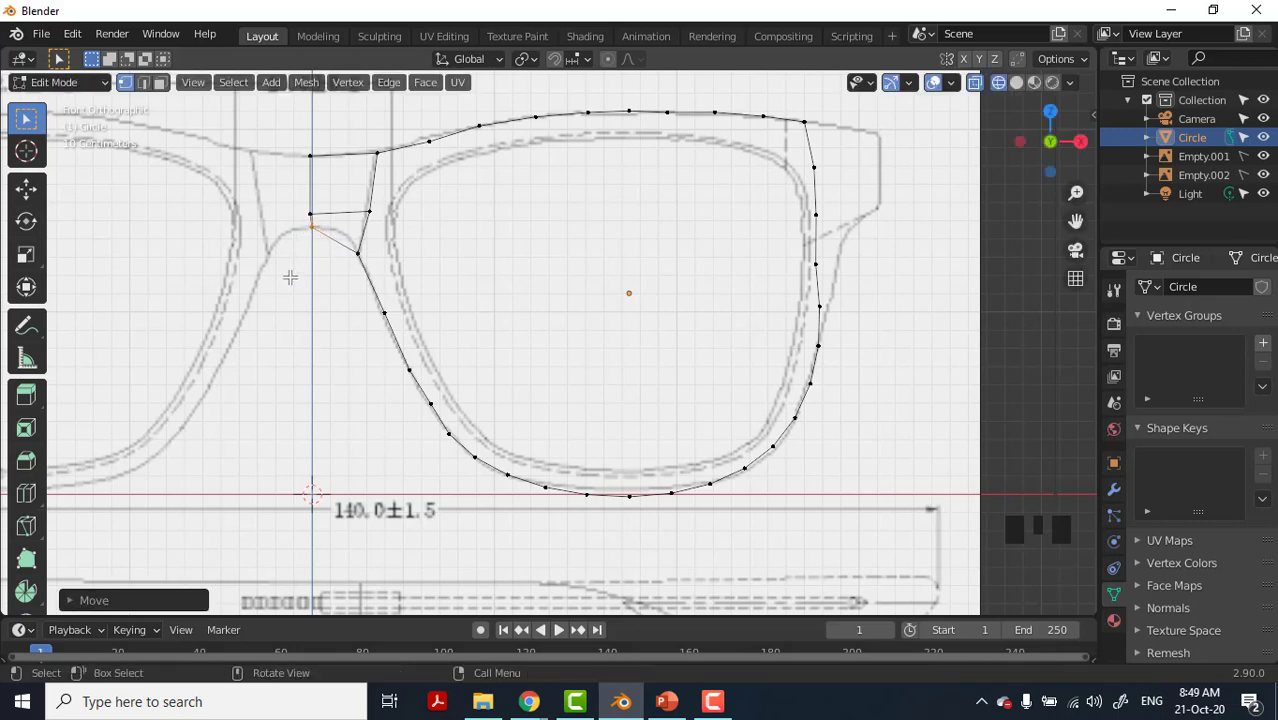
key("ctrl+r")
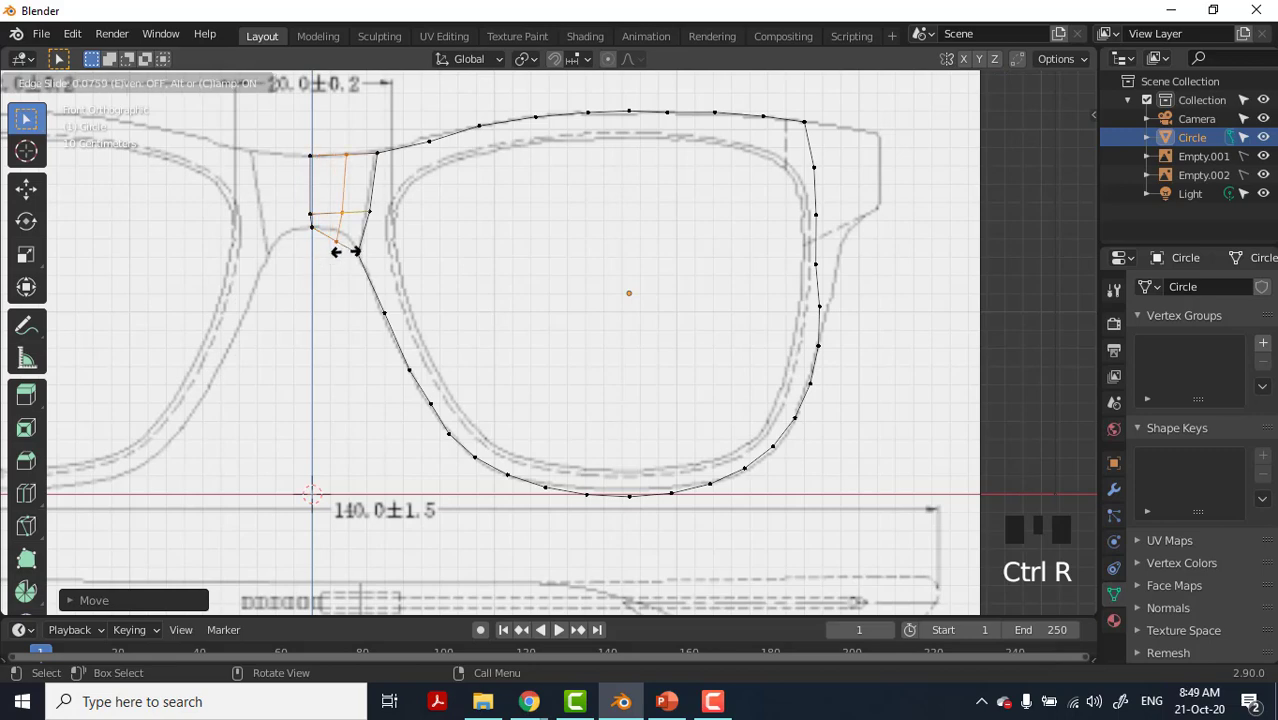
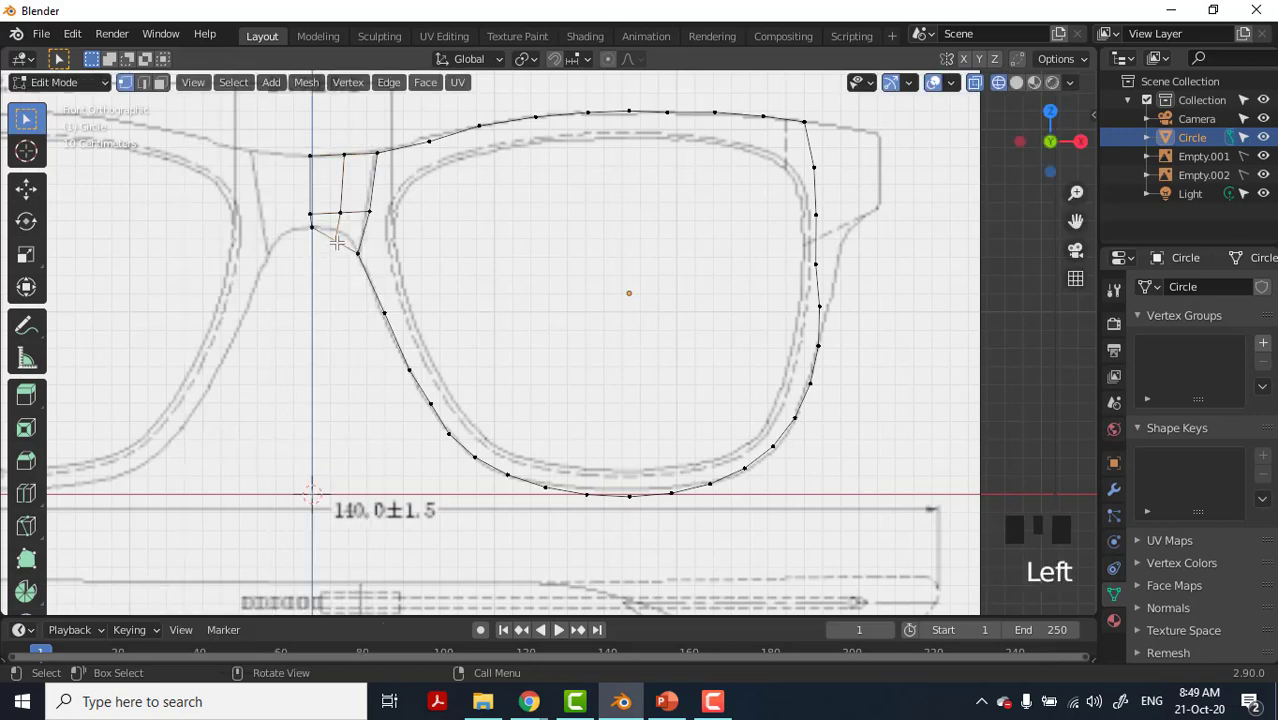
key("g")
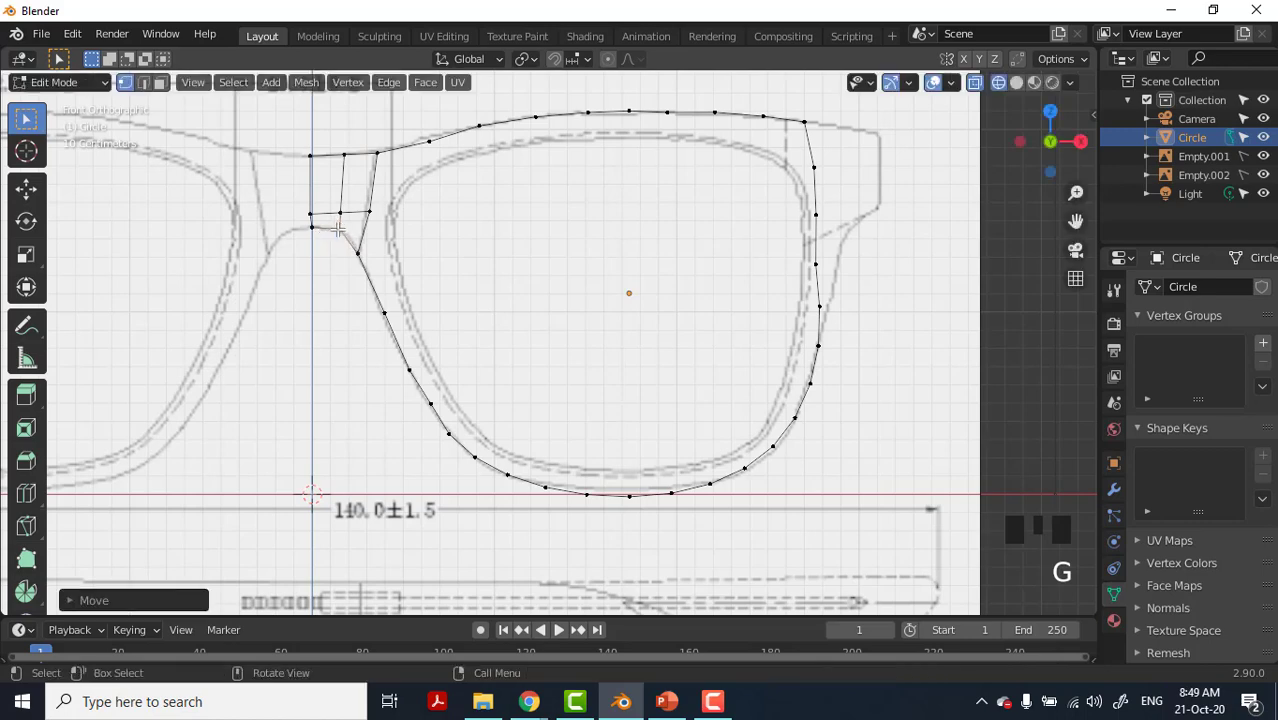
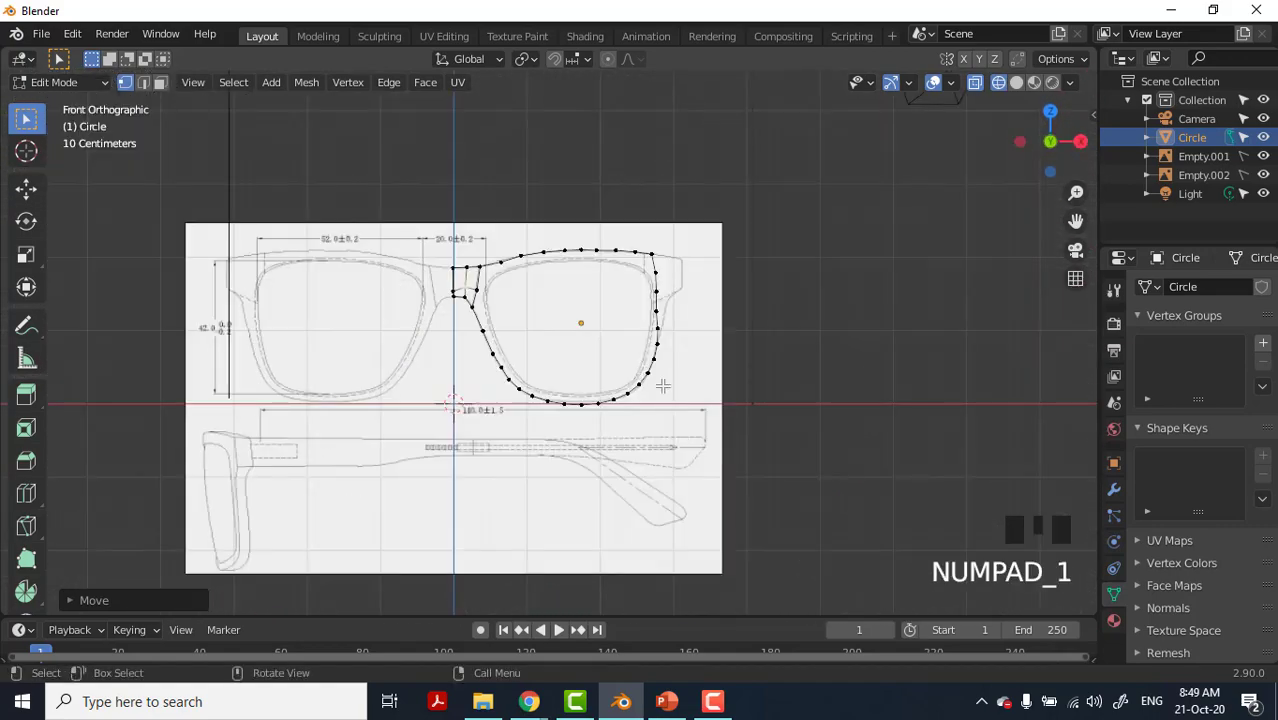
Select the outer right rim edge and extrude it outward toward the temple outline.
scroll("up", 3)
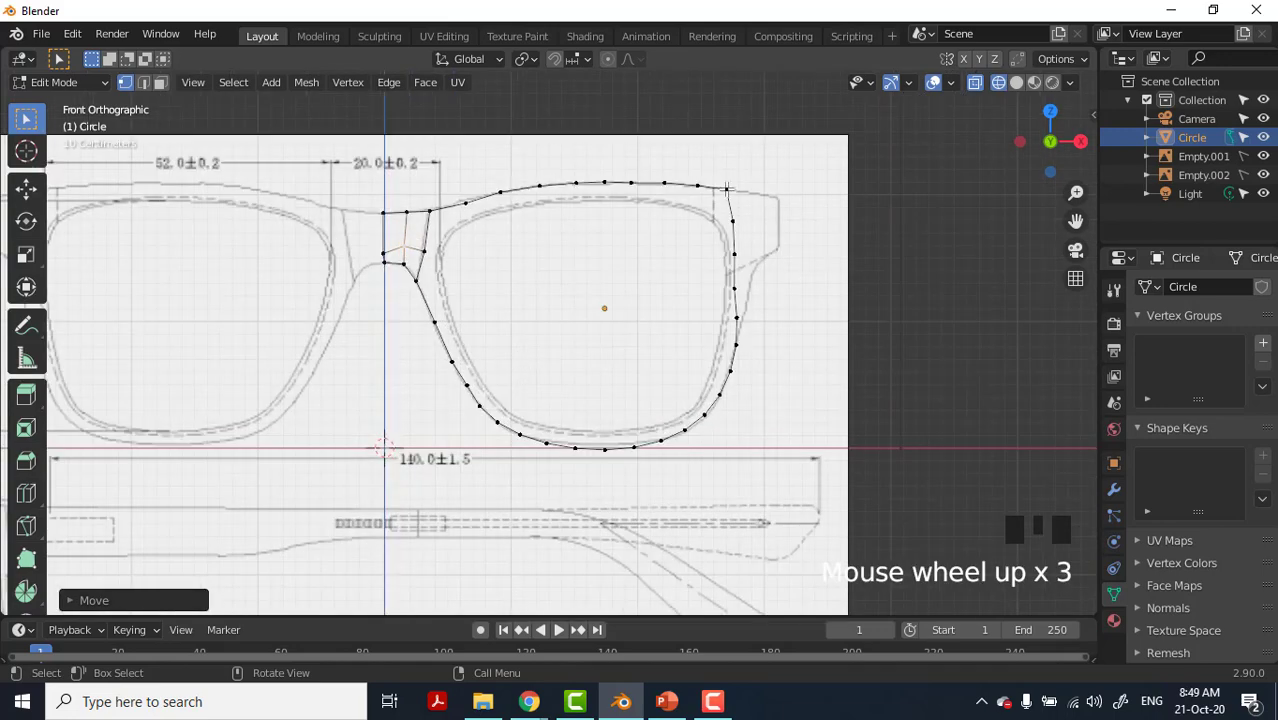
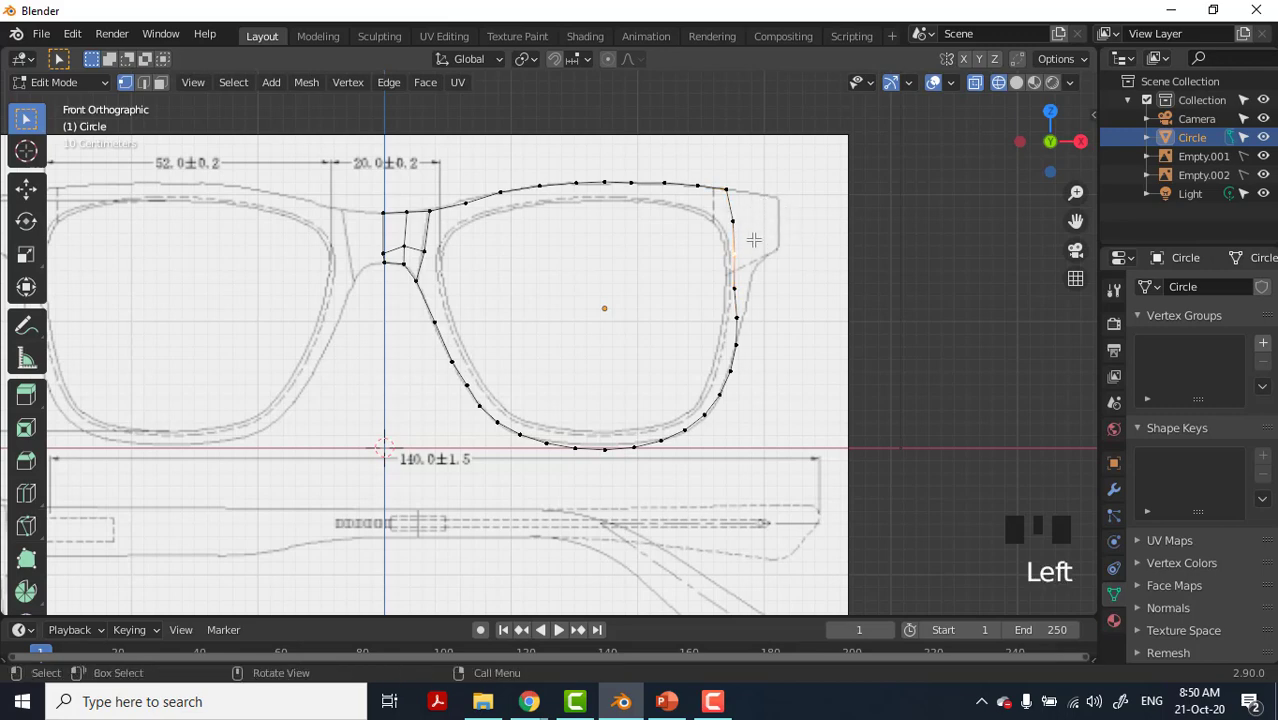
key("c")
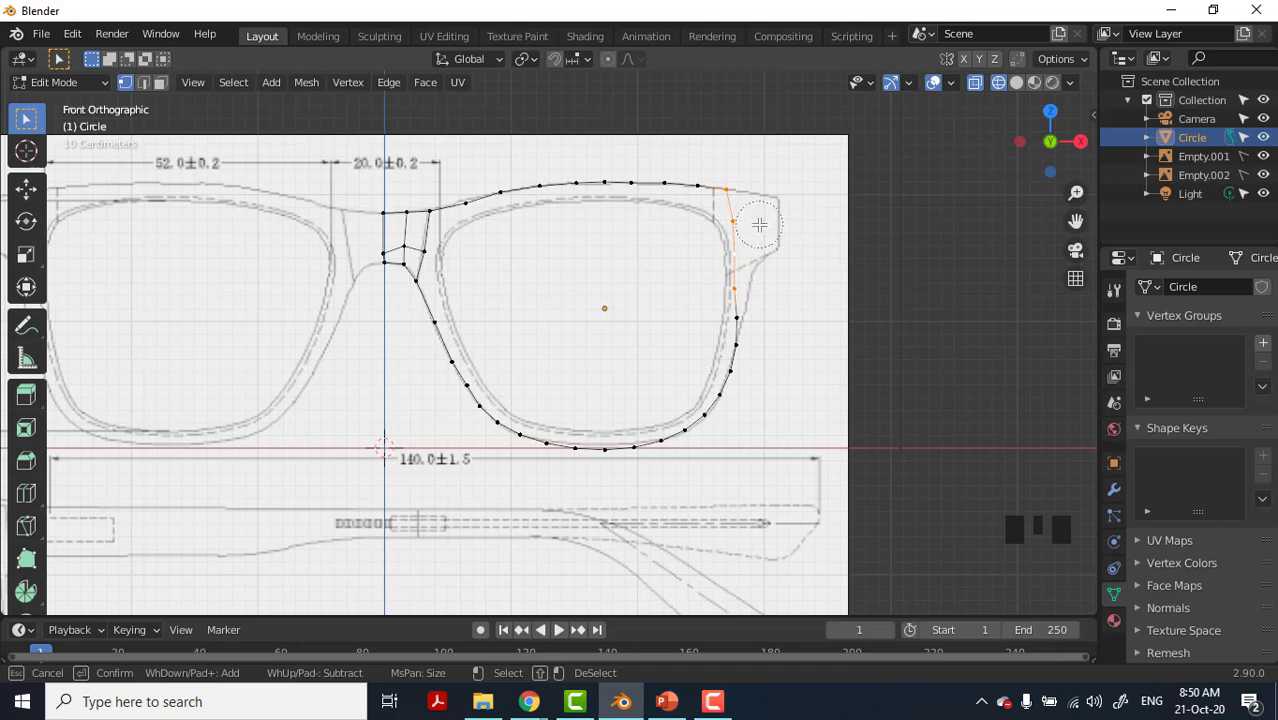
key("e")
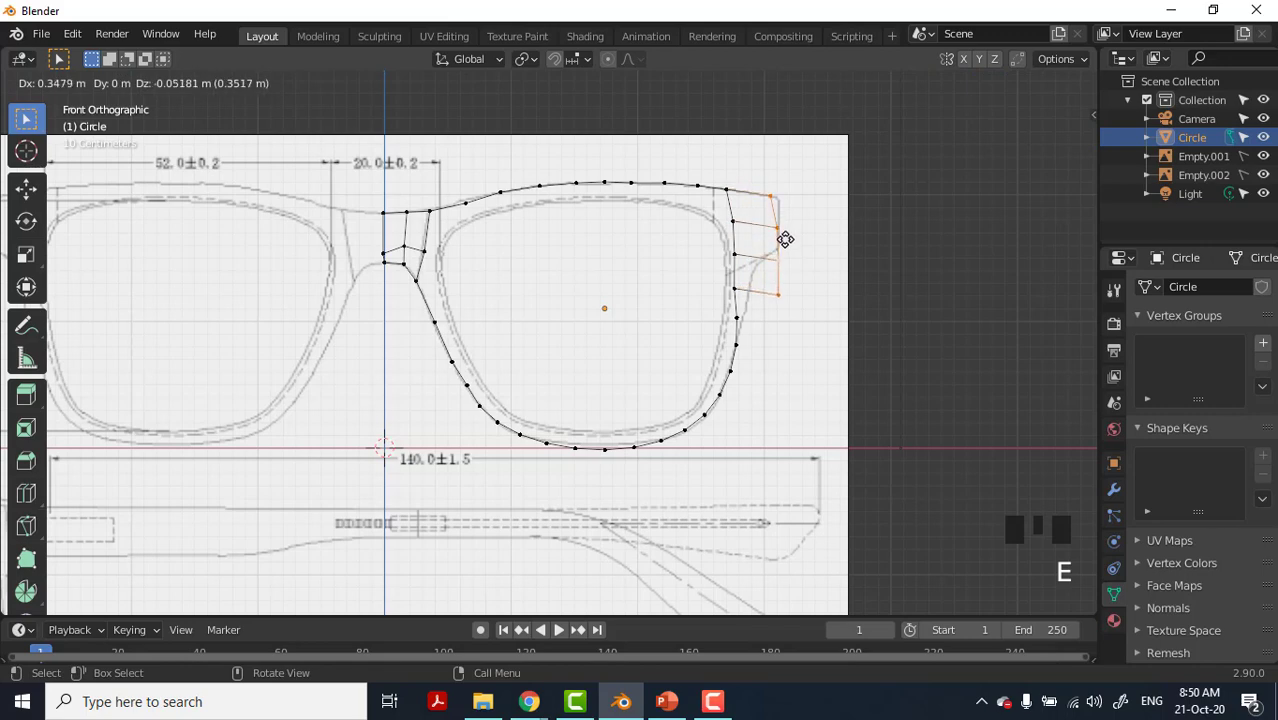
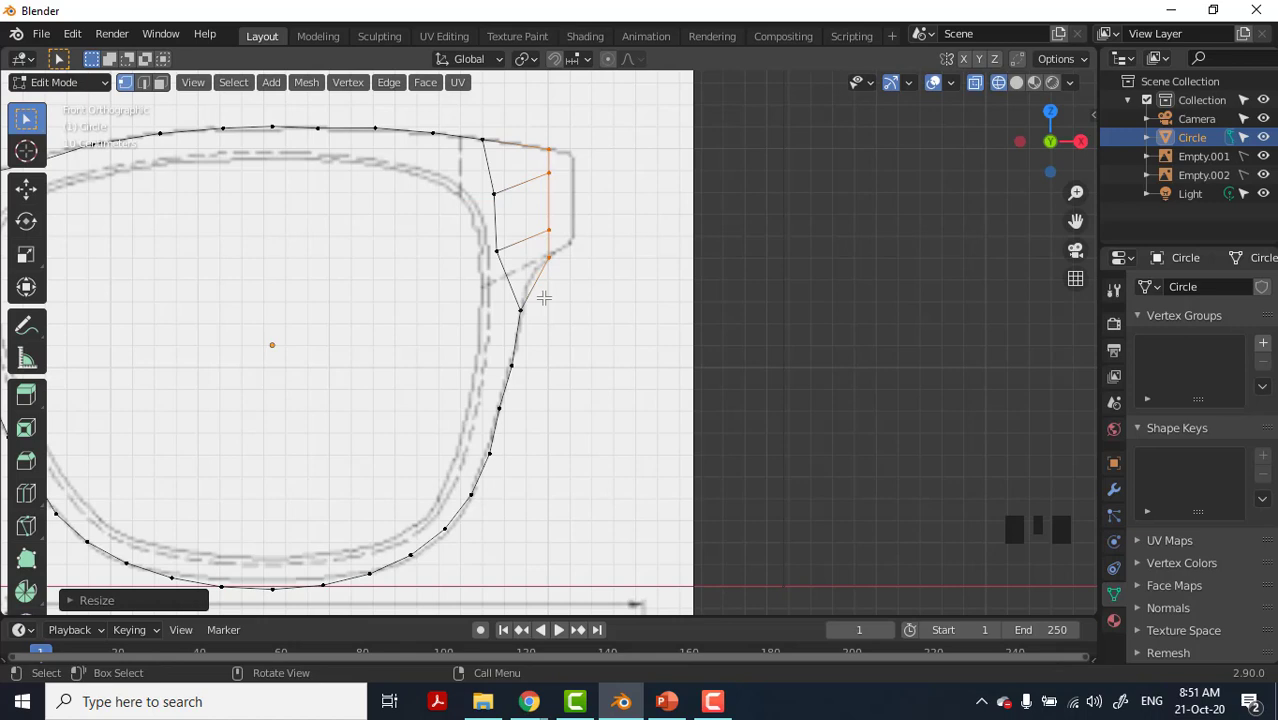
Undo the stray move and widen the temple faces' outer edge by scaling along X.
scroll("up", 3)
key("ctrl+z")
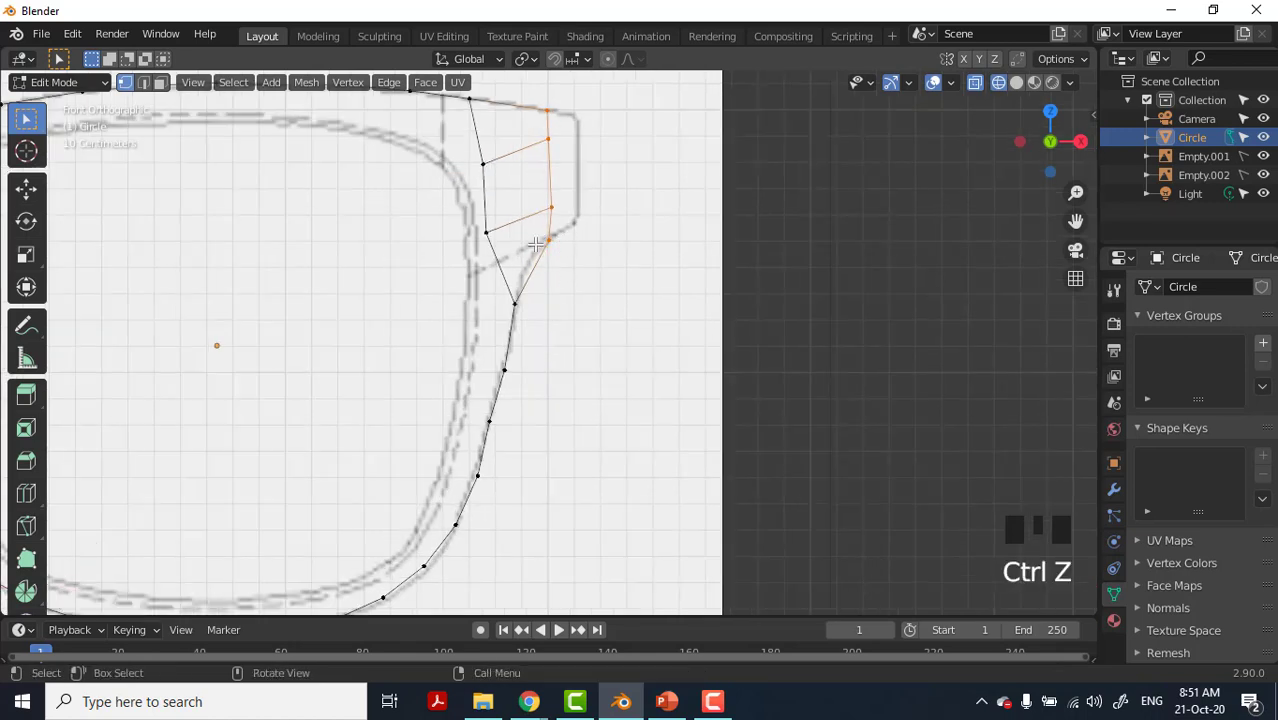
key("s")
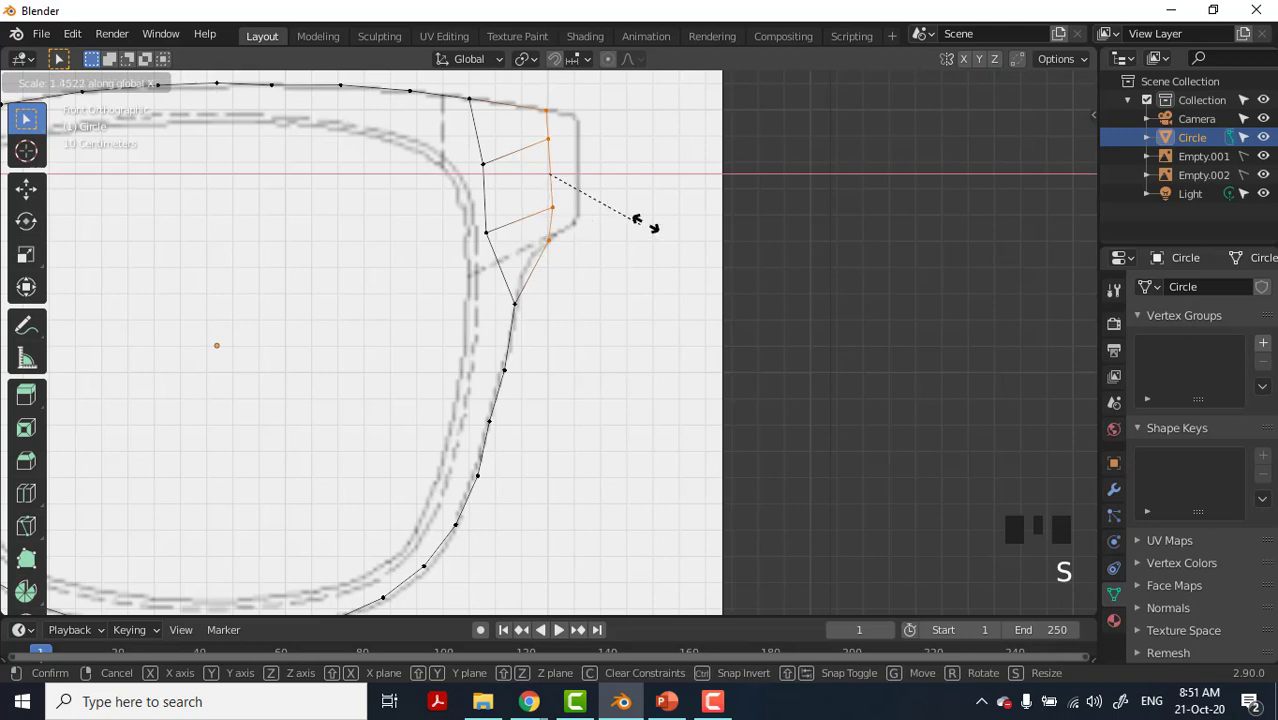
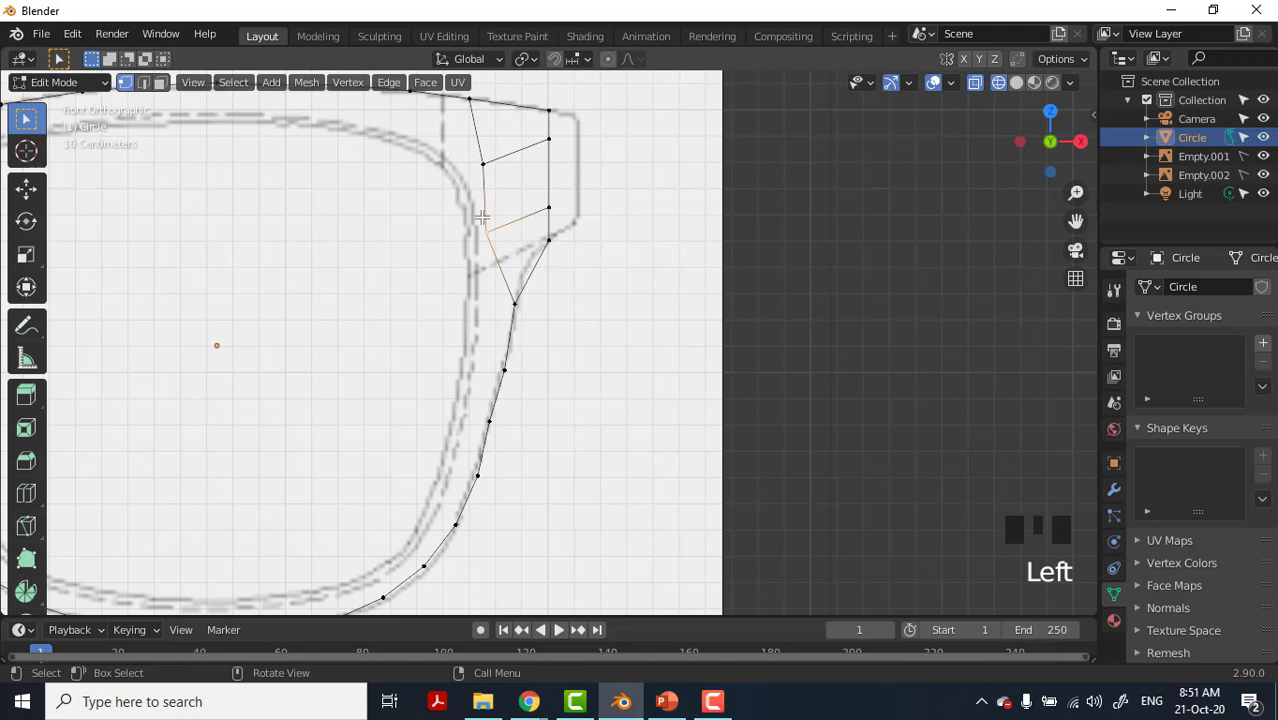
Move the temple faces' inner vertices onto the drawn frame outline and rim curve.
key("g")
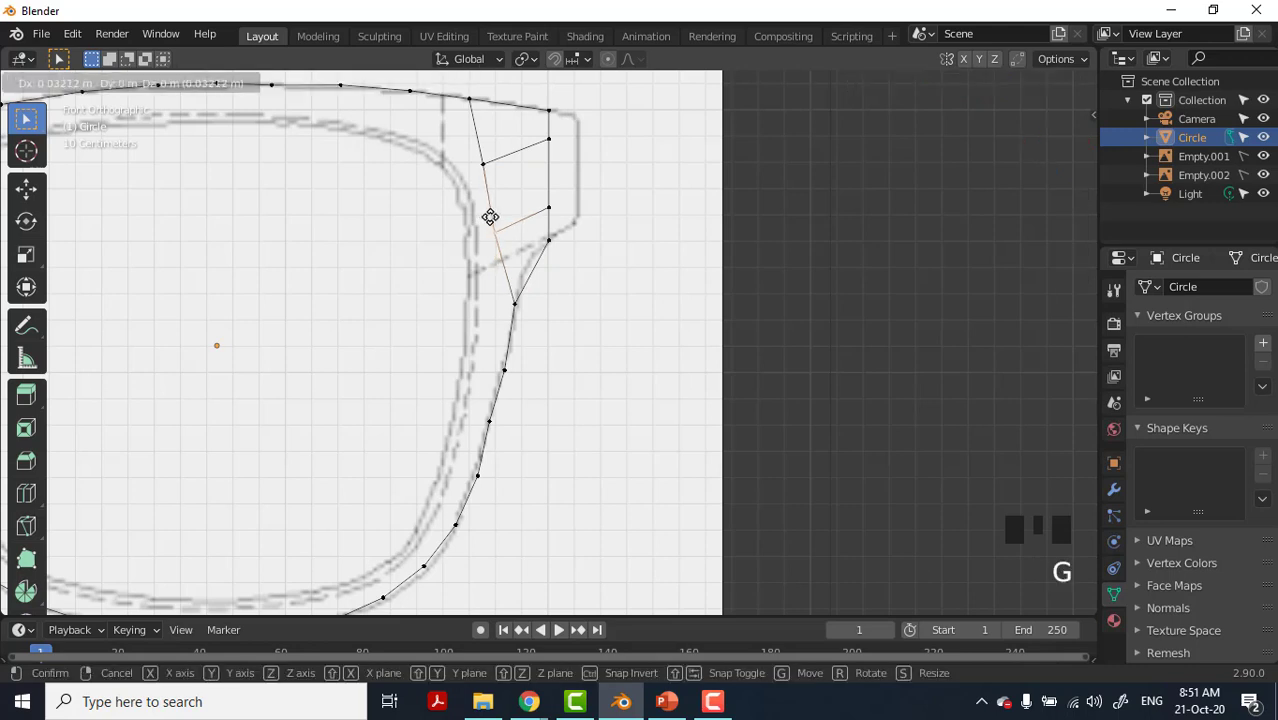
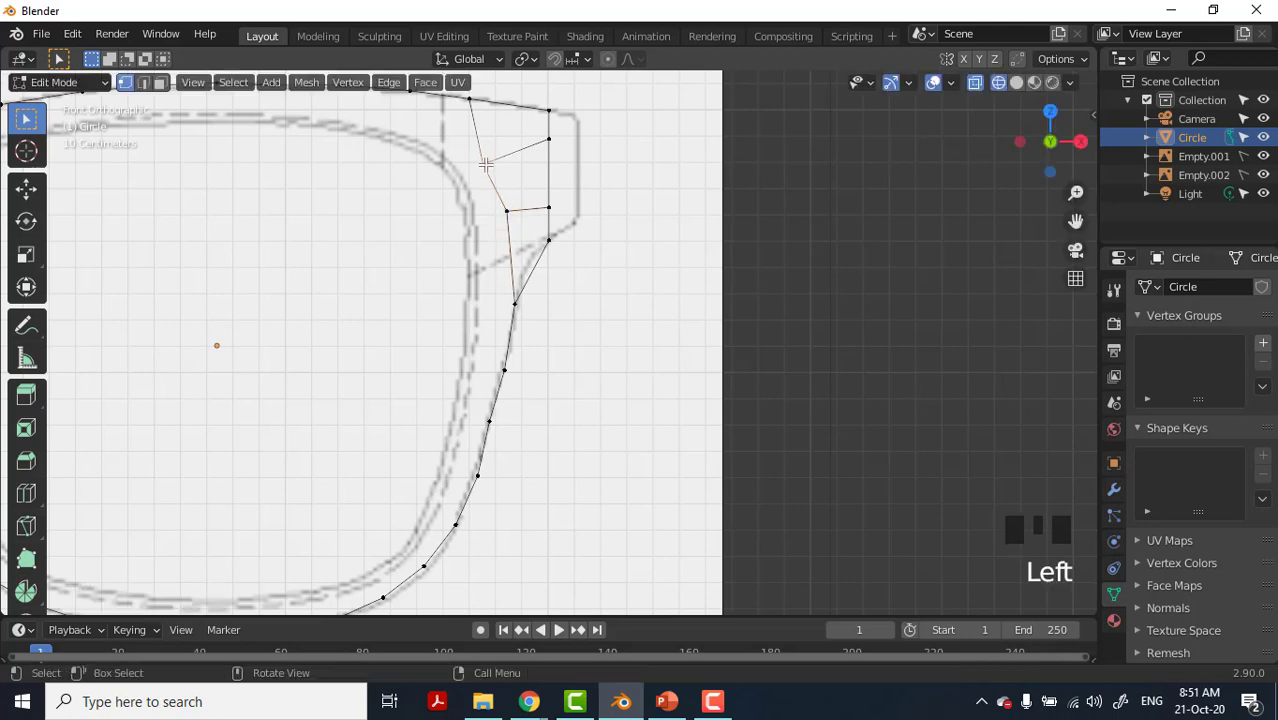
key("g")
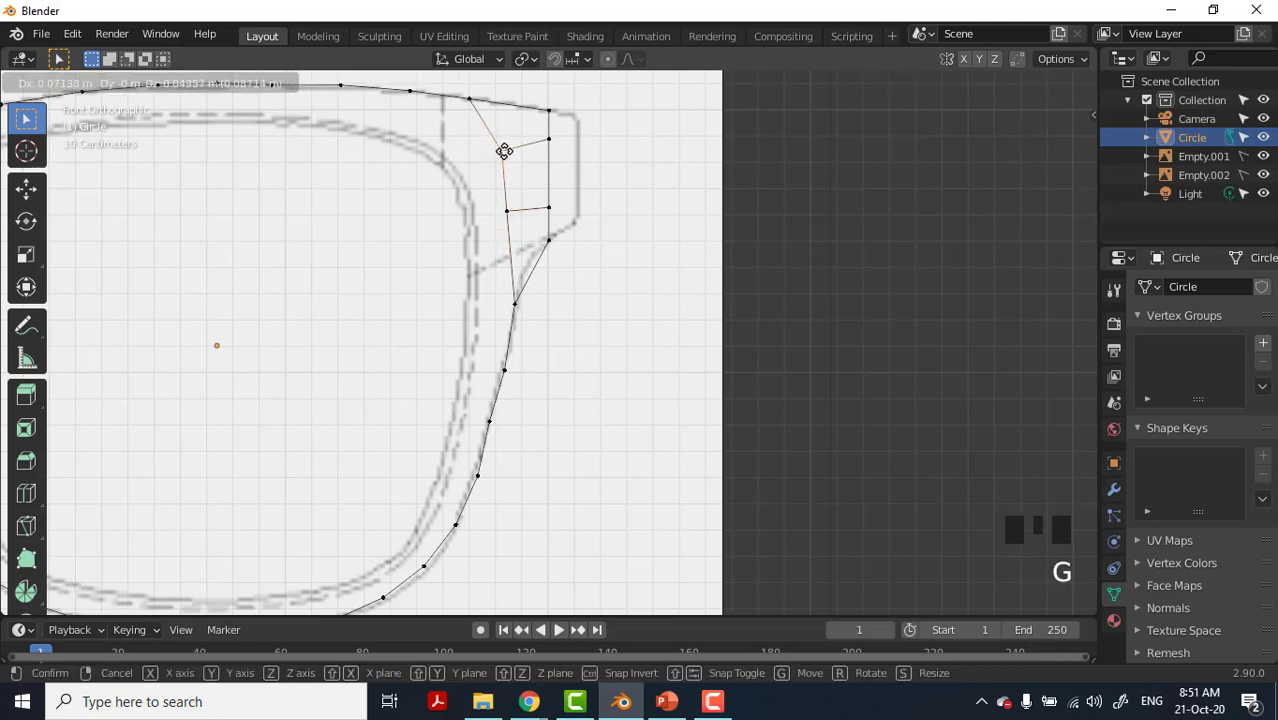
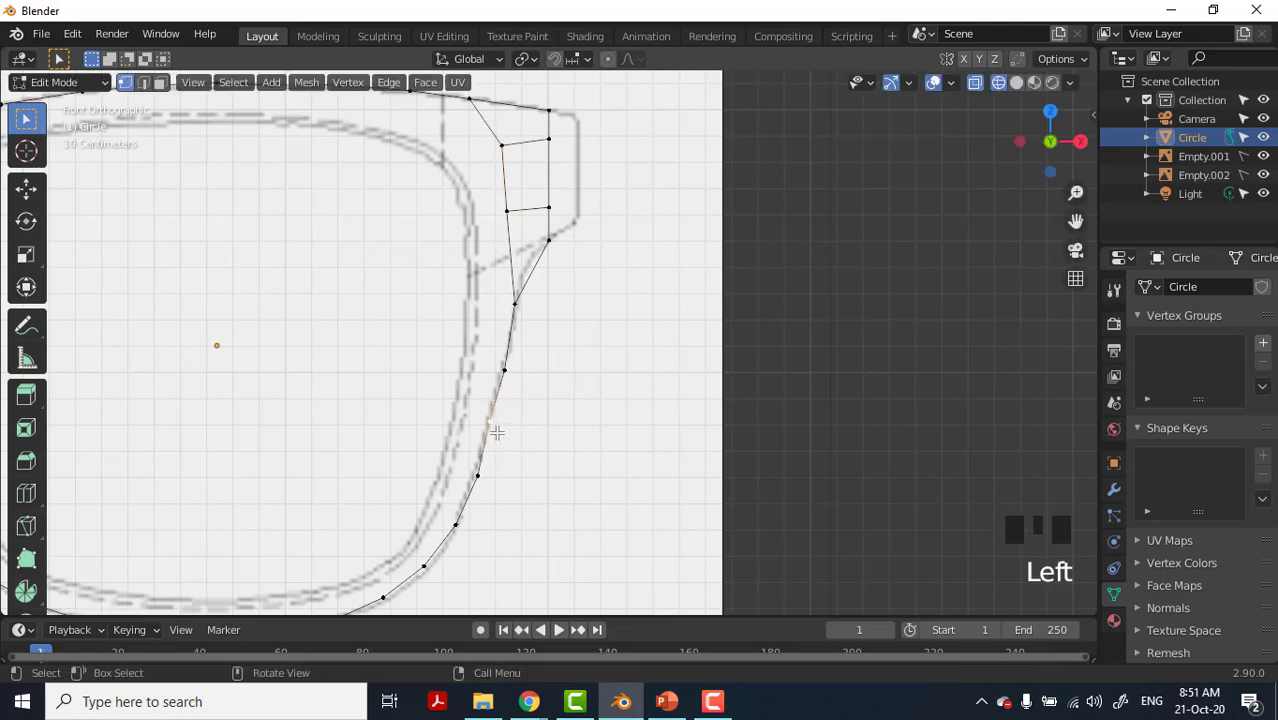
key("g")
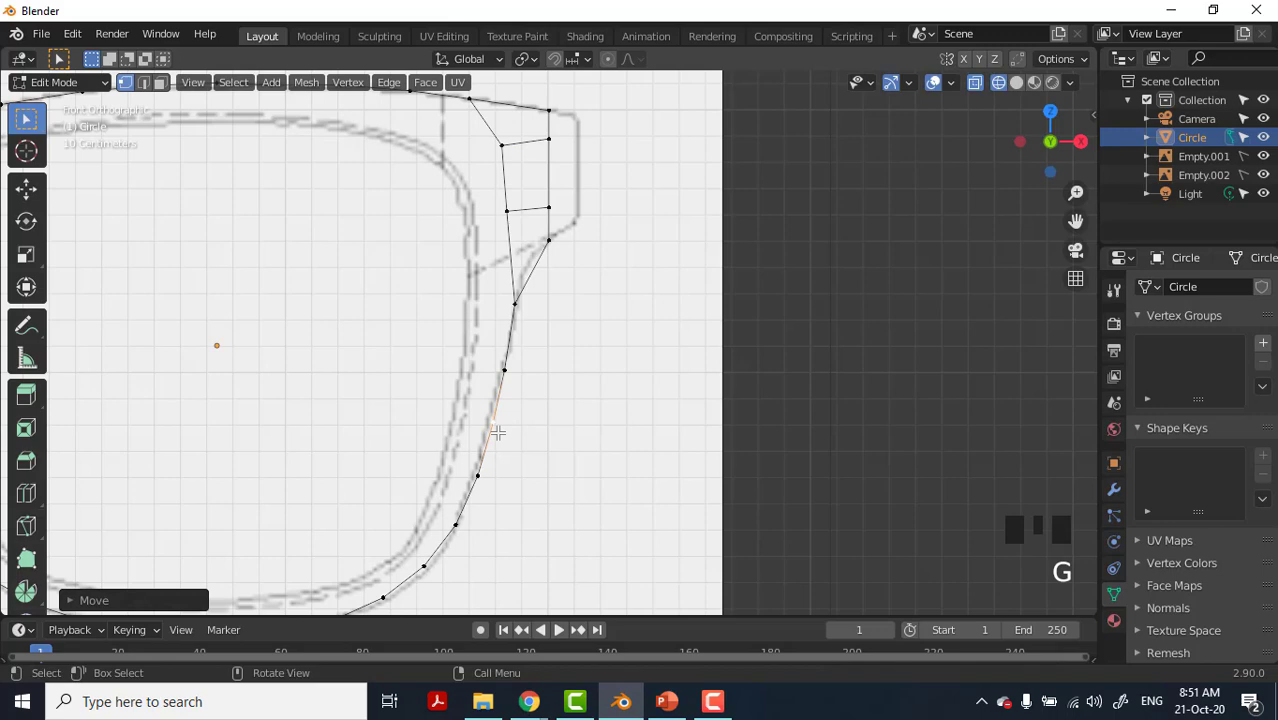
scroll("down", 3)
scroll("up", 3)
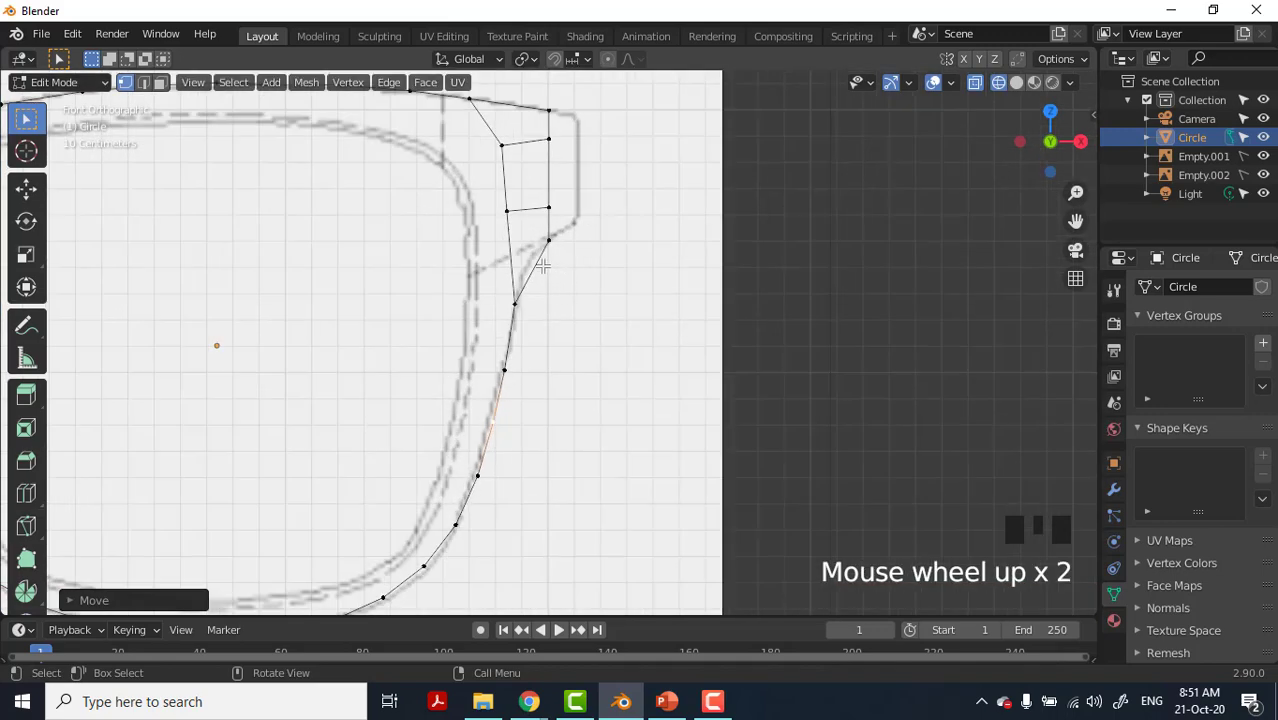
Cut a vertical edge loop through the temple faces and move its lower vertex onto the outline.
key("ctrl+r")
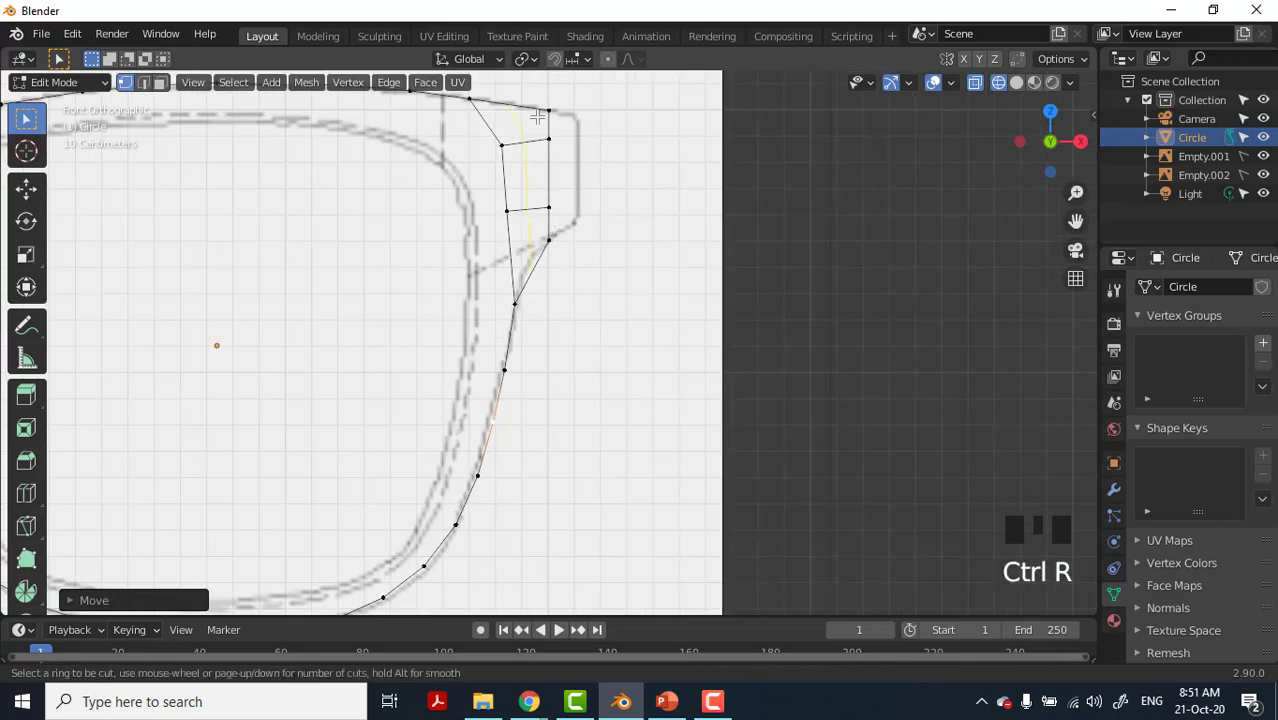
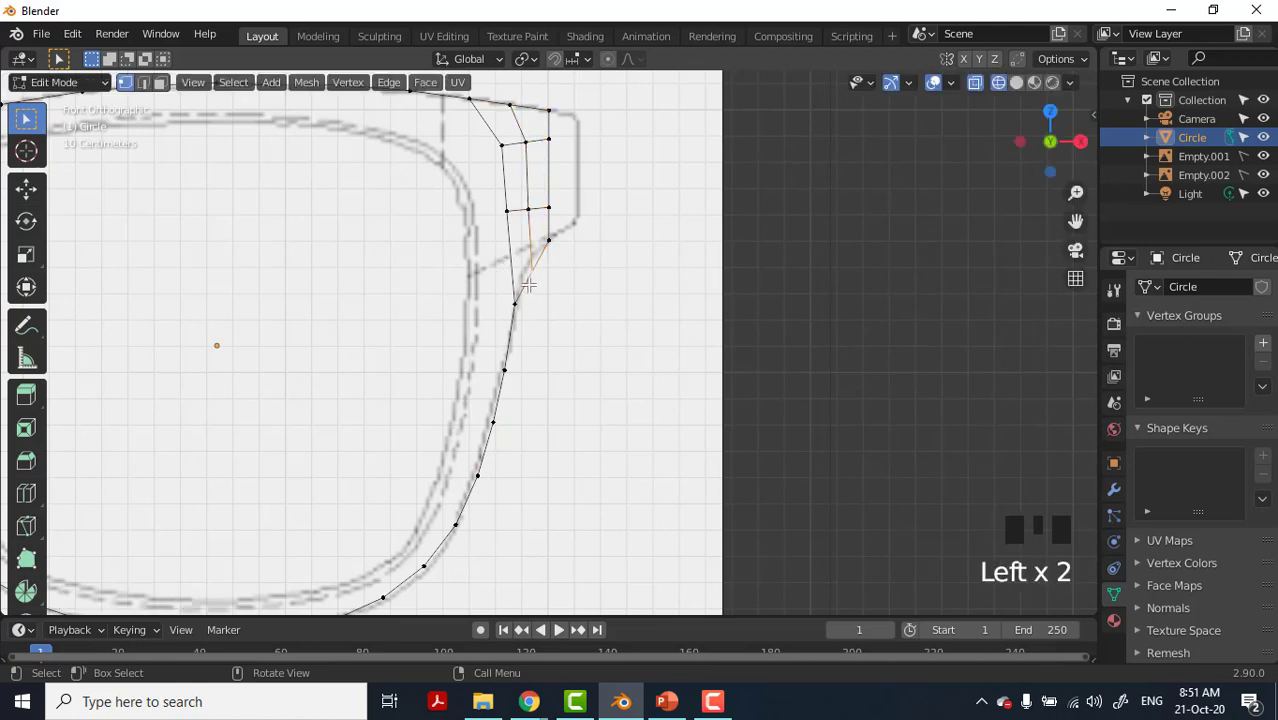
key("g")
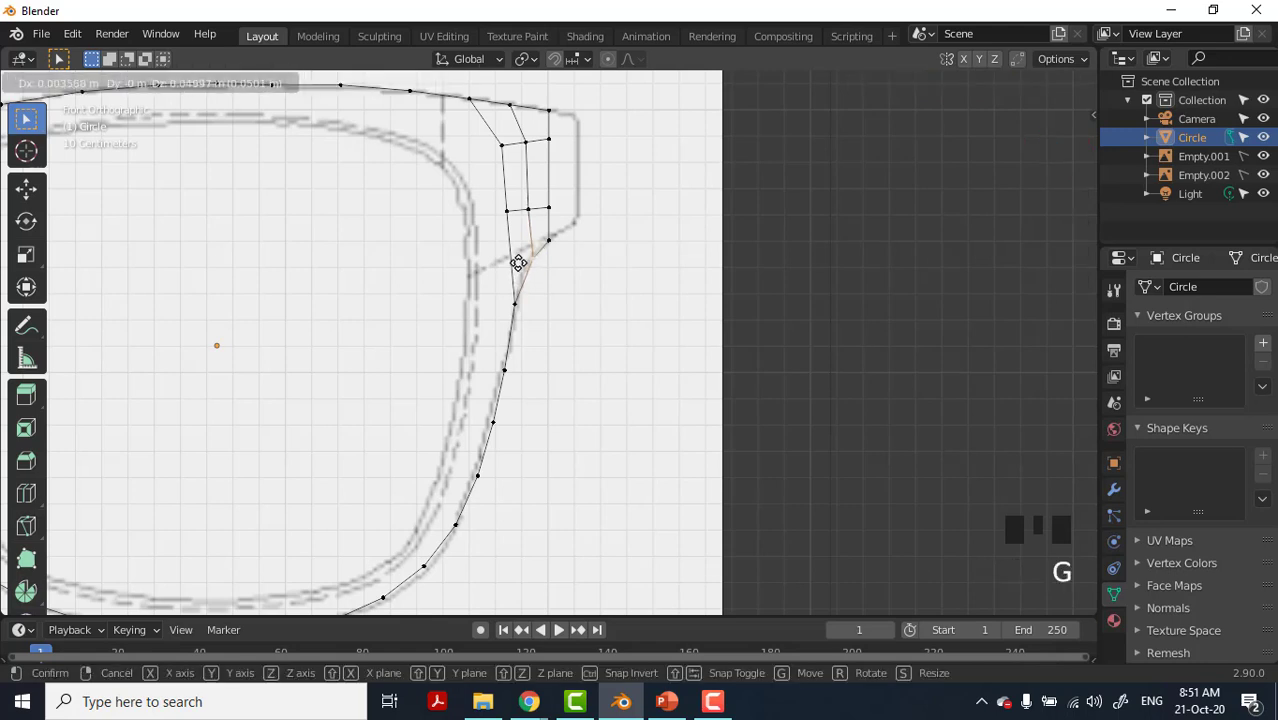
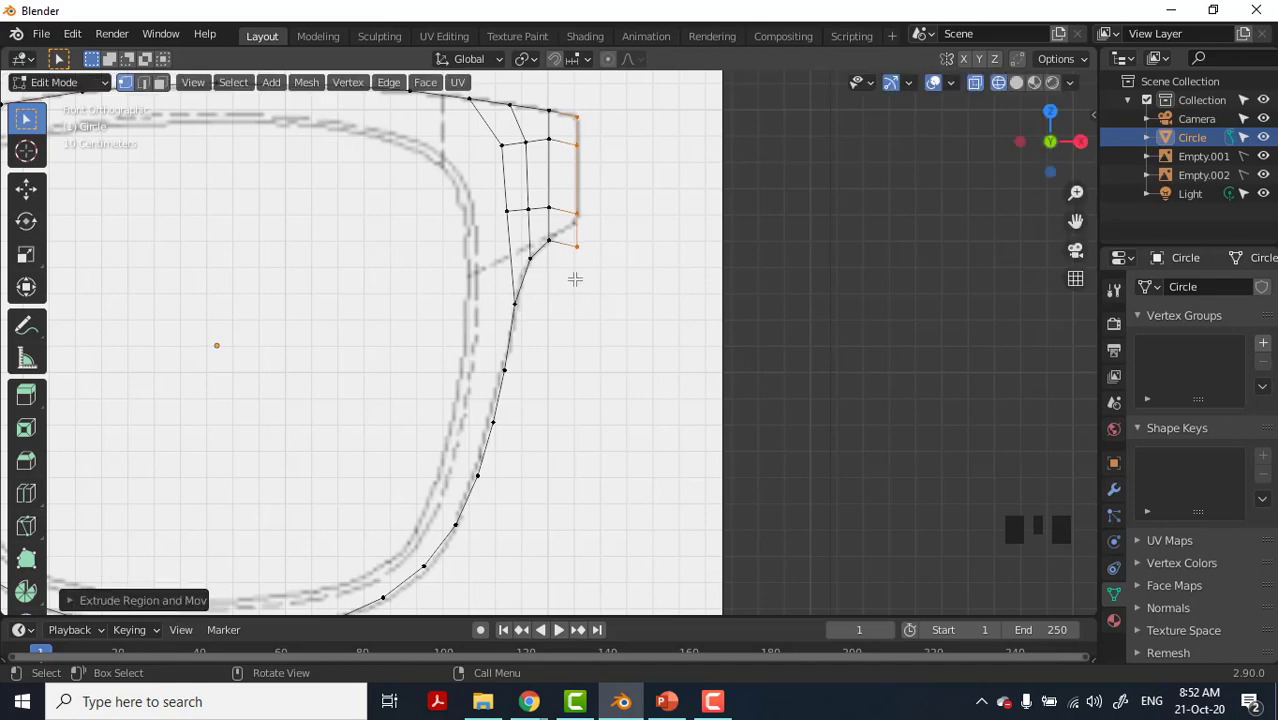
Shorten the temple faces' outer edge and shift its vertices vertically to the frame corner.
key("s")
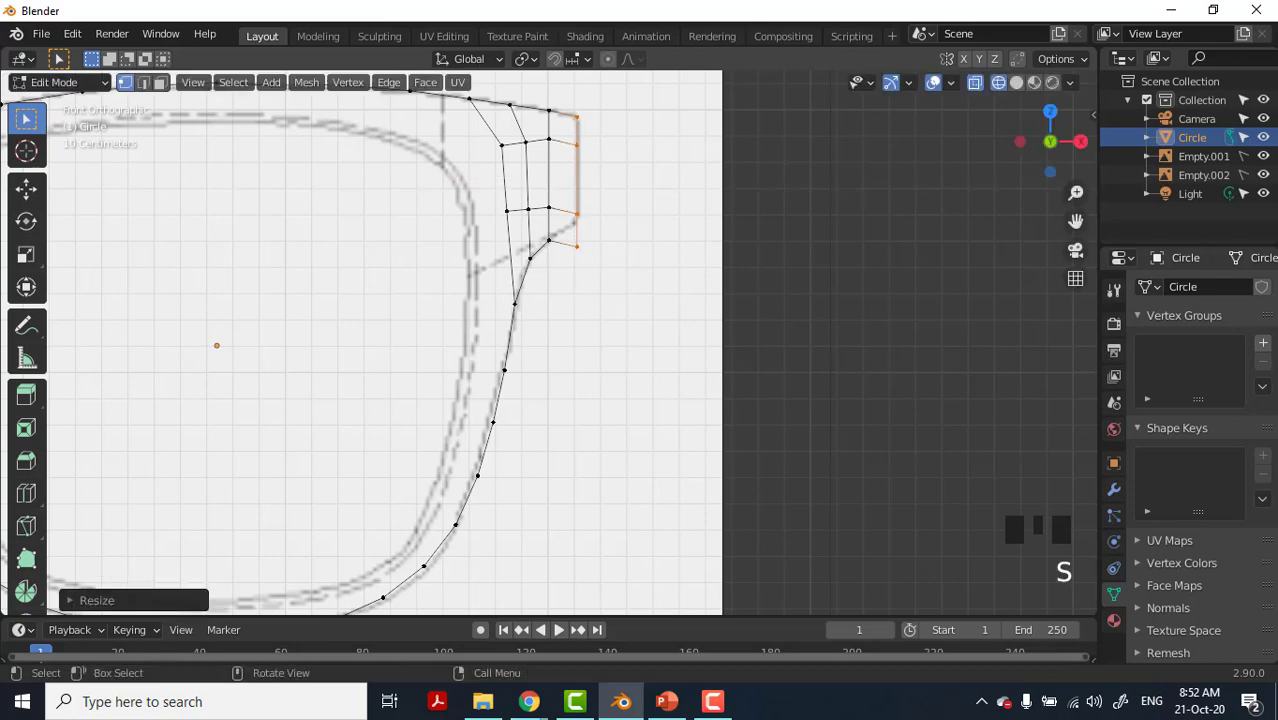
key("s")
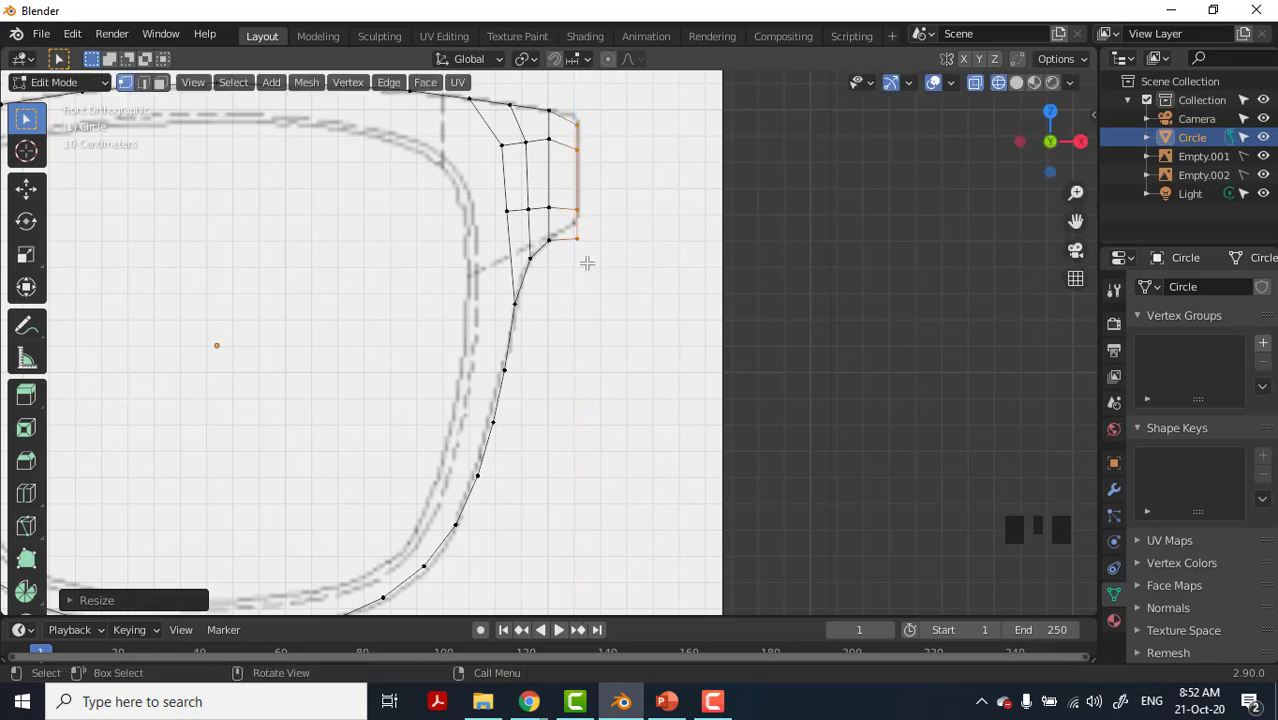
key("g")
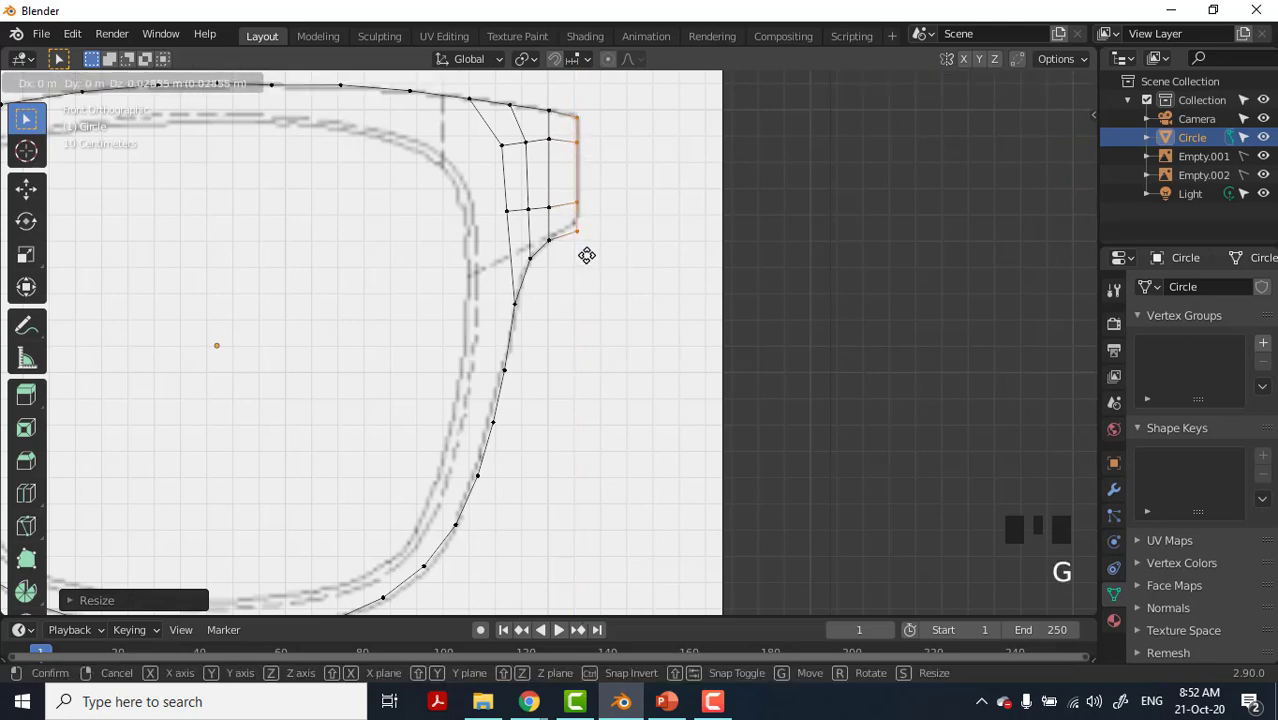
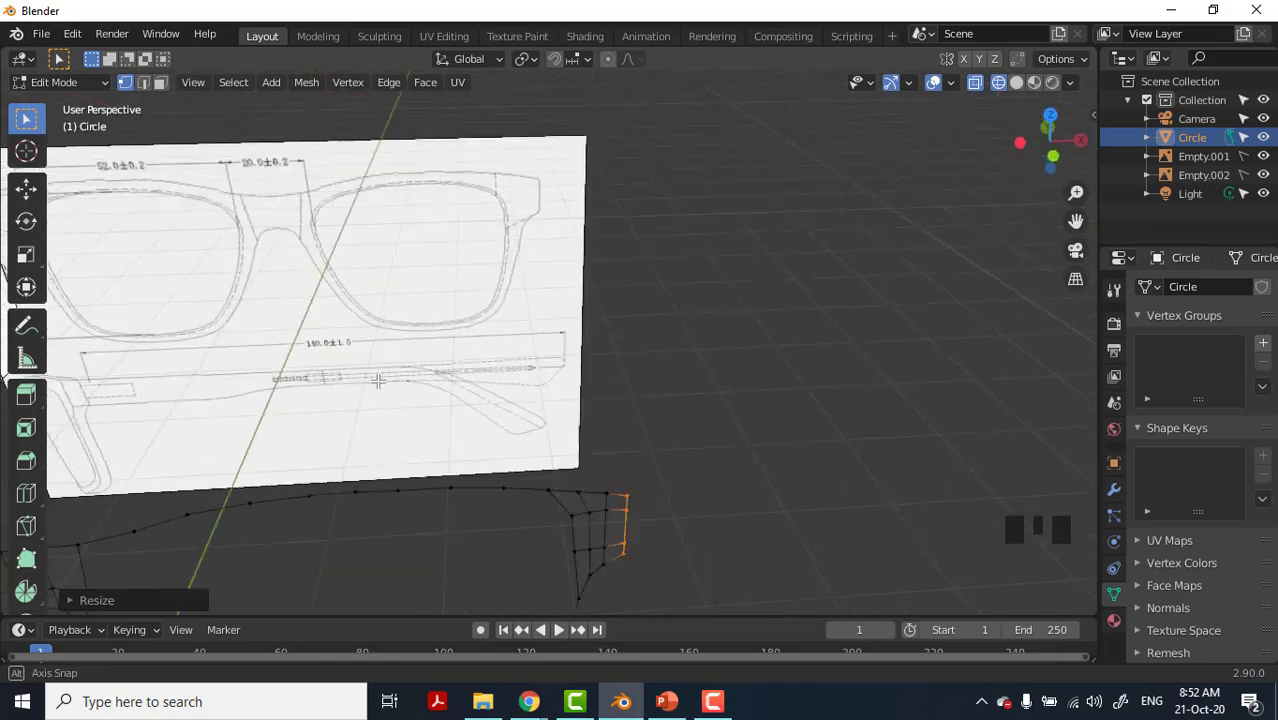
Switch to front orthographic view and select the lens's outer rim edge loop.
key("KP_1")
scroll("up", 3)
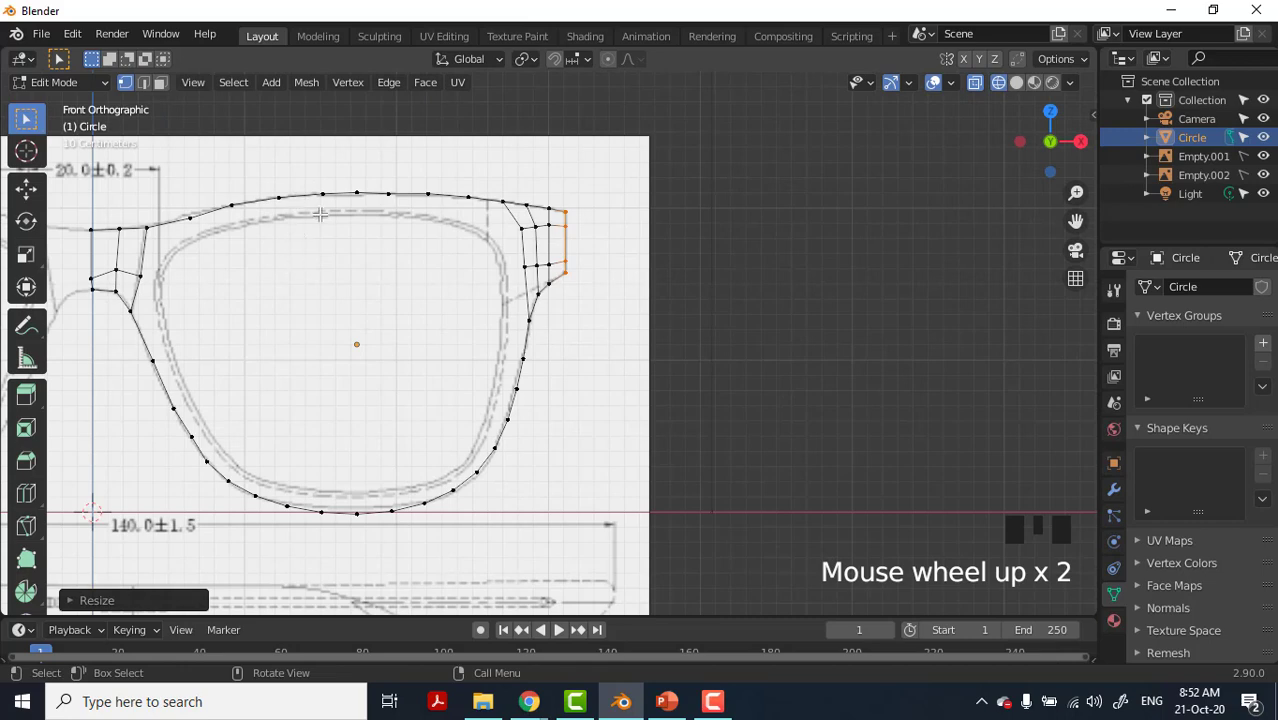
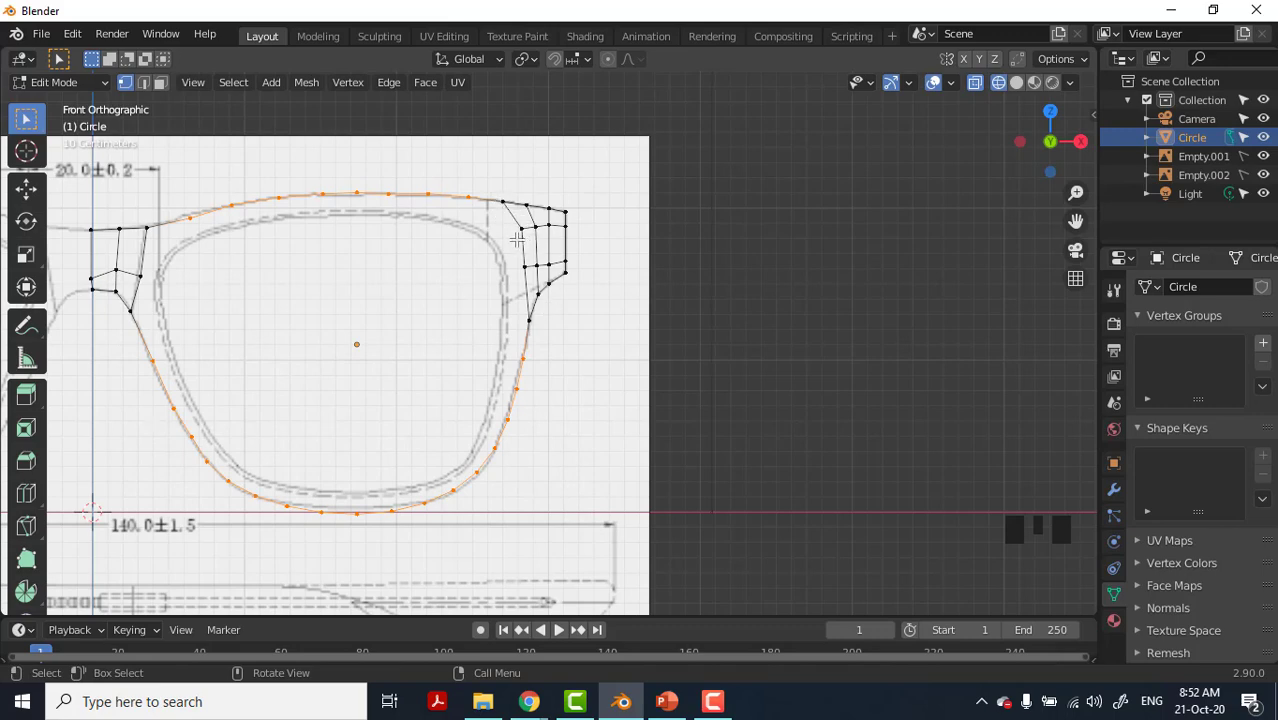
key("c")
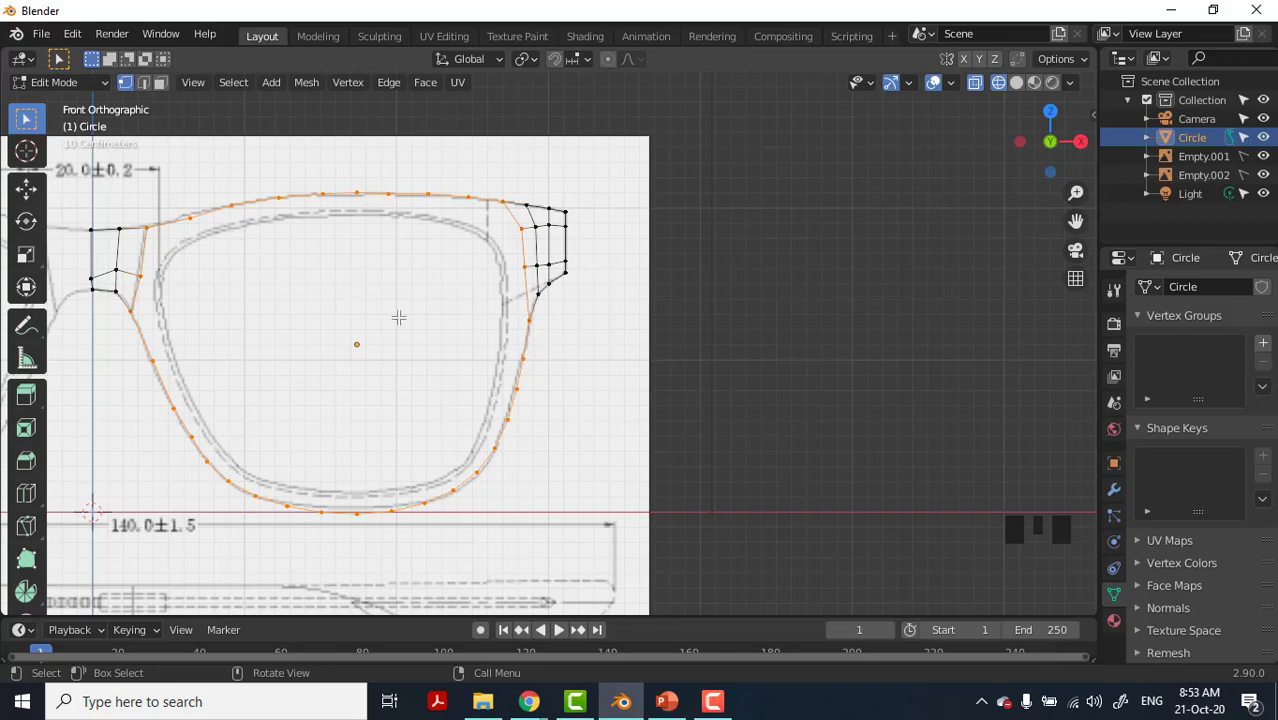
Undo a misplaced extrusion back to the selected rim outline.
key("e")
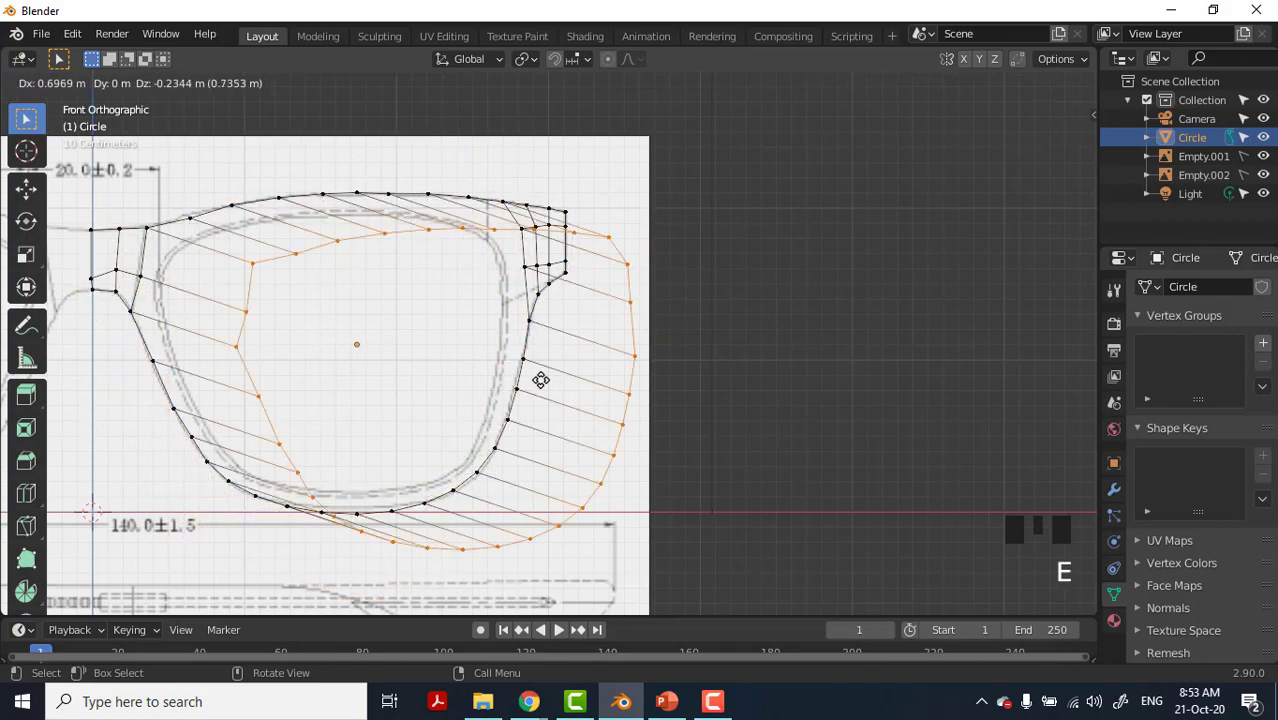
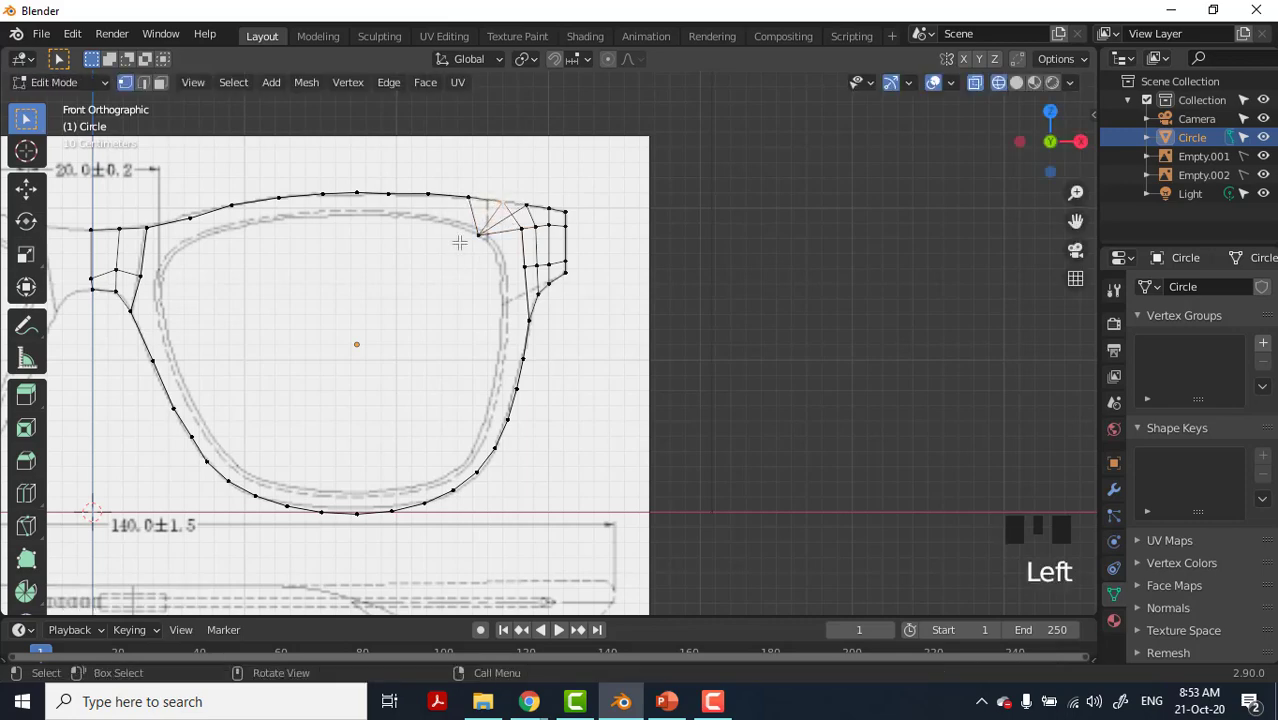
key("ctrl+z")
key("ctrl+z")
key("ctrl+z")
key("ctrl+z")
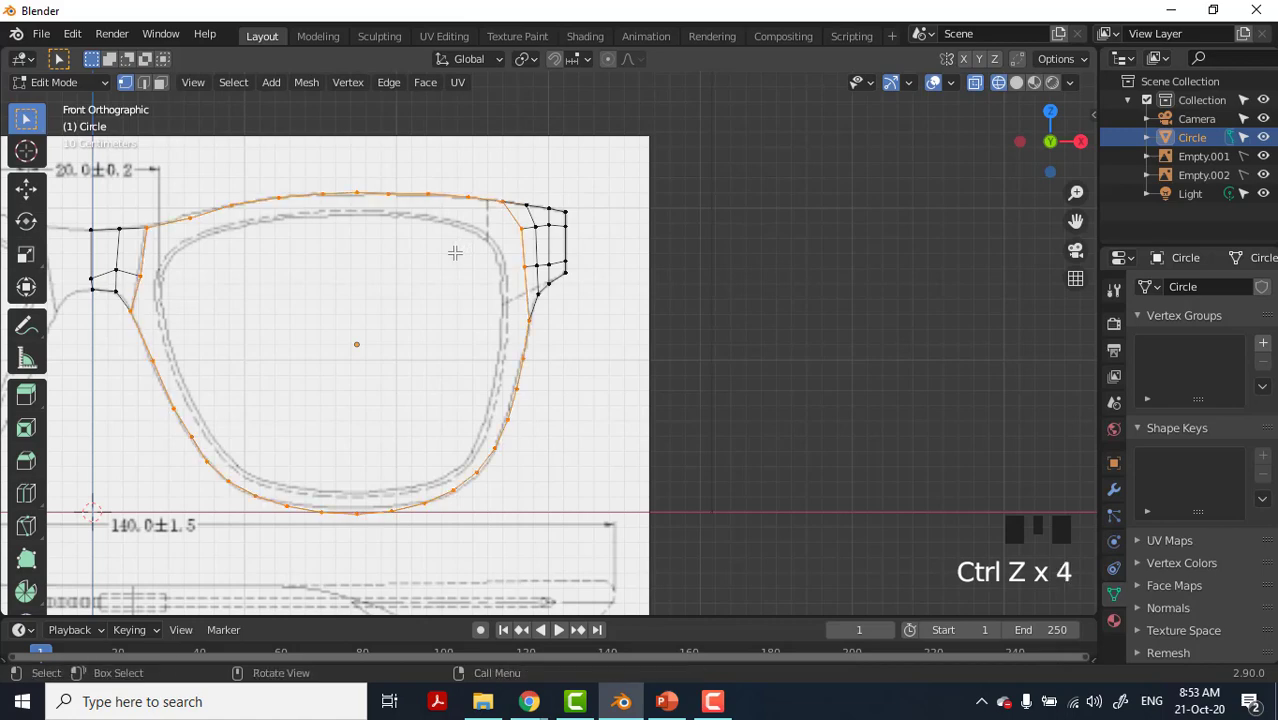
Extrude the rim outline in place and scale it inward to about 0.9, forming the rim face band.
key("e")
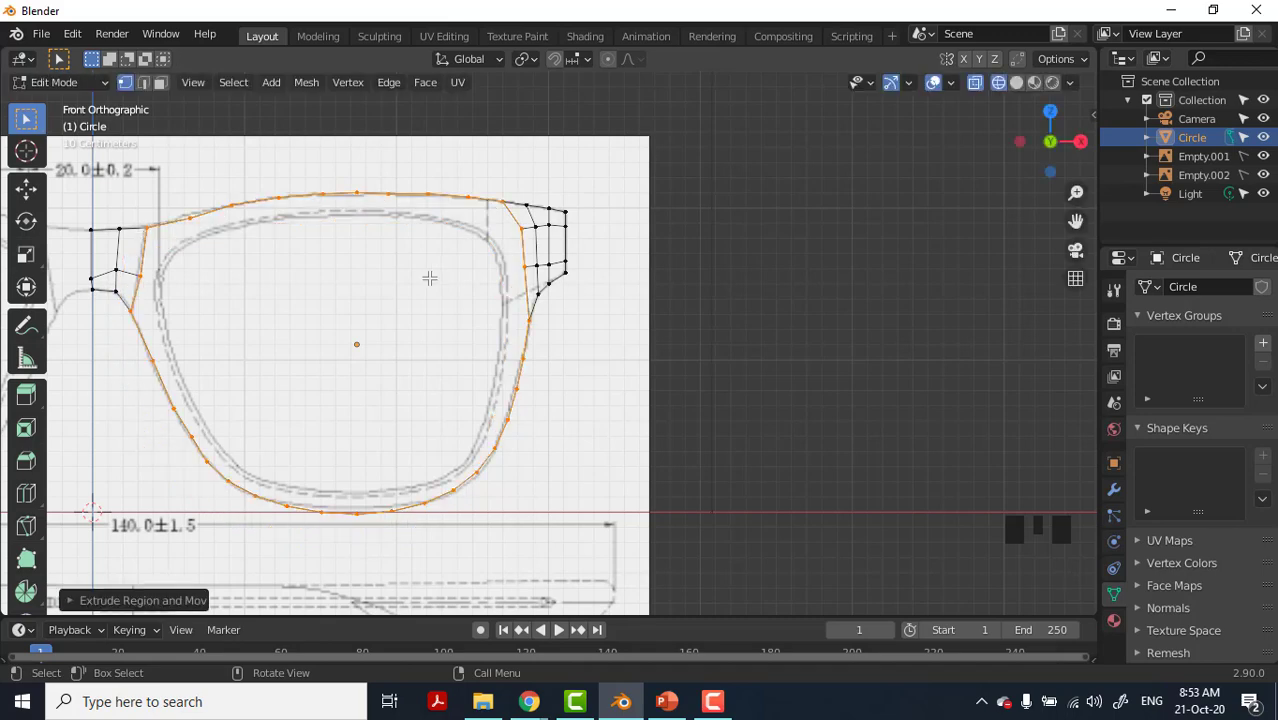
key("s")
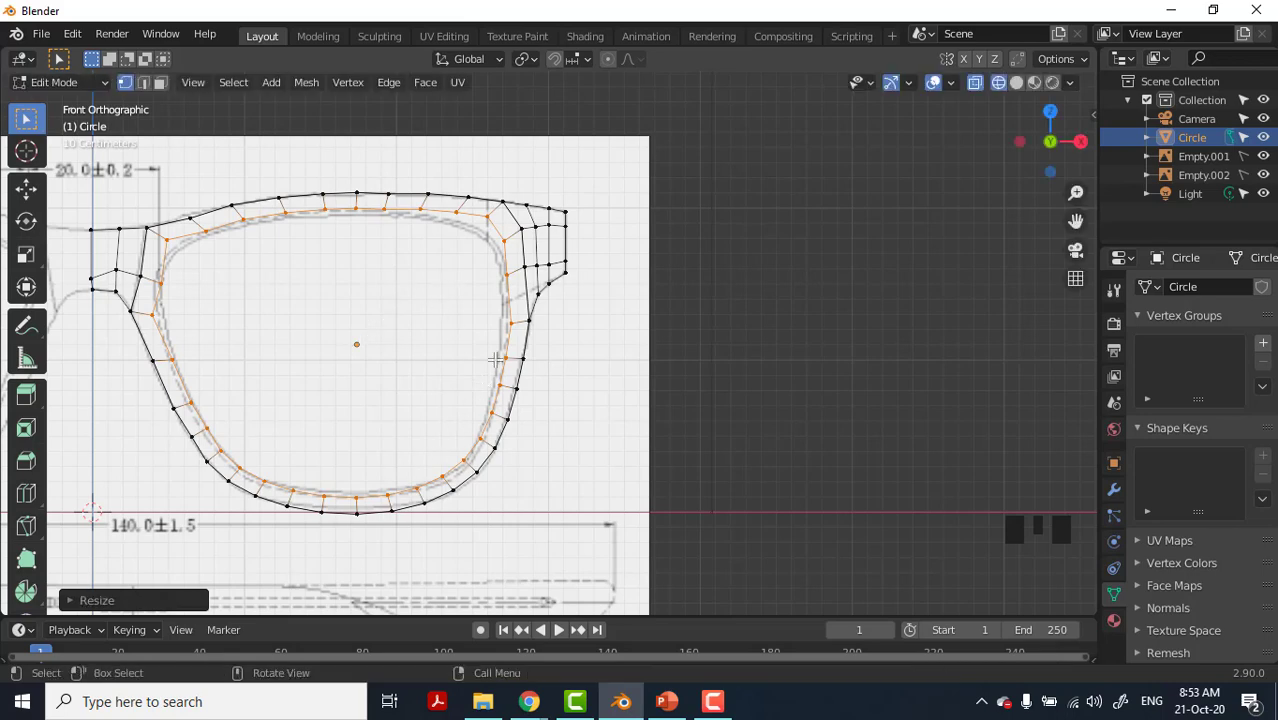
scroll("up", 3)
scroll("up", 3)
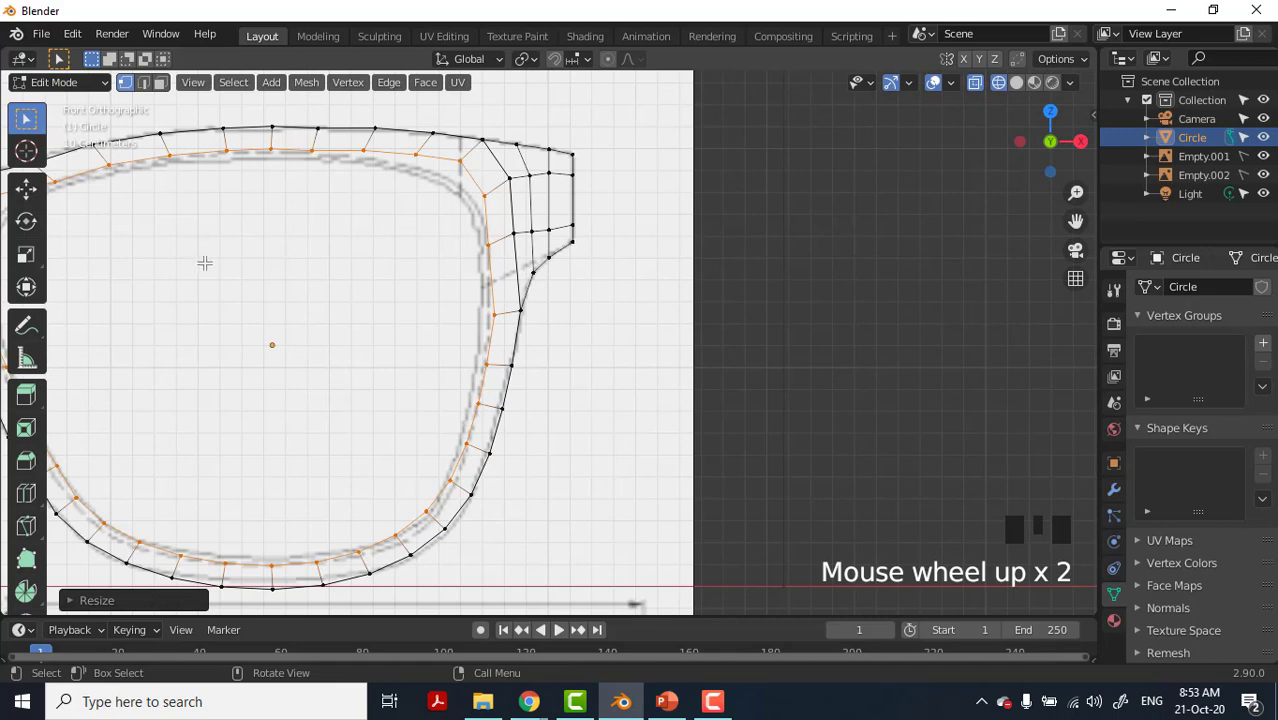
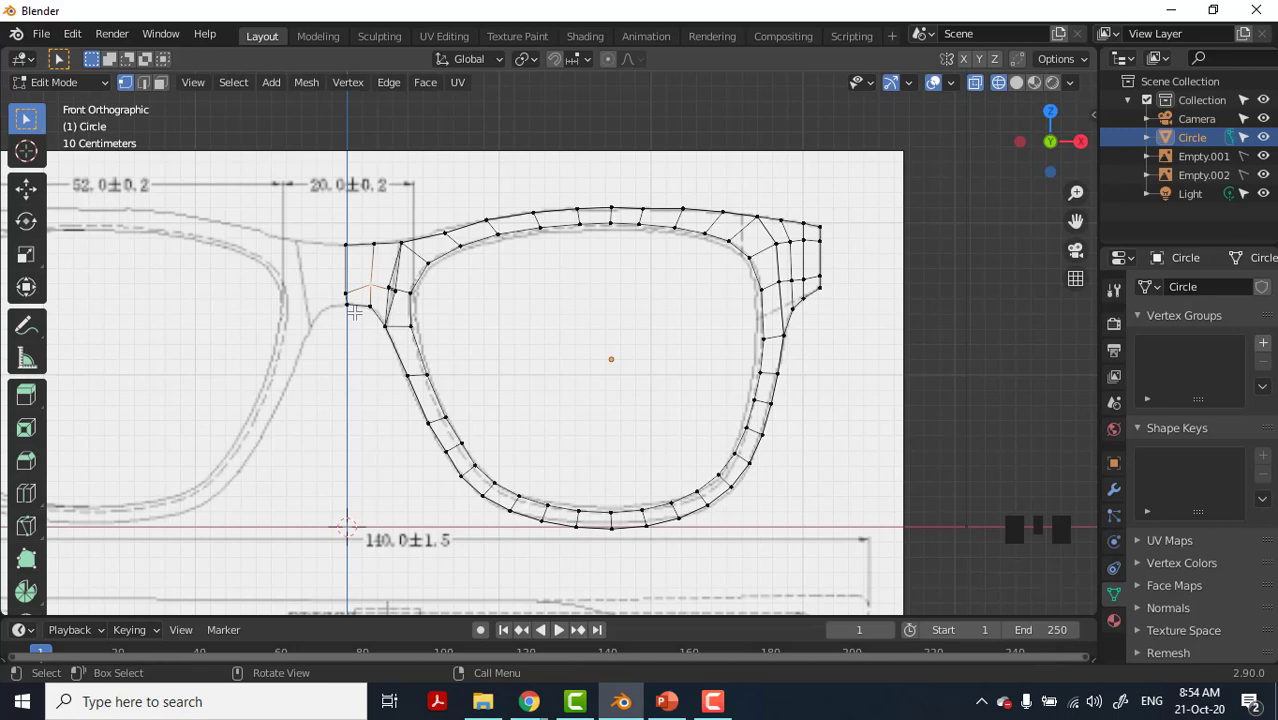
Try edge cuts in the bridge and temple corner faces, then undo them back to the rim band.
key("g")
key("ctrl+z")
key("ctrl+z")
key("ctrl+z")
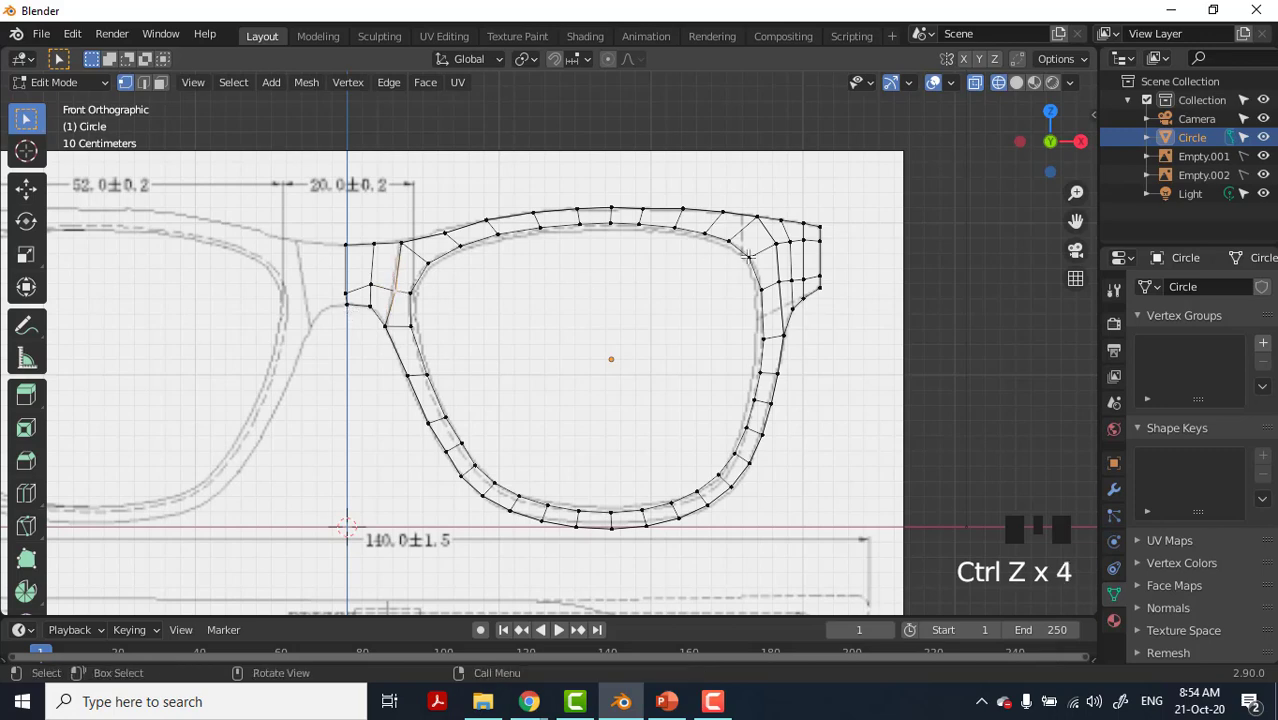
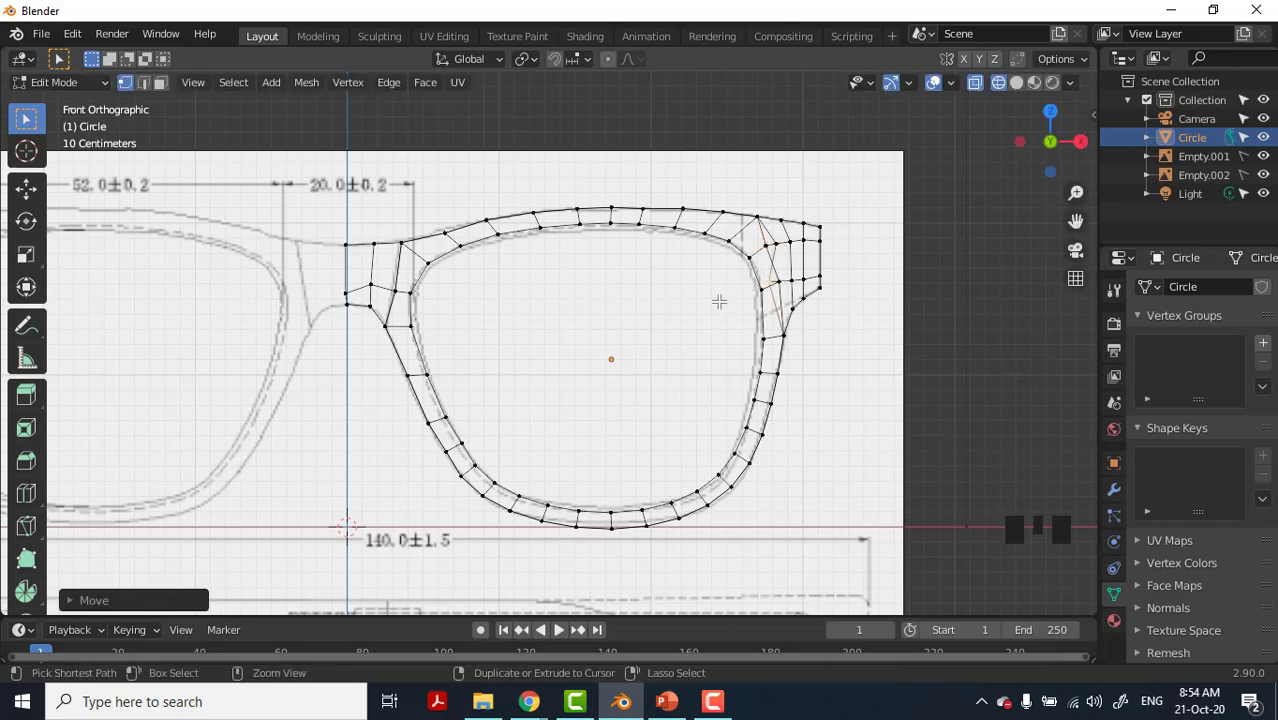
key("ctrl+z")
key("ctrl+z")
key("ctrl+z")
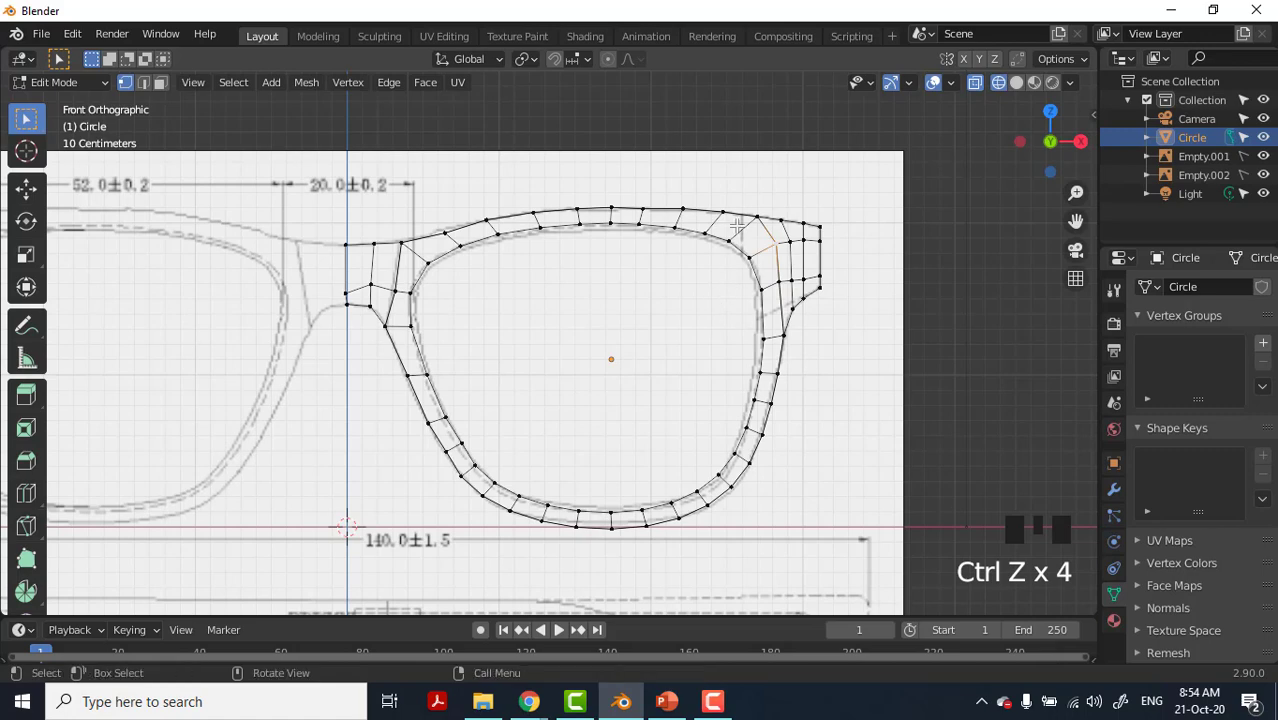
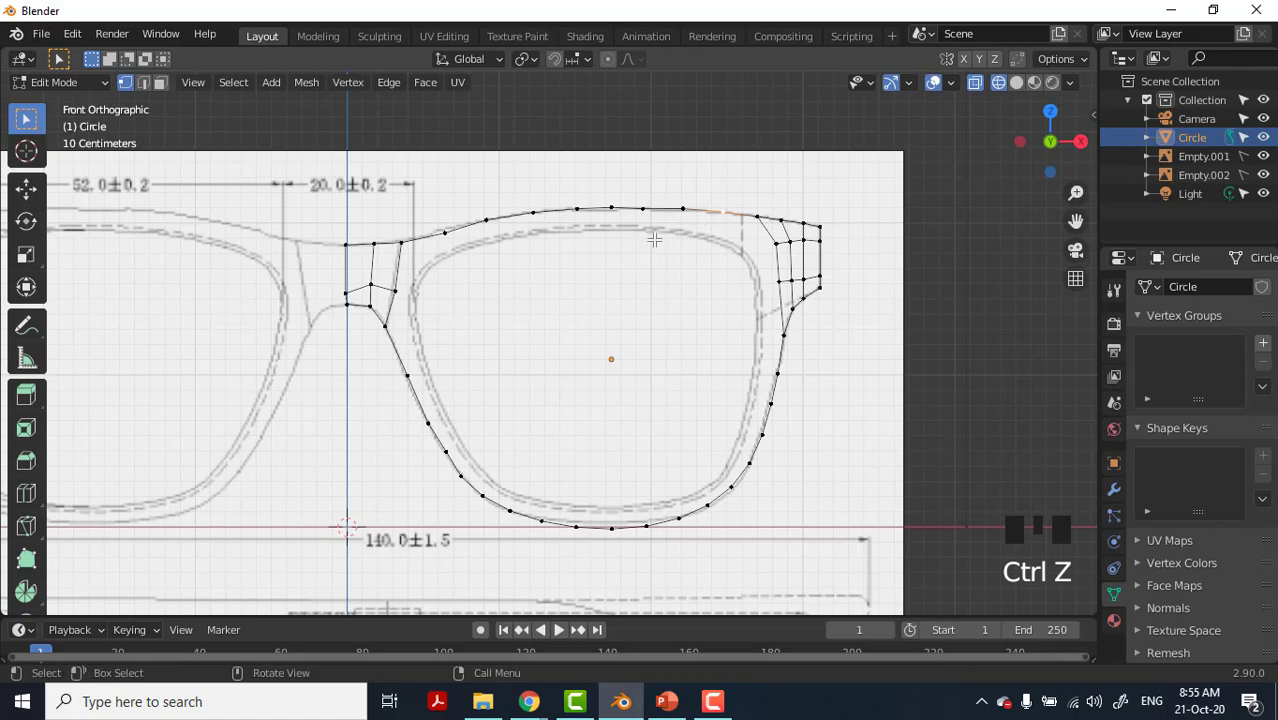
Redo the undone edits to restore the rim band state.
key("ctrl+shift+z")
key("ctrl+shift+z")
key("ctrl+shift+z")
key("ctrl+shift+z")
key("ctrl+shift+z")
key("ctrl+z")
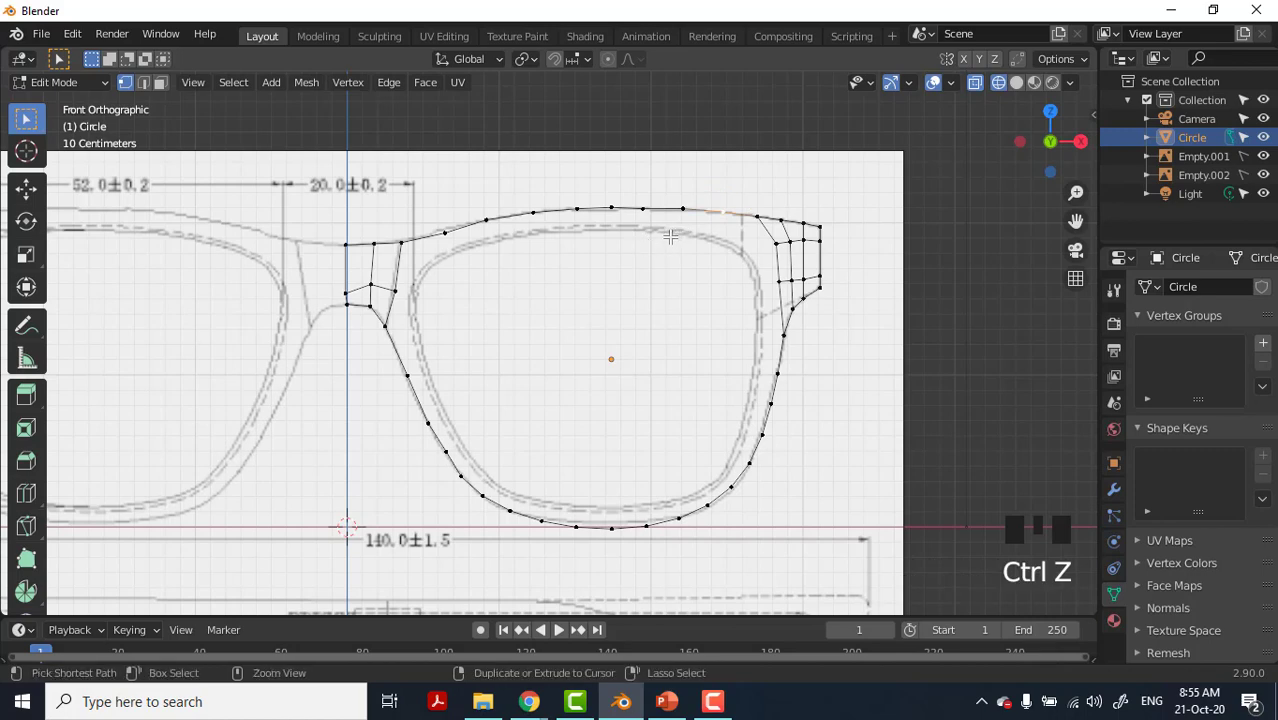
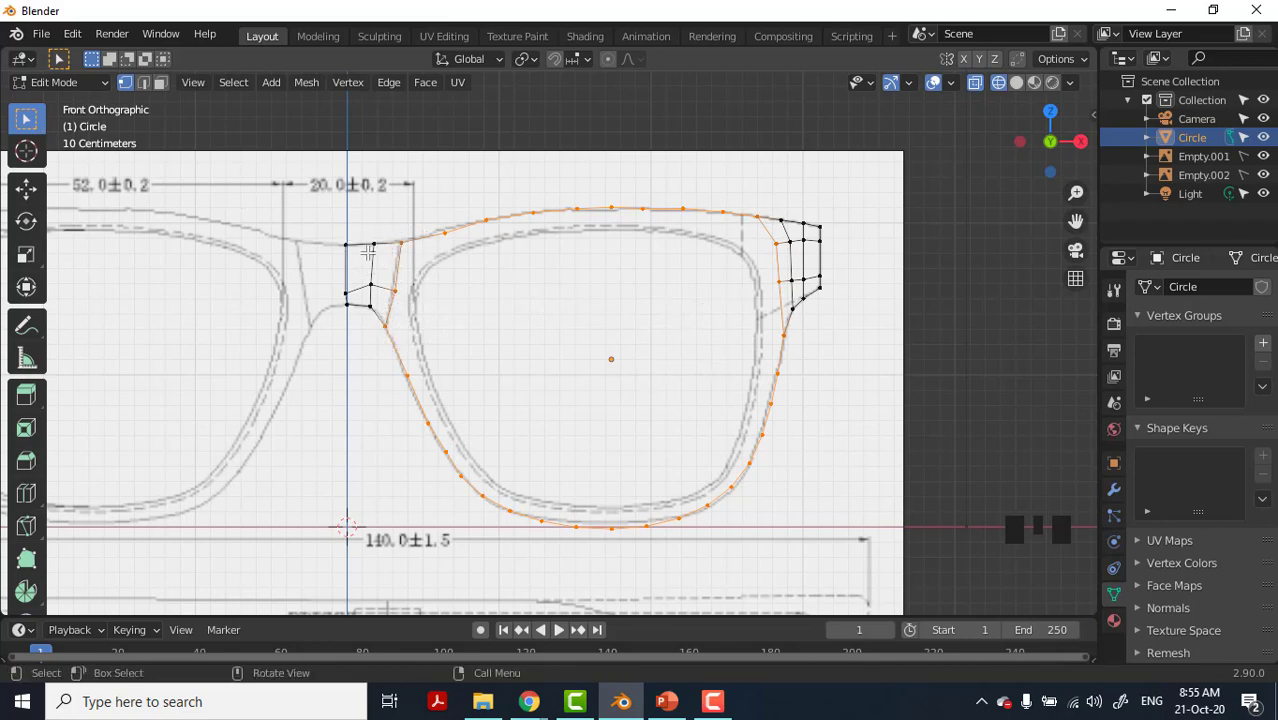
Extrude the inner edge loop and scale it inward to about 0.87 along the inner lens outline.
key("e")
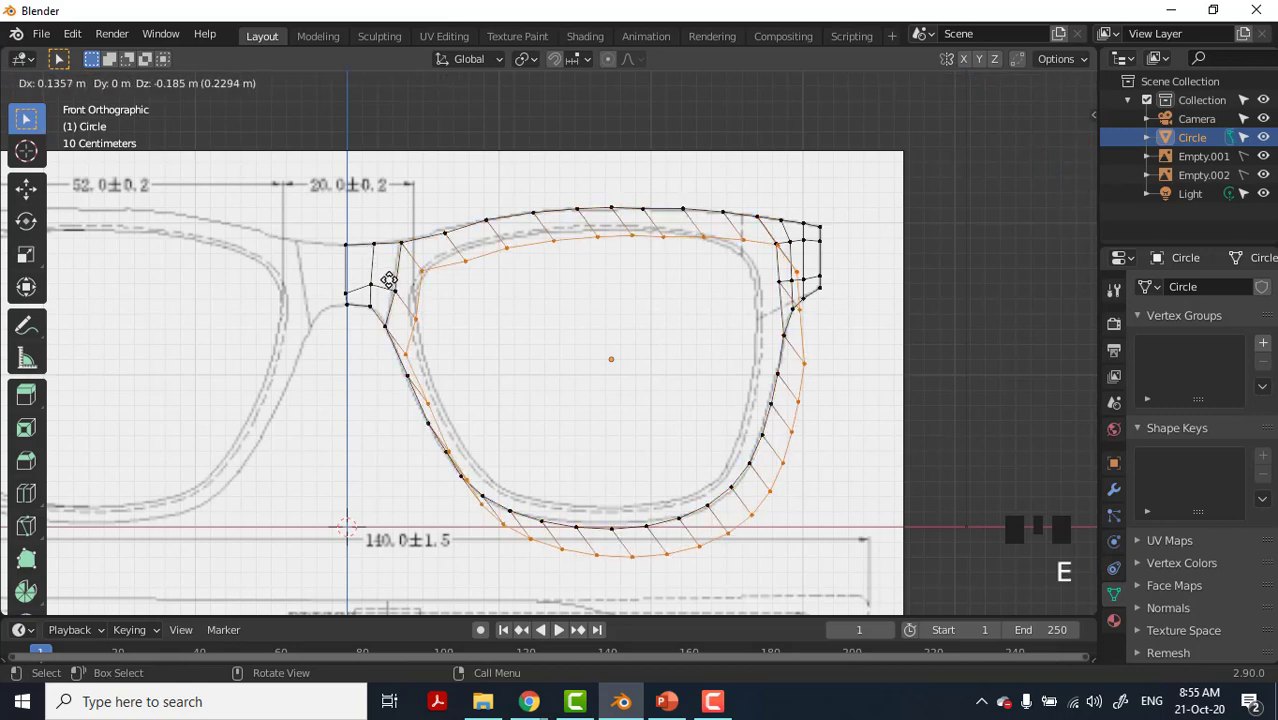
key("s")
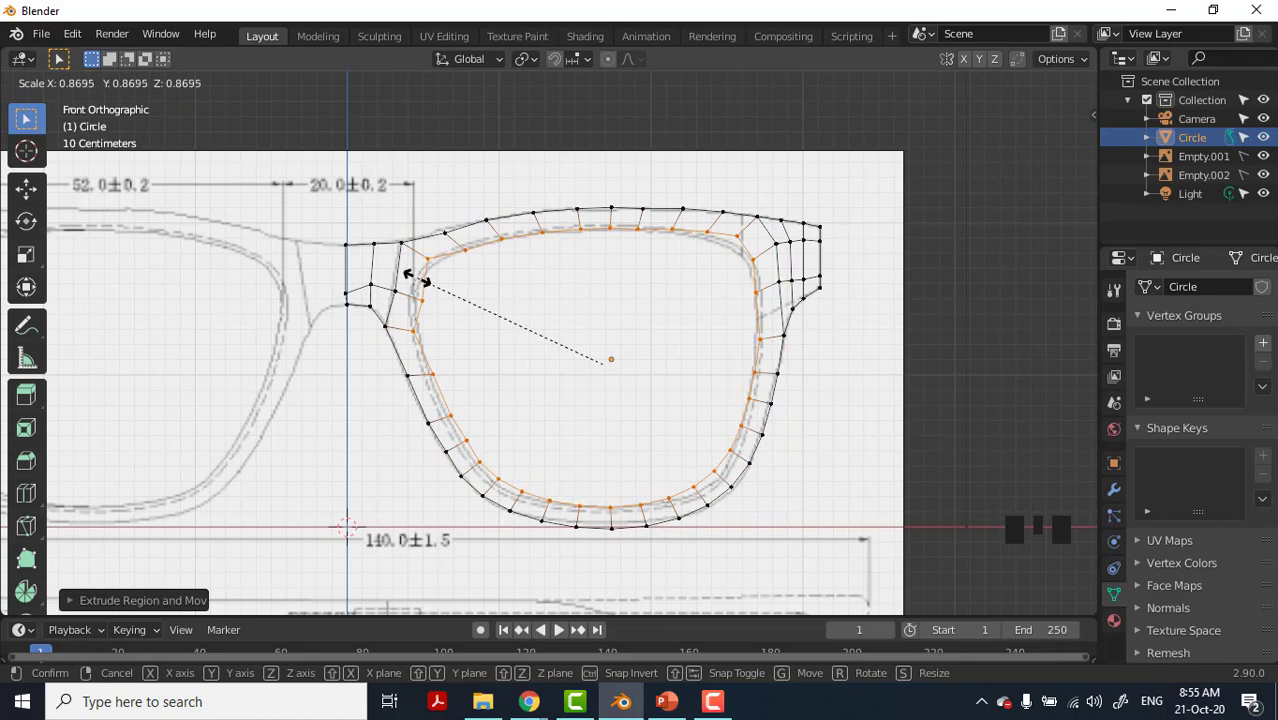
scroll("up", 3)
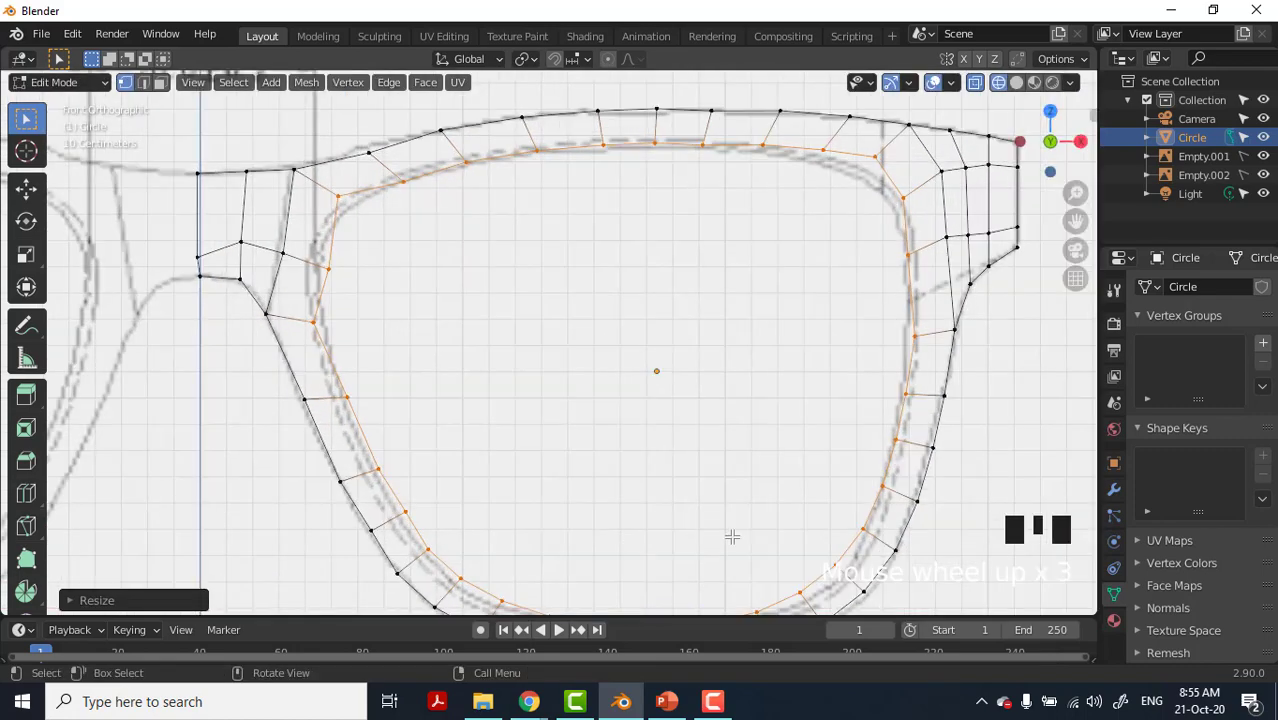
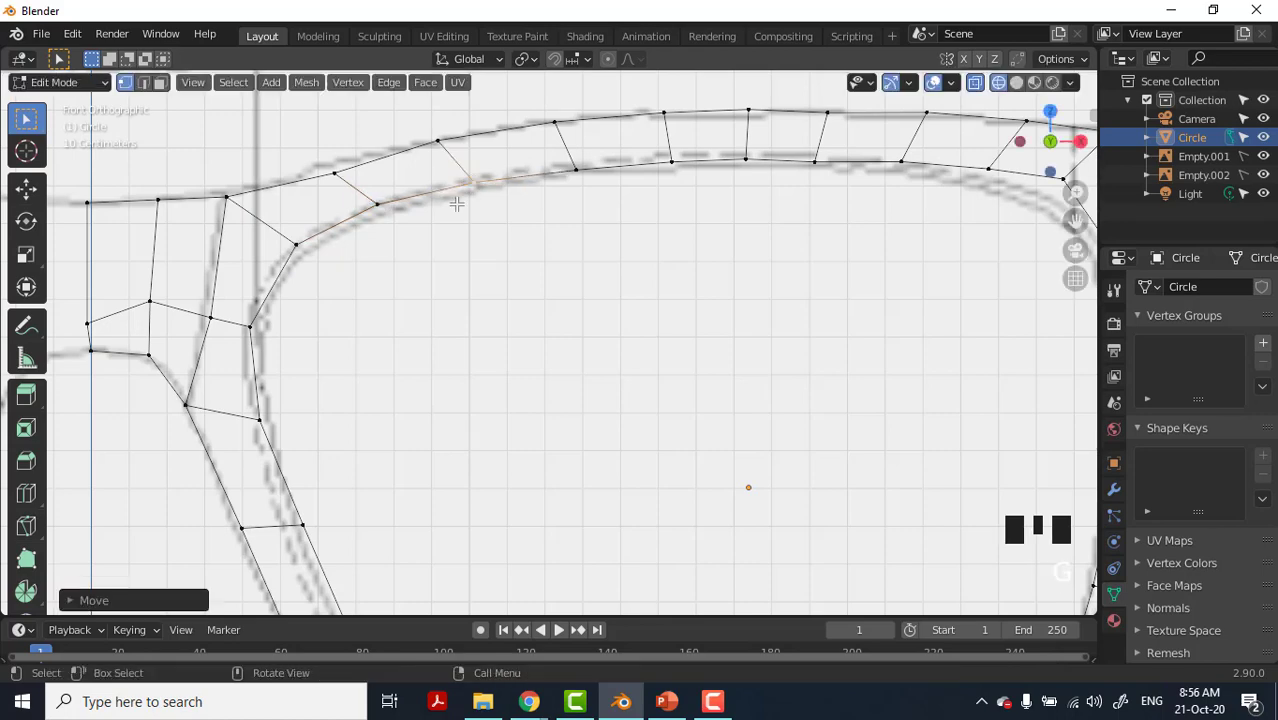
Zoom in on the upper rim so inner-loop vertices can be slid onto the traced lens outline.
scroll("down", 3)
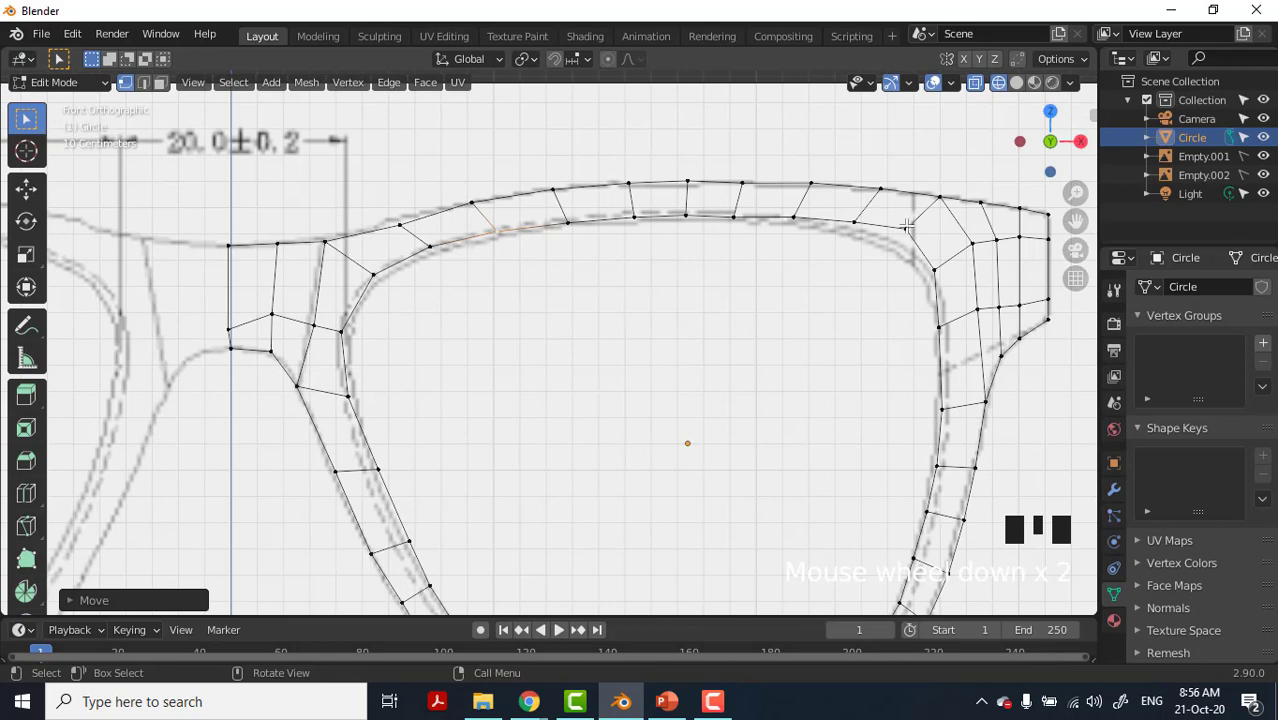
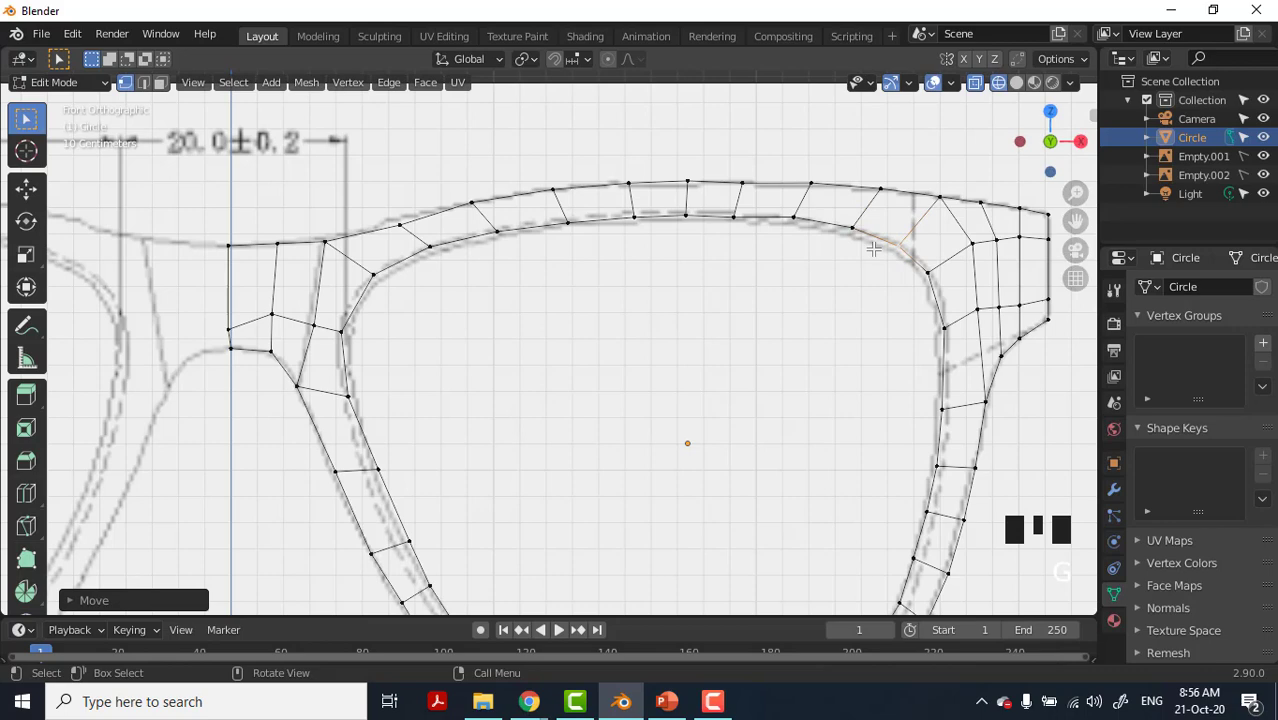
scroll("down", 3)
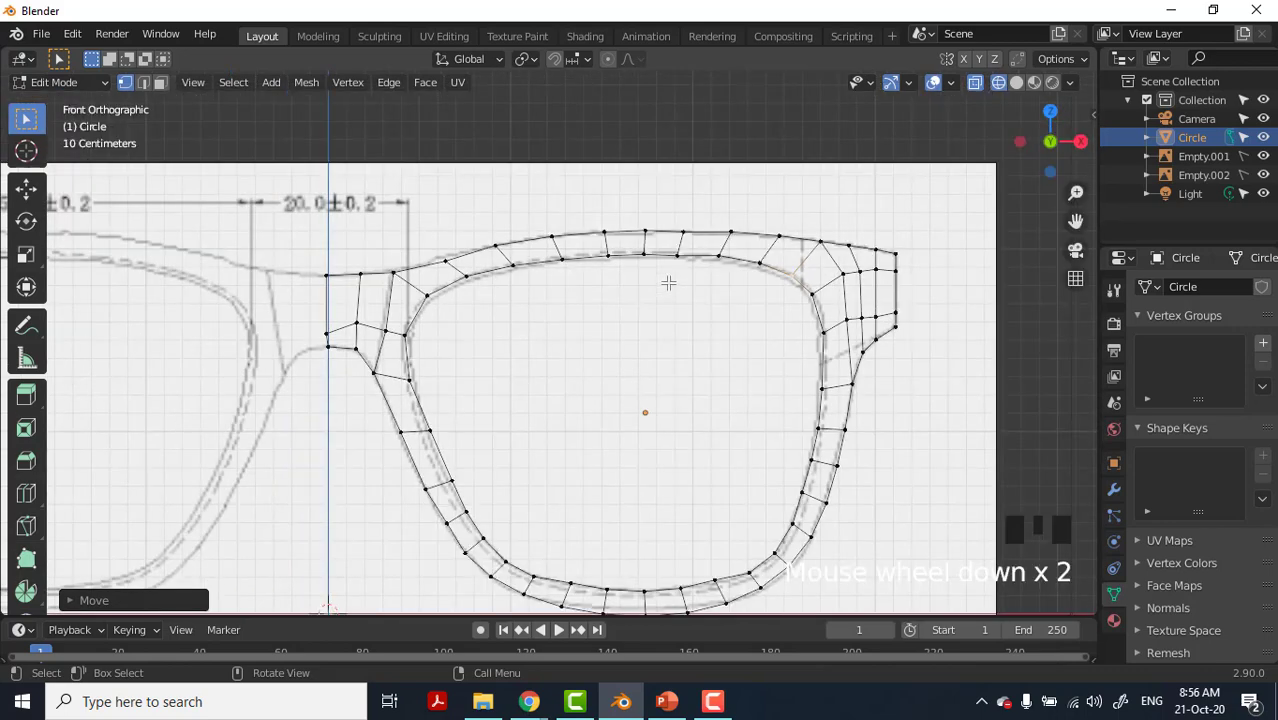
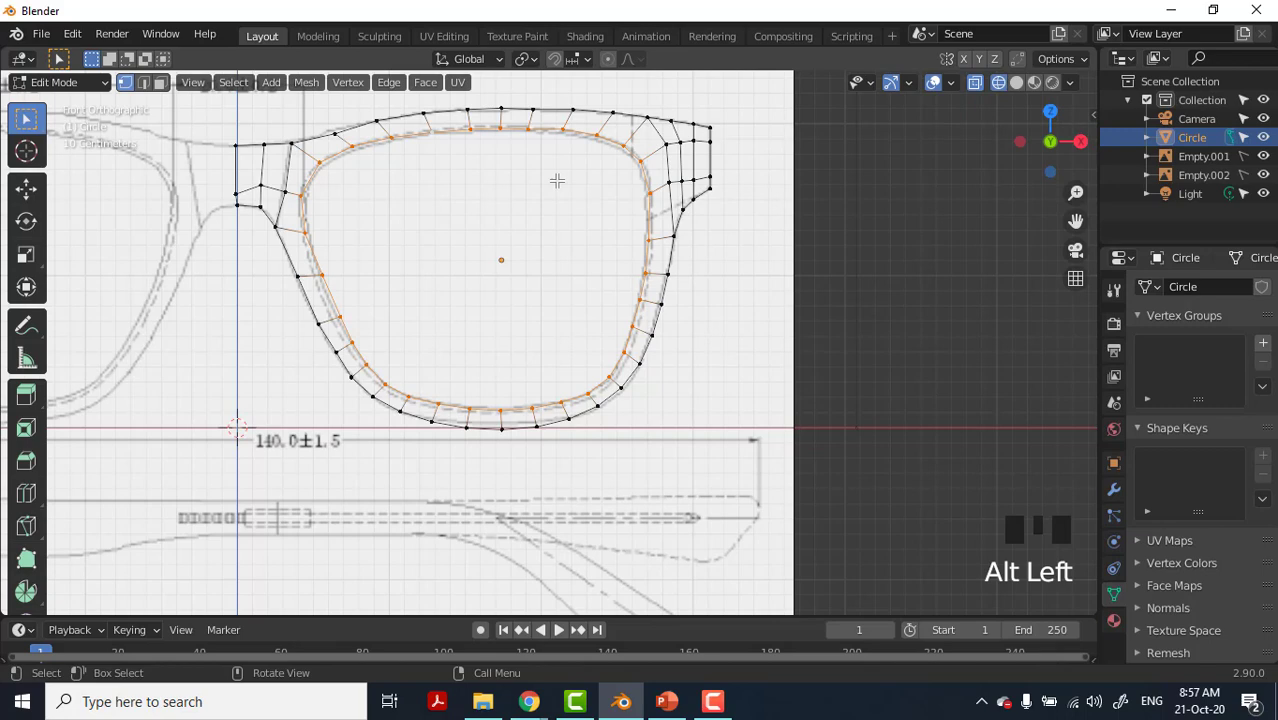
Extrude and shrink the inner rim loop inward twice, then undo the wrongly scaled rings.
key("e")
key("s")
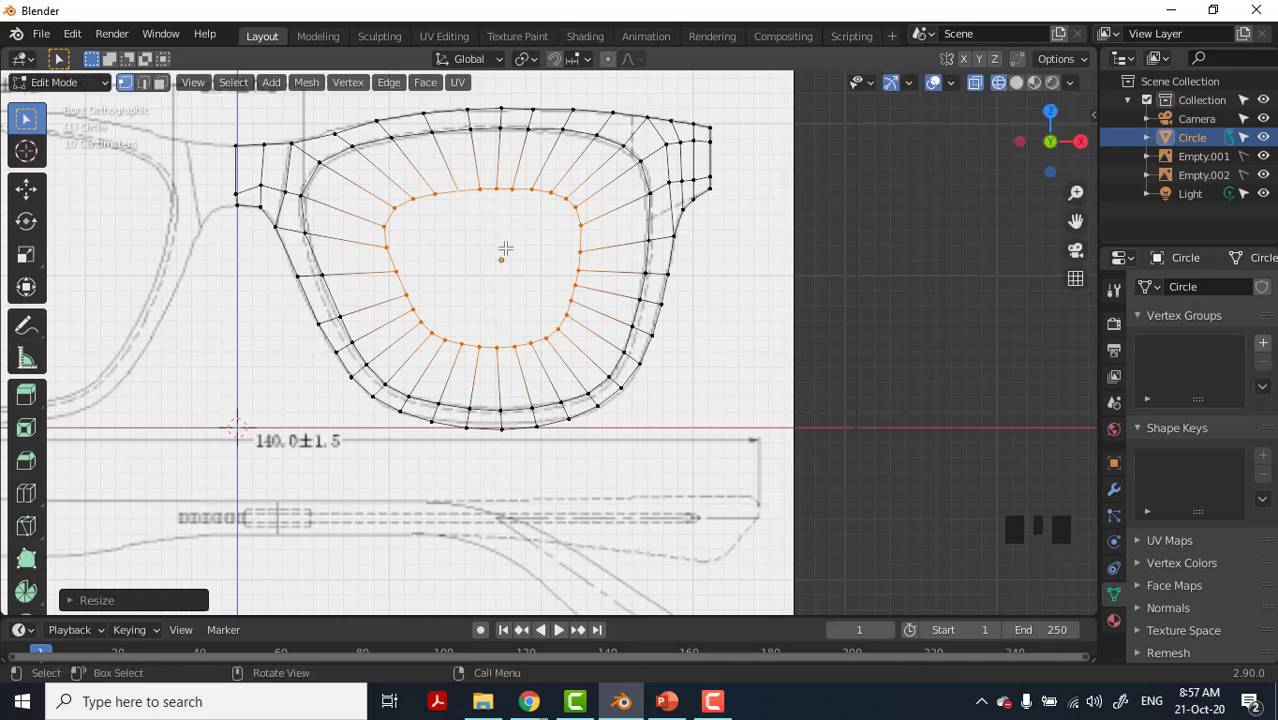
key("e")
key("s")
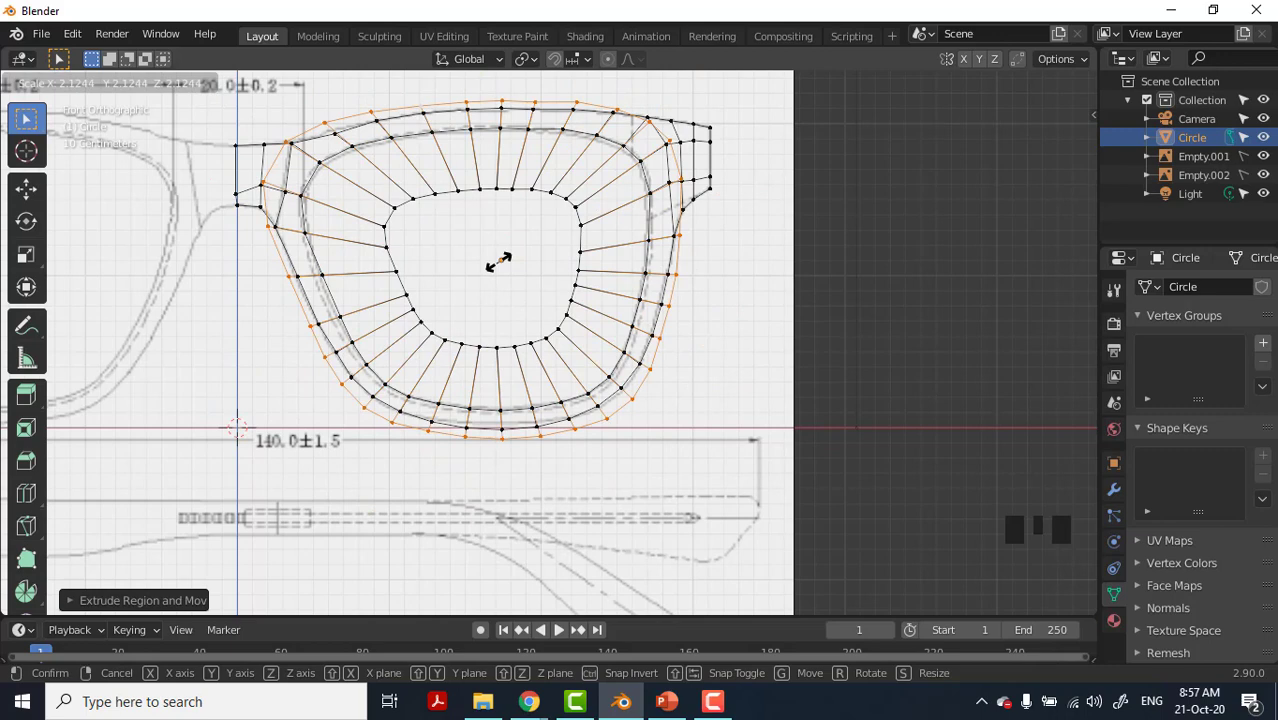
key("ctrl+z")
key("ctrl+z")
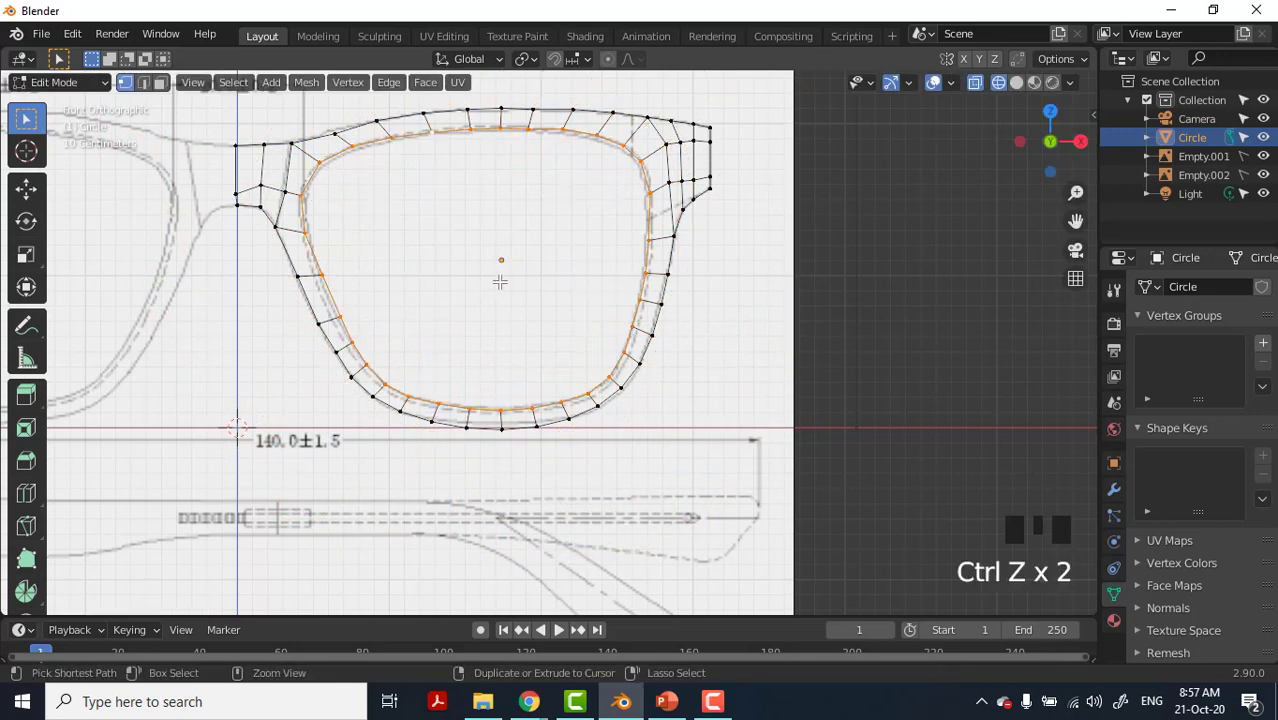
Redo the inward extrusions, shrinking successive rings until a small loop fills the lens centre.
key("ctrl+shift+z")
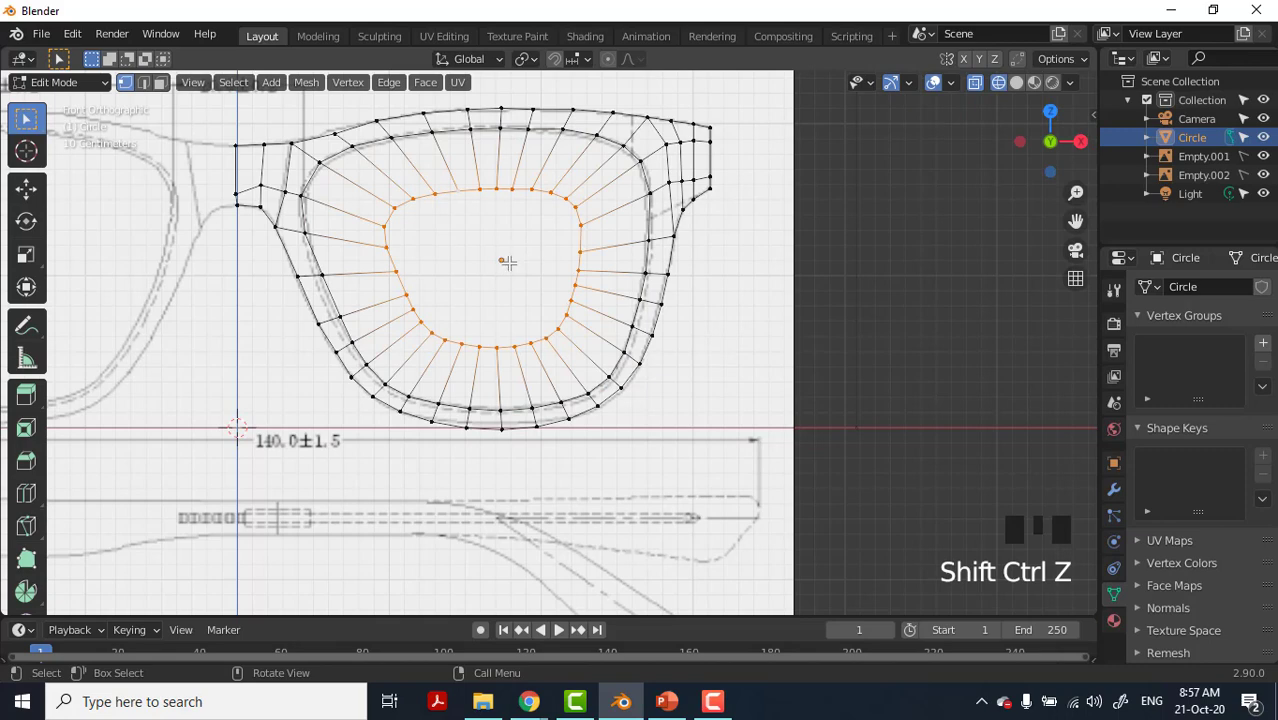
key("e")
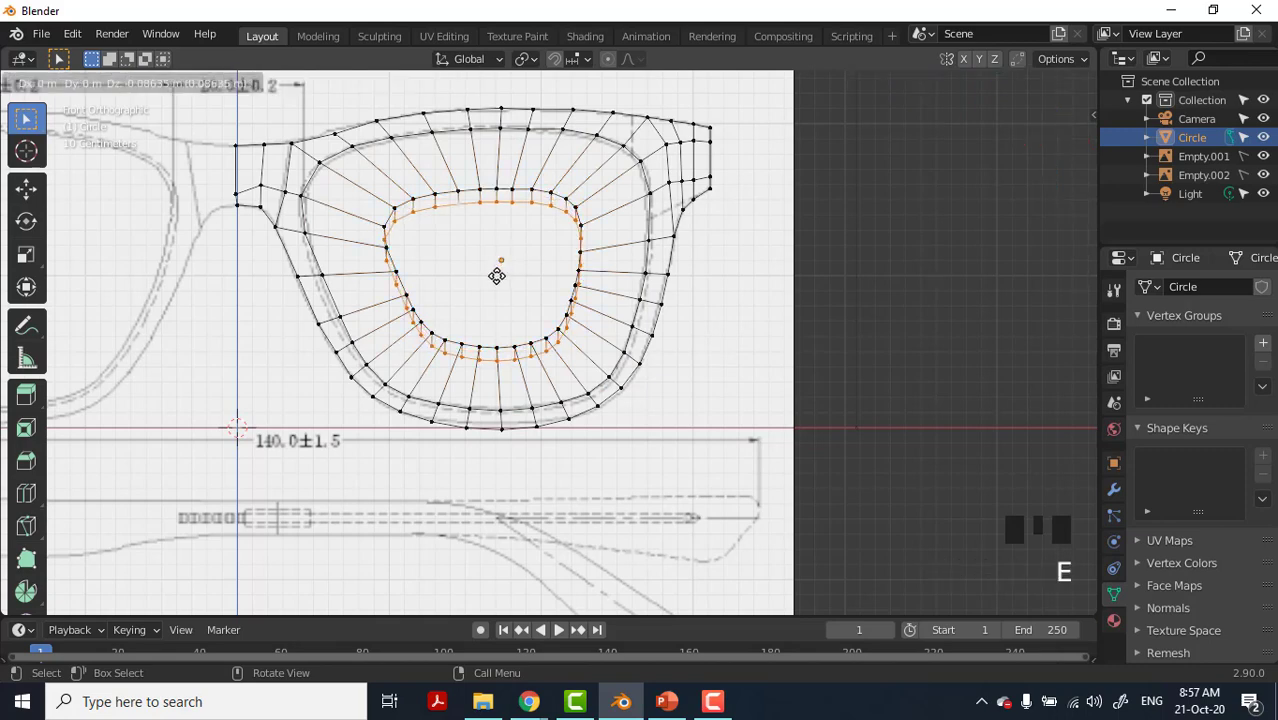
key("s")
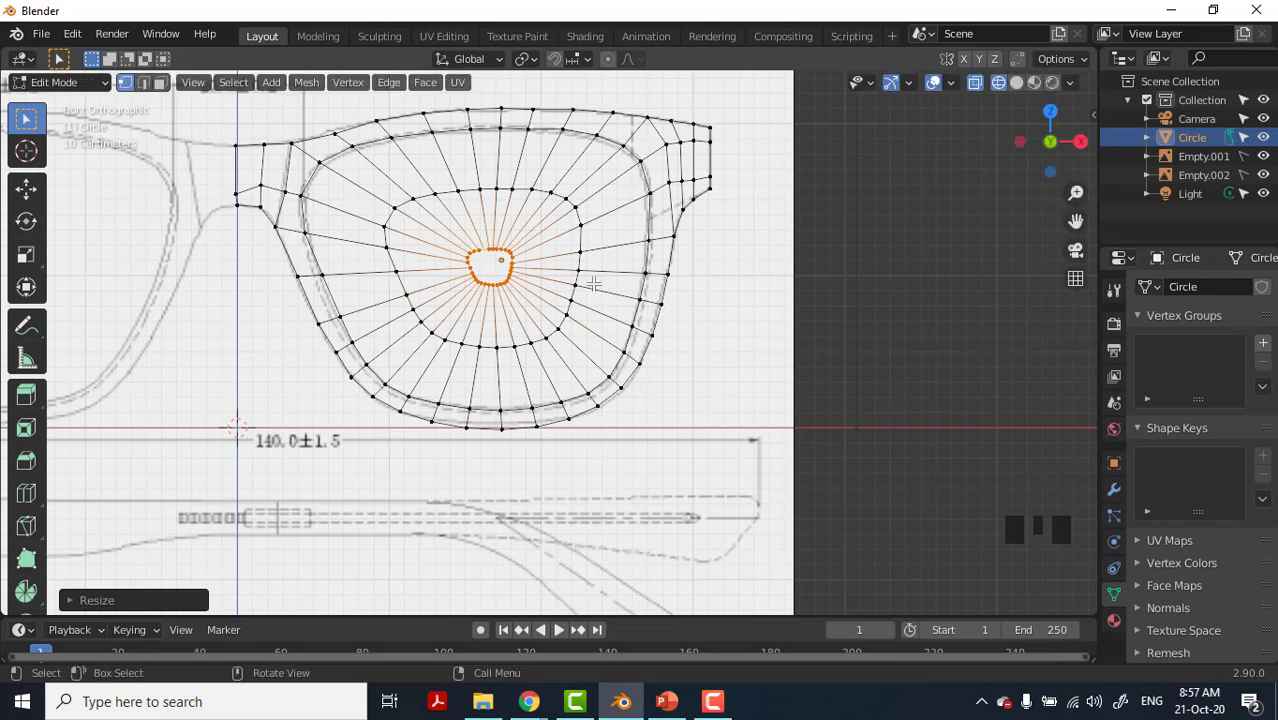
key("f")
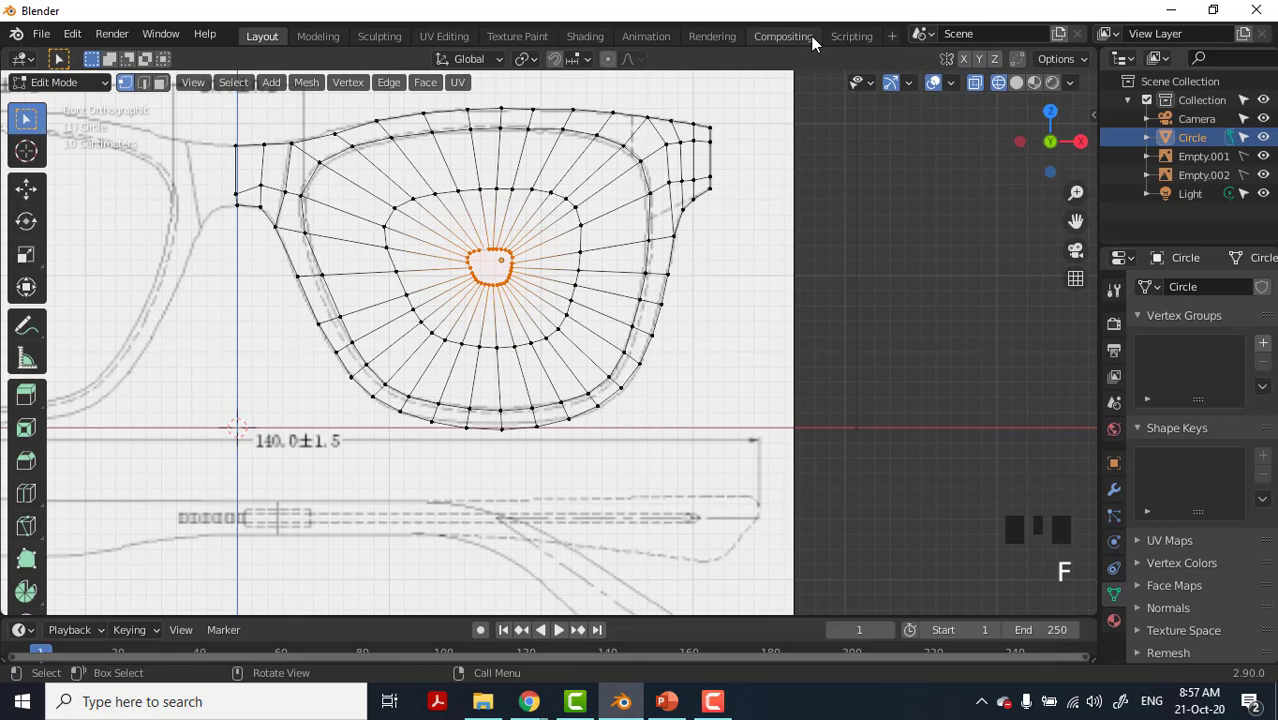
key("ctrl+z")
left_click(1026, 91)
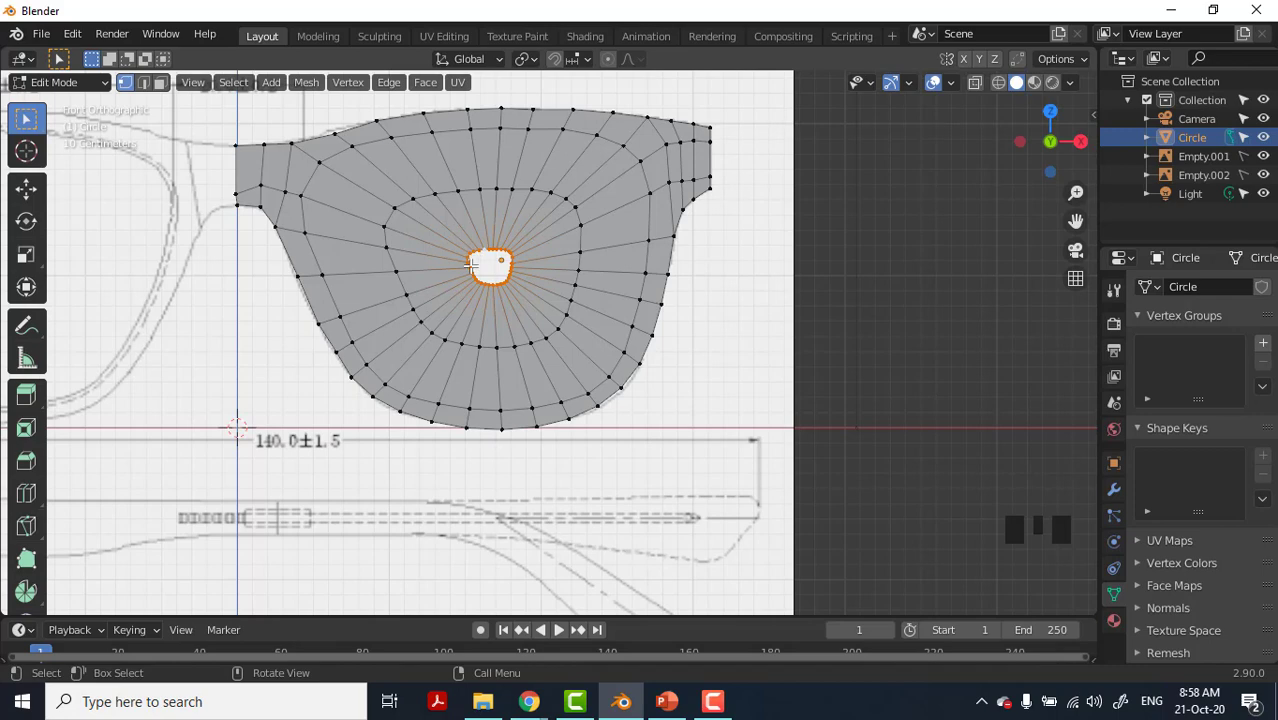
key("f")
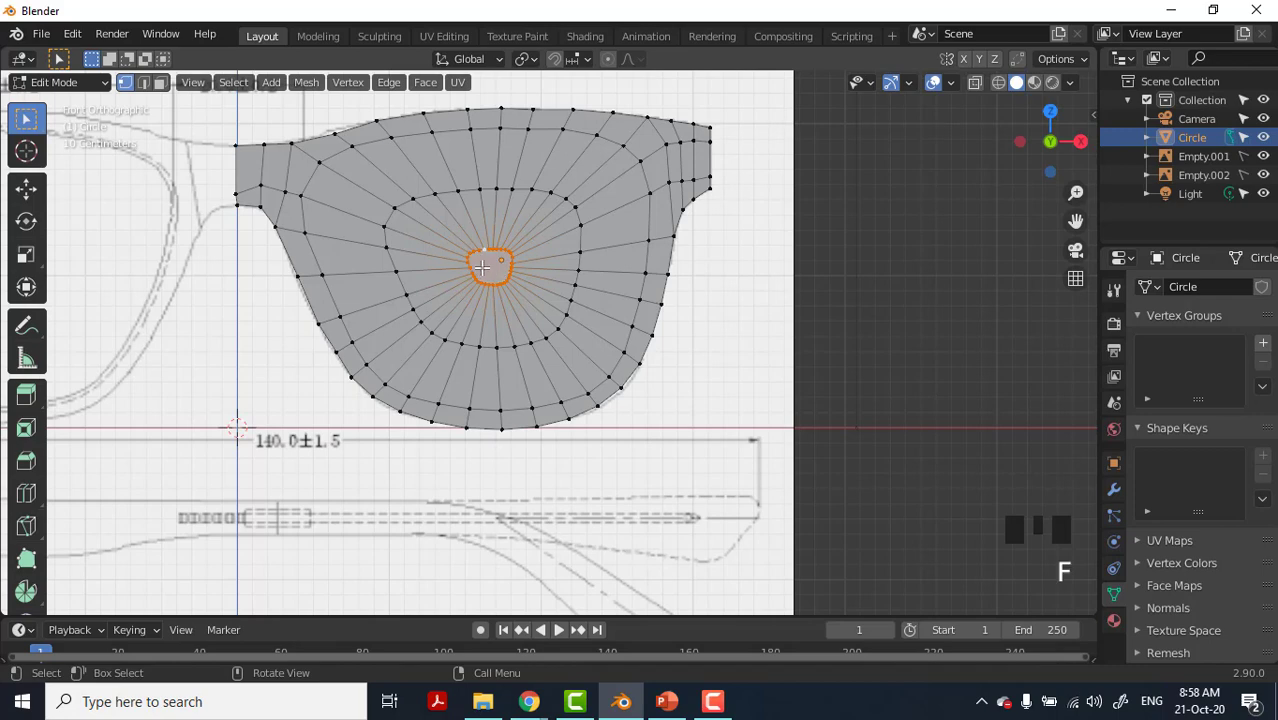
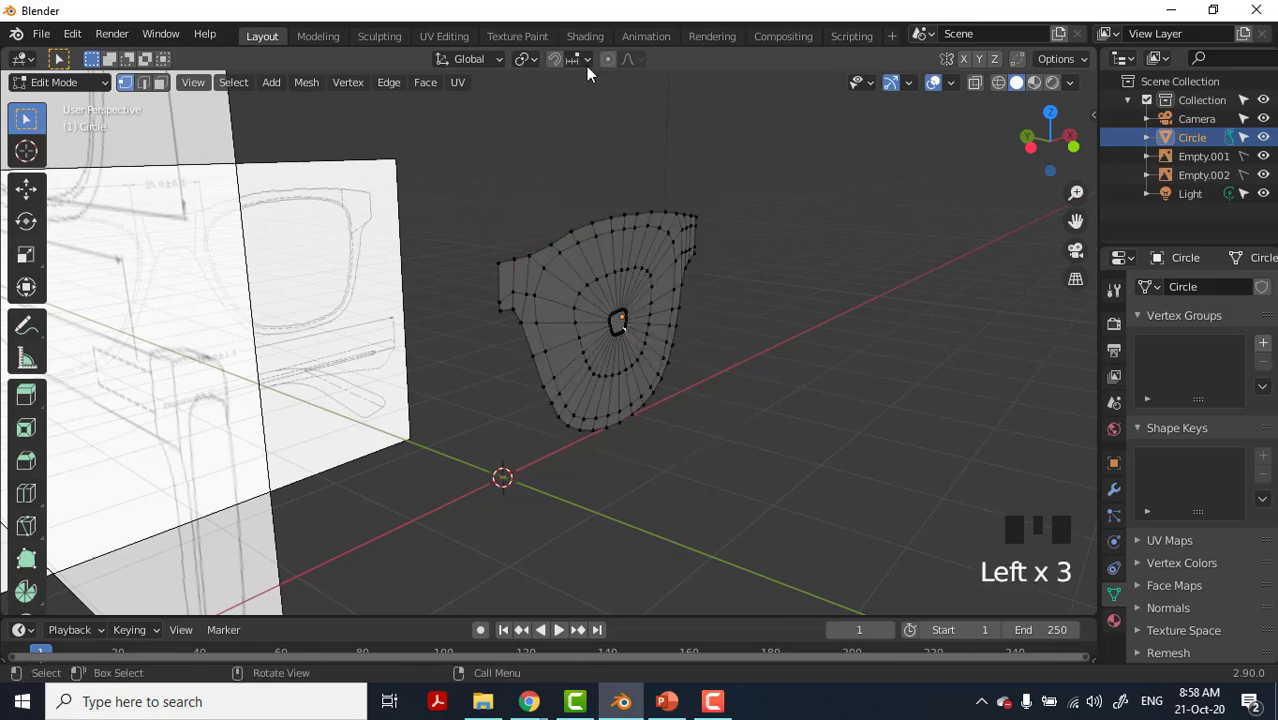
Turn on proportional editing and test-move the centre loop with smooth falloff in perspective.
left_click_drag(642, 62, 615, 69)
left_click(613, 74)
left_click_drag(647, 67, 581, 170)
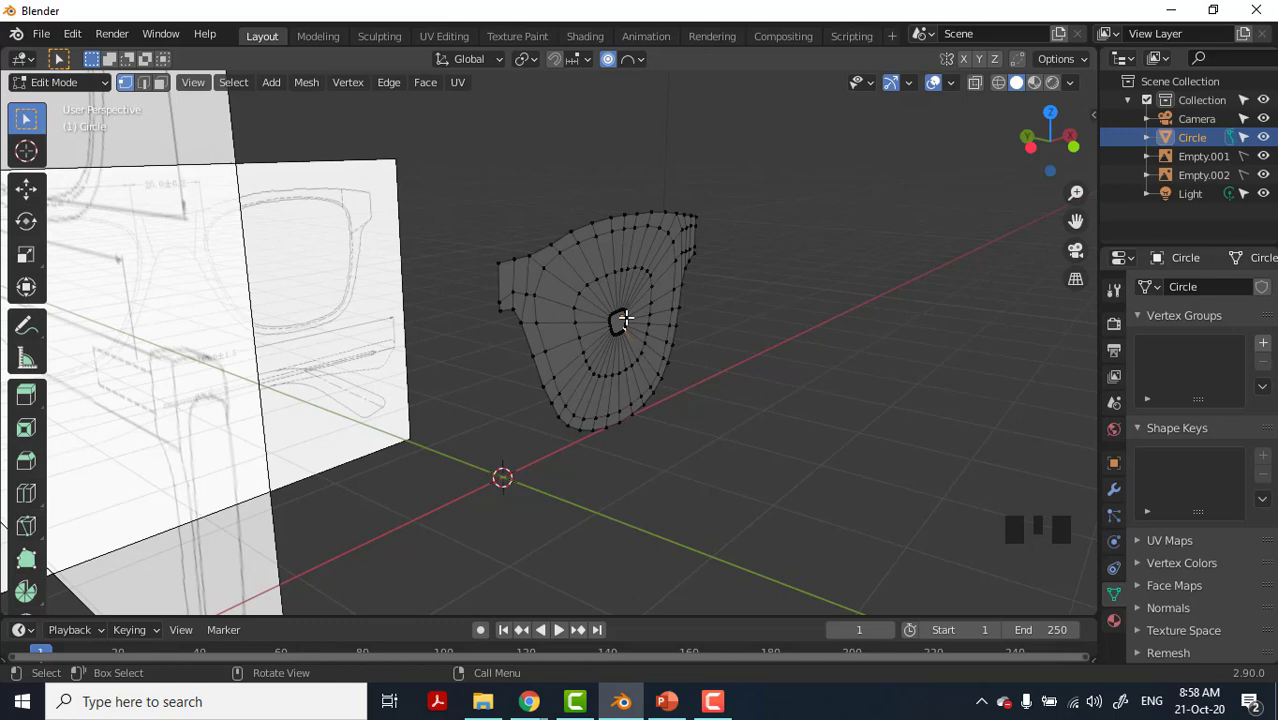
key("g")
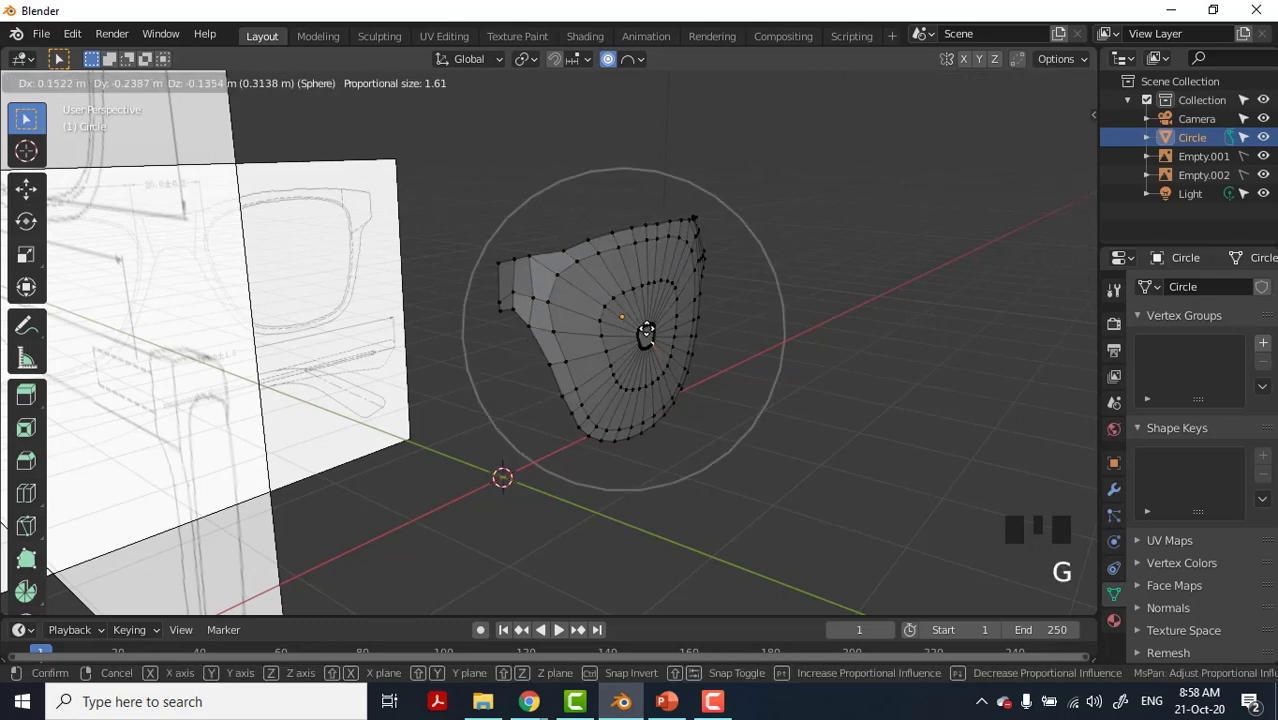
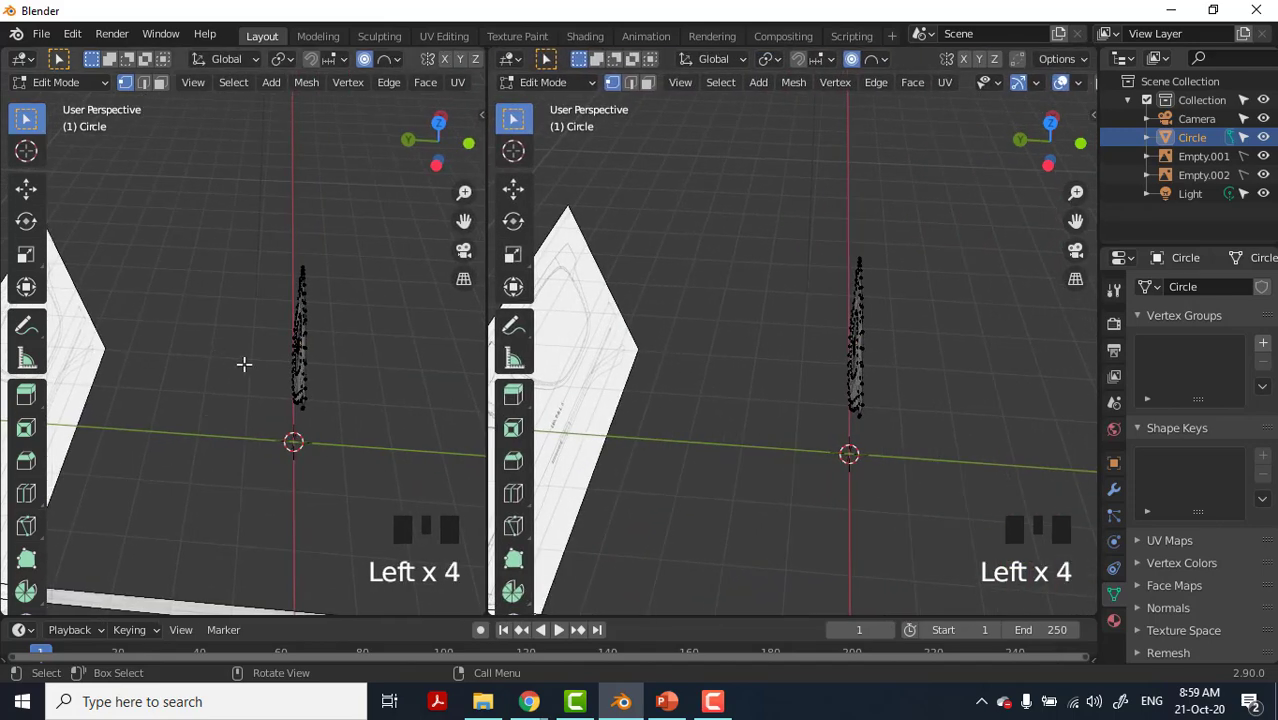
From Top view, push the lens centre about 0.58 m along Y with proportional editing to curve it.
key("KP_7")
scroll("up", 3)
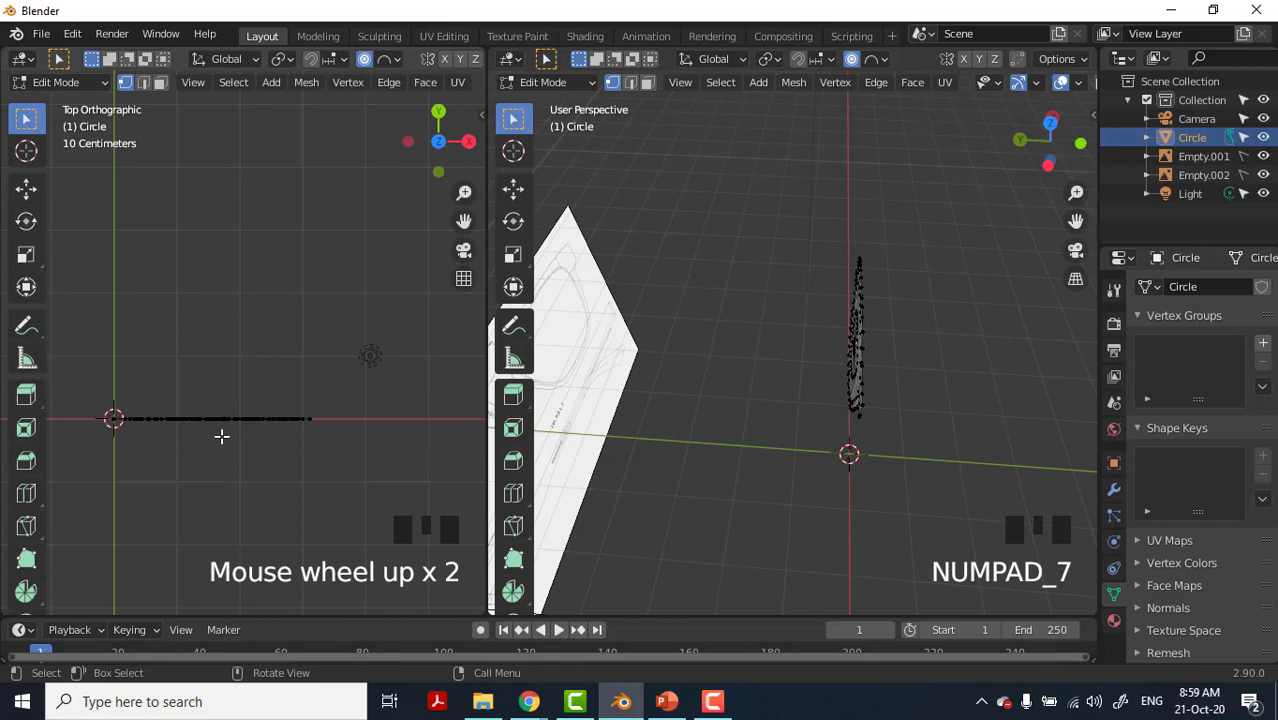
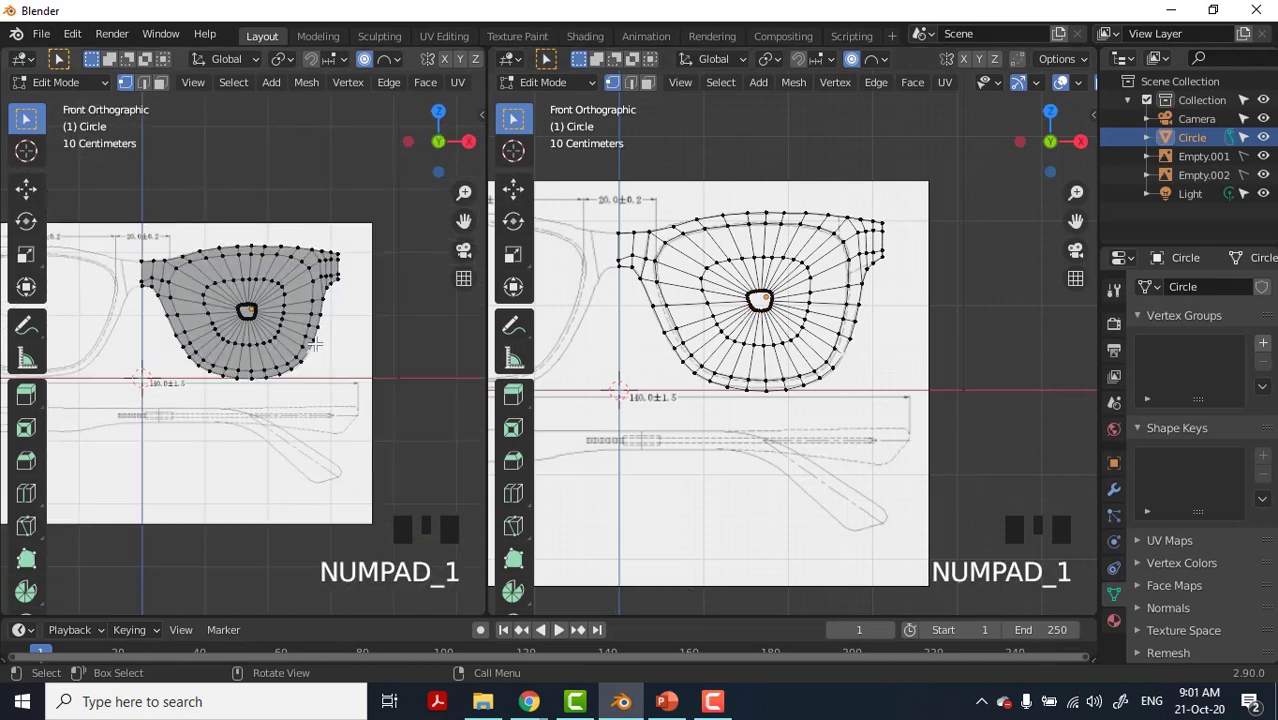
key("KP_7")
key("KP_7")
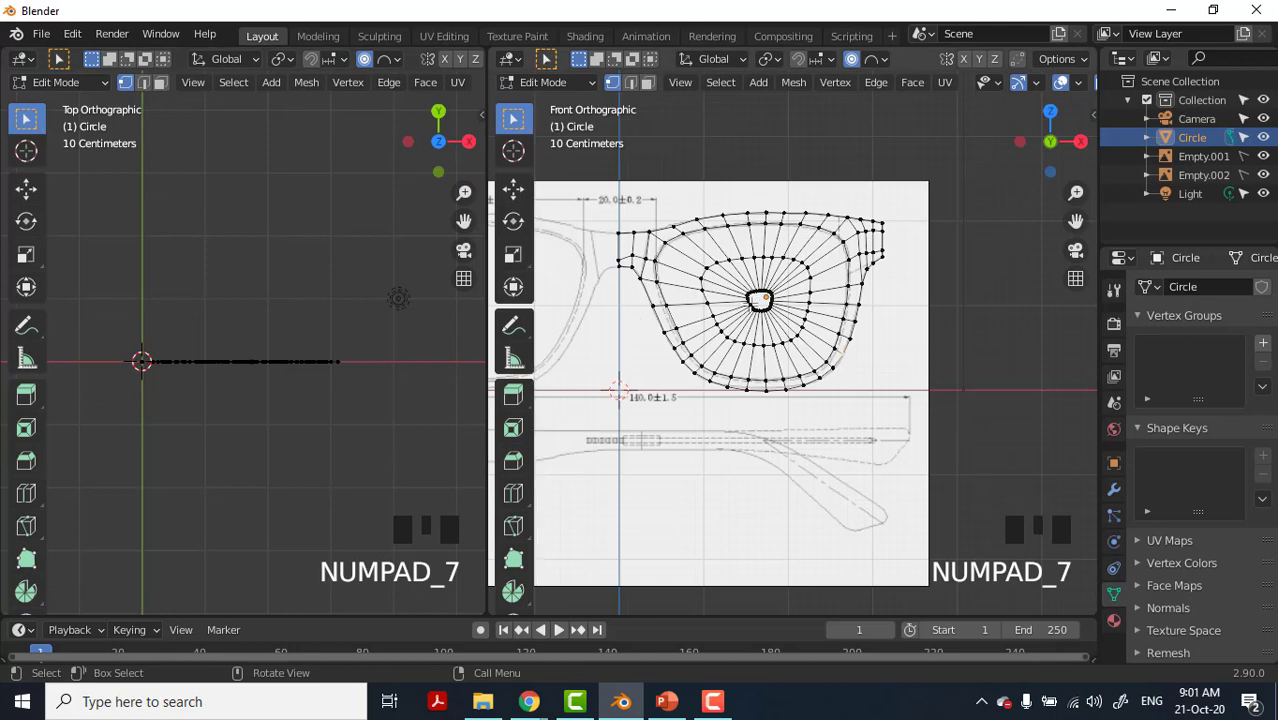
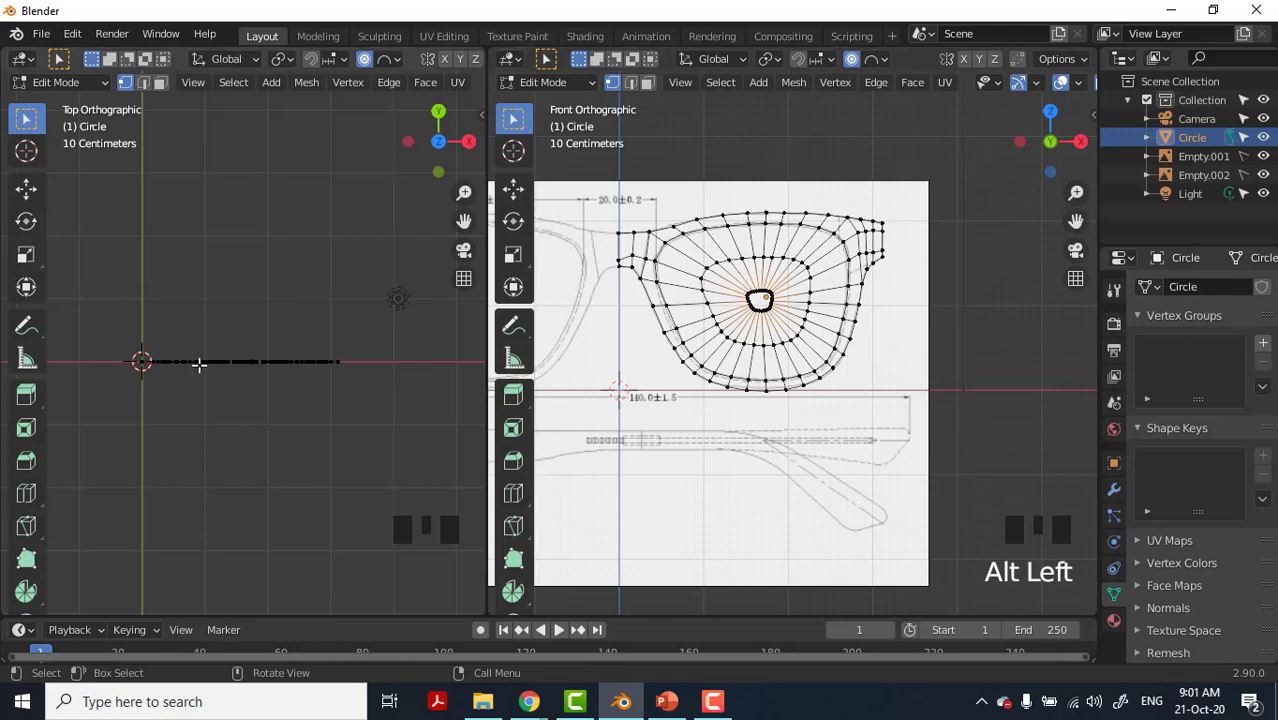
key("g")
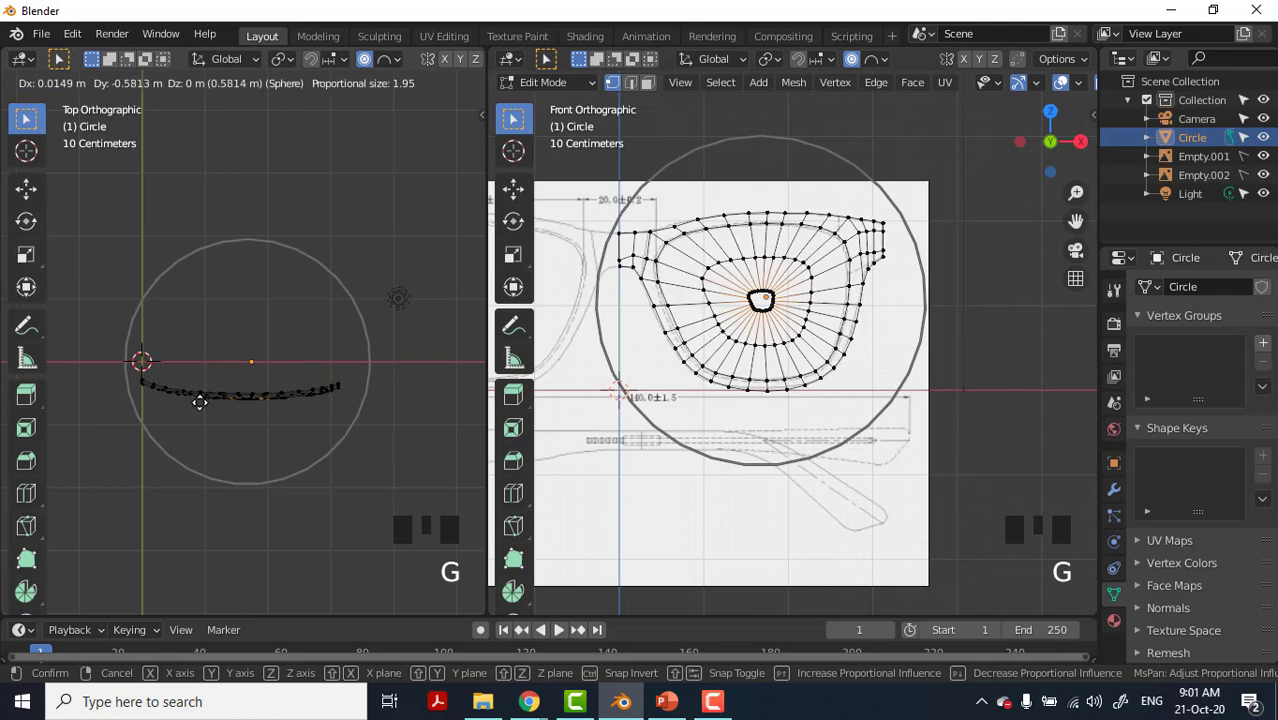
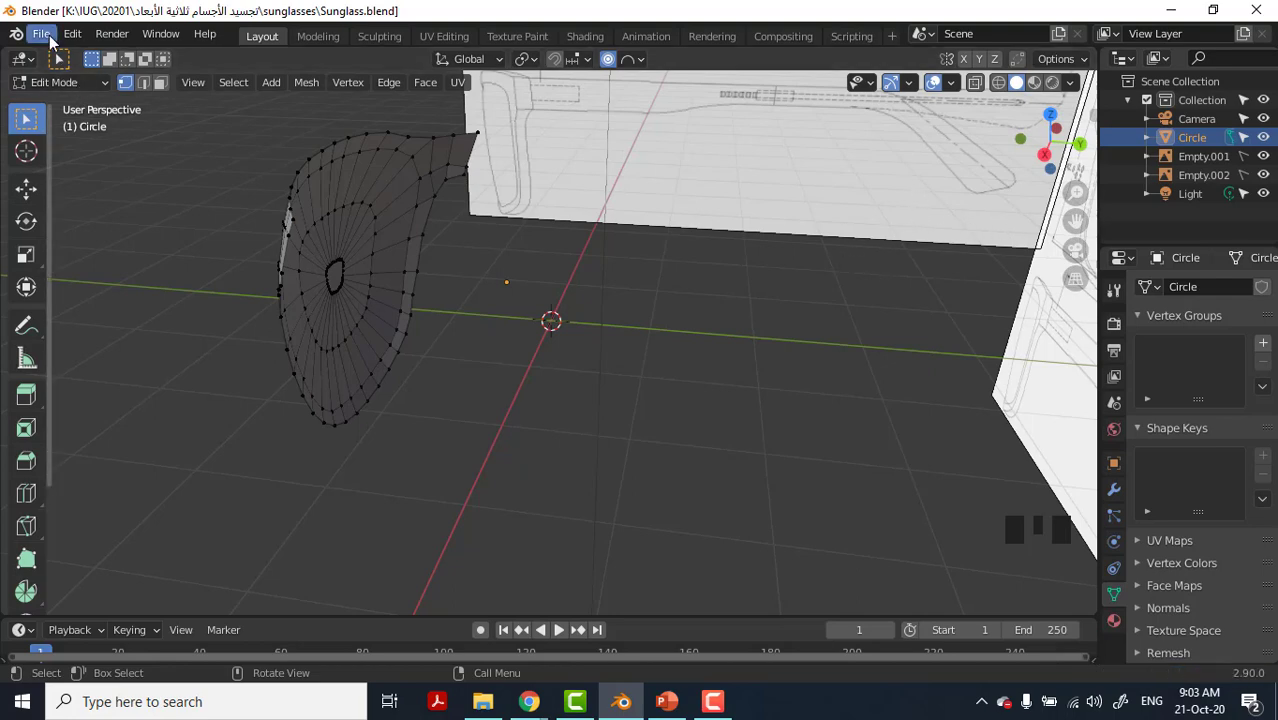
Show the File > External Data options for packing files into the .blend.
left_click_drag(56, 42, 95, 344)
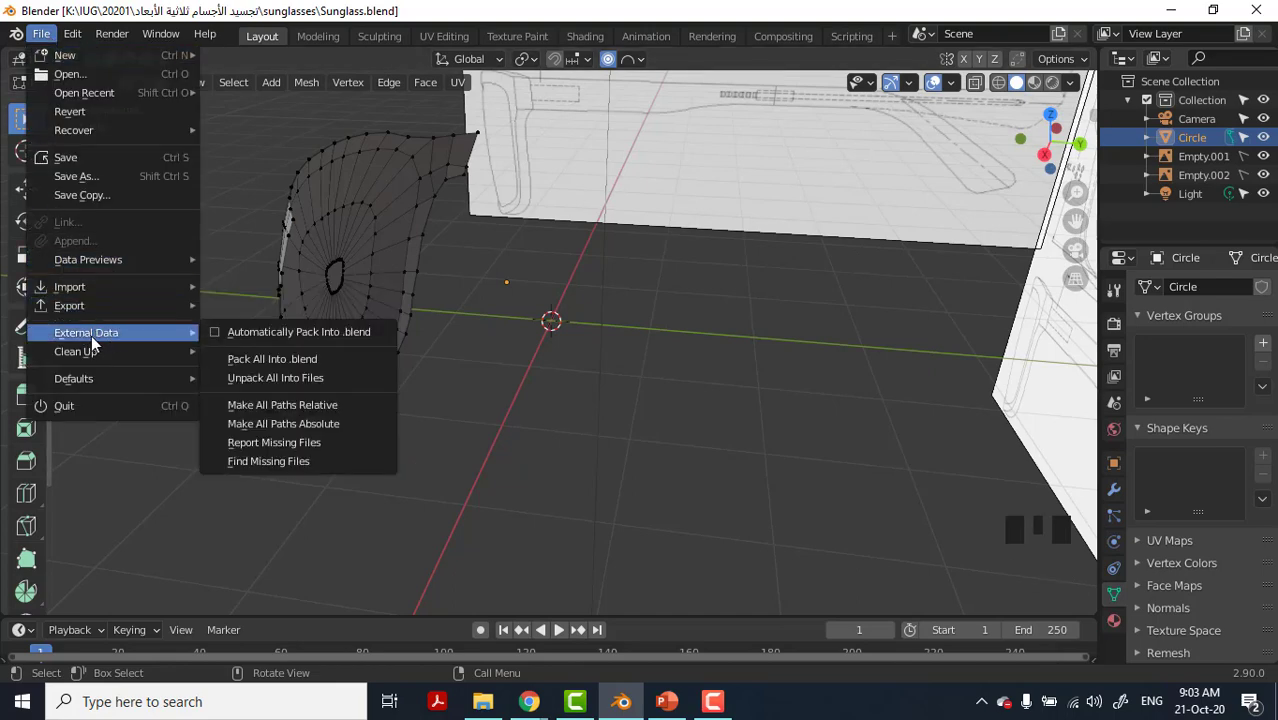